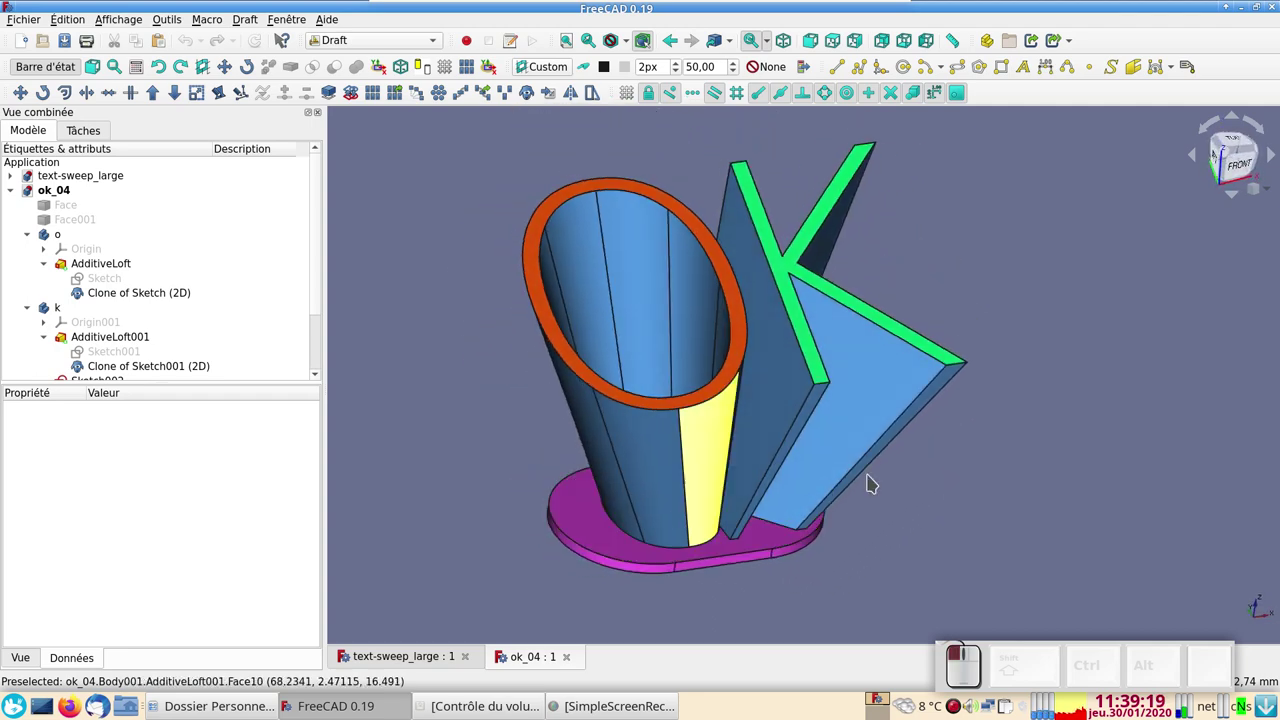
Orbit the ok_04 model to inspect the lofted O and K shapes from new angles.
drag(1062, 449, 1054, 439)
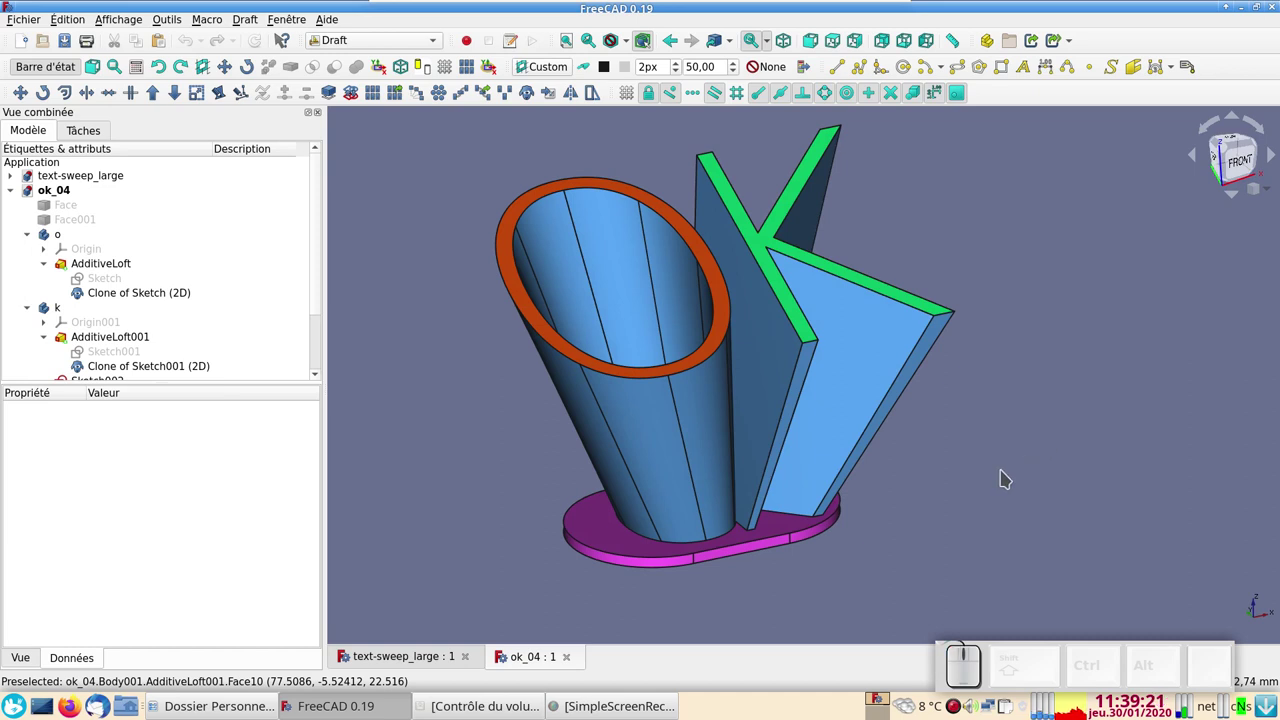
click(1036, 453)
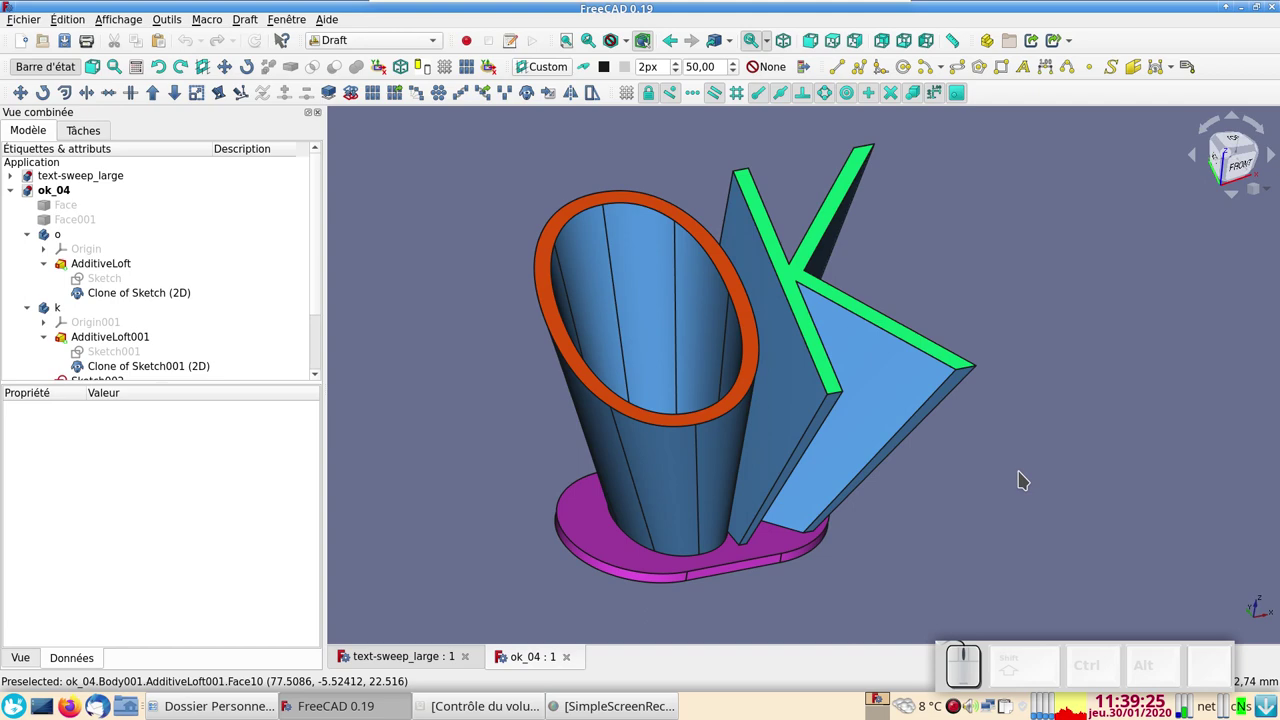
click(411, 660)
click(434, 643)
drag(715, 484, 968, 478)
drag(971, 476, 947, 413)
Show the text-sweep_large document and close it, leaving only ok_04 open.
click(967, 435)
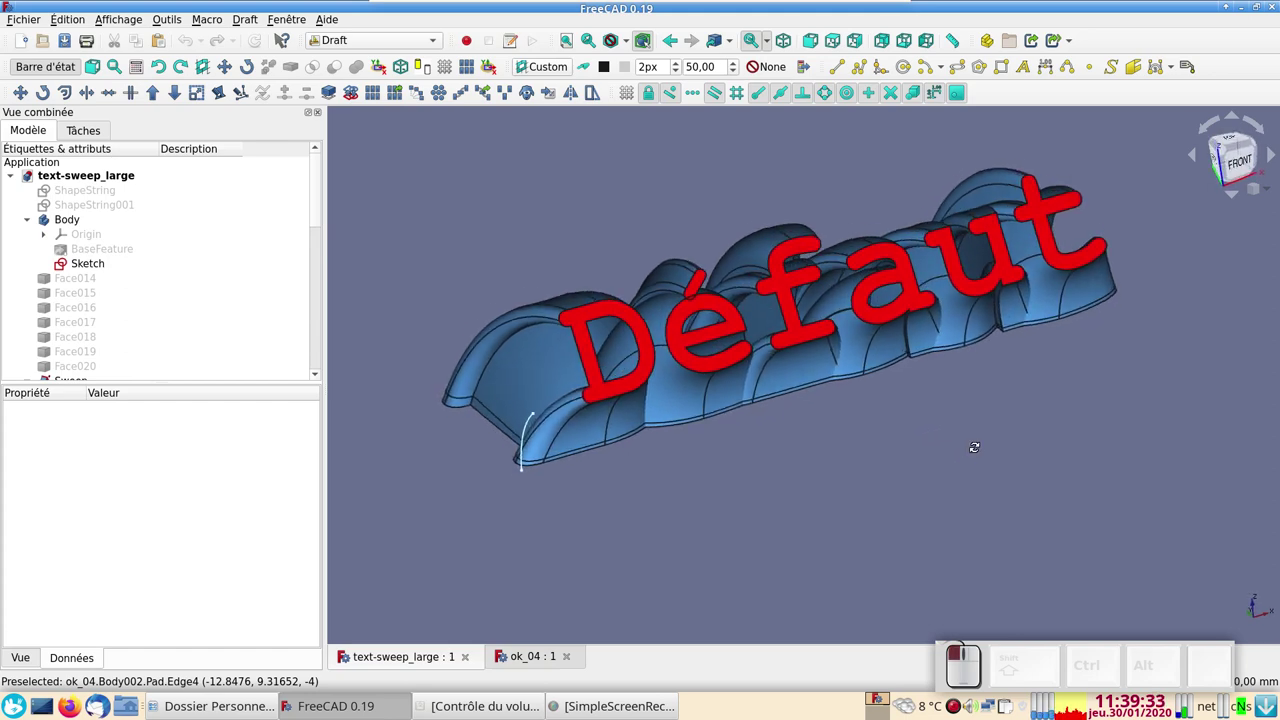
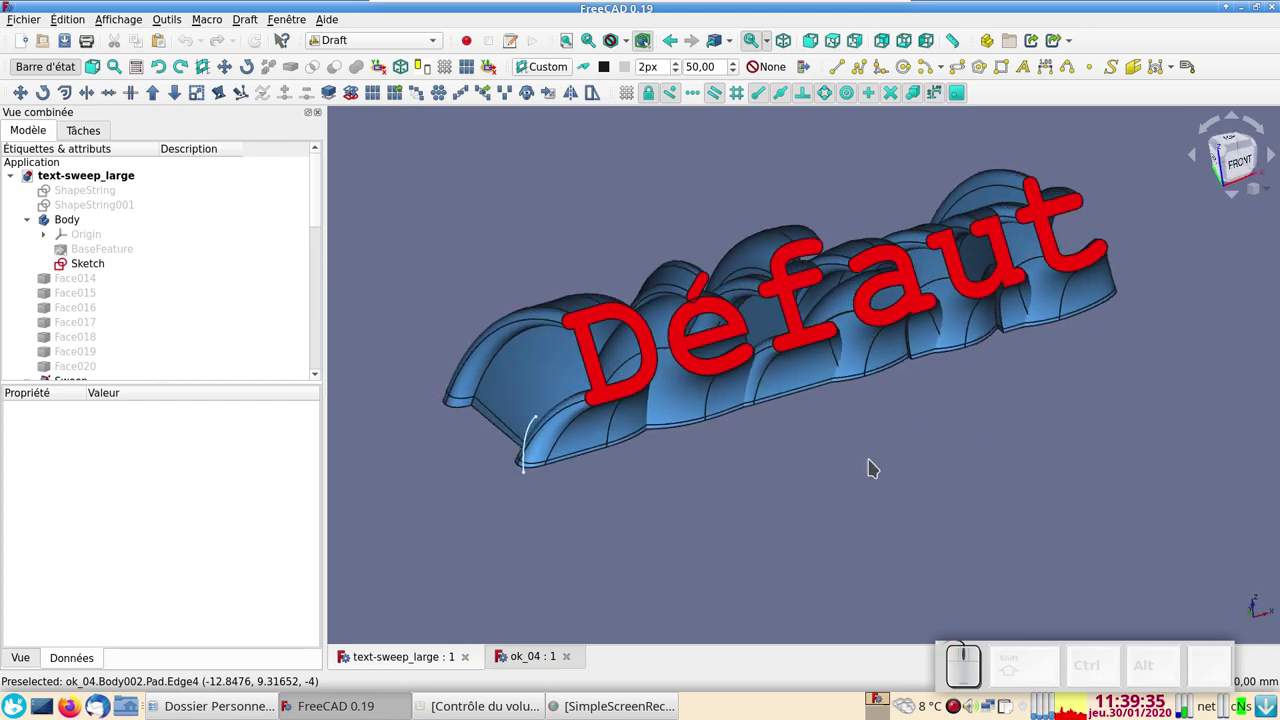
click(472, 662)
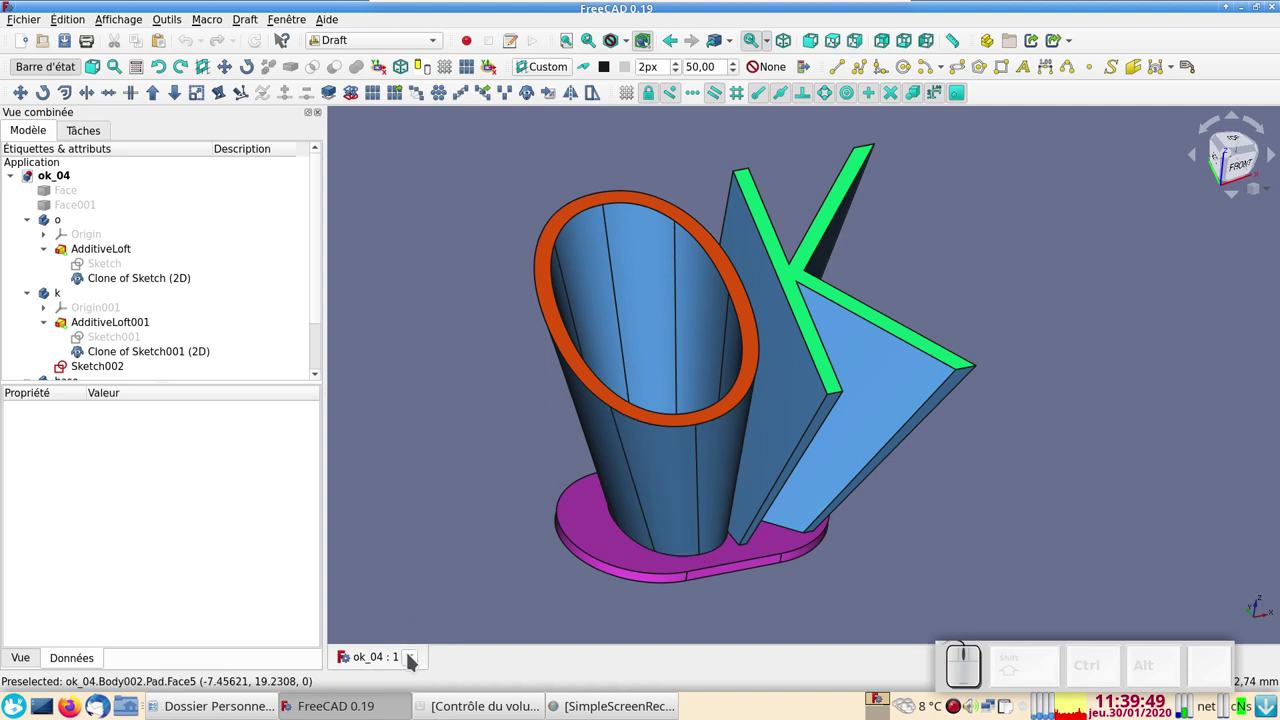
Close the ok_04 document and start a new empty document in the Draft workbench.
click(413, 657)
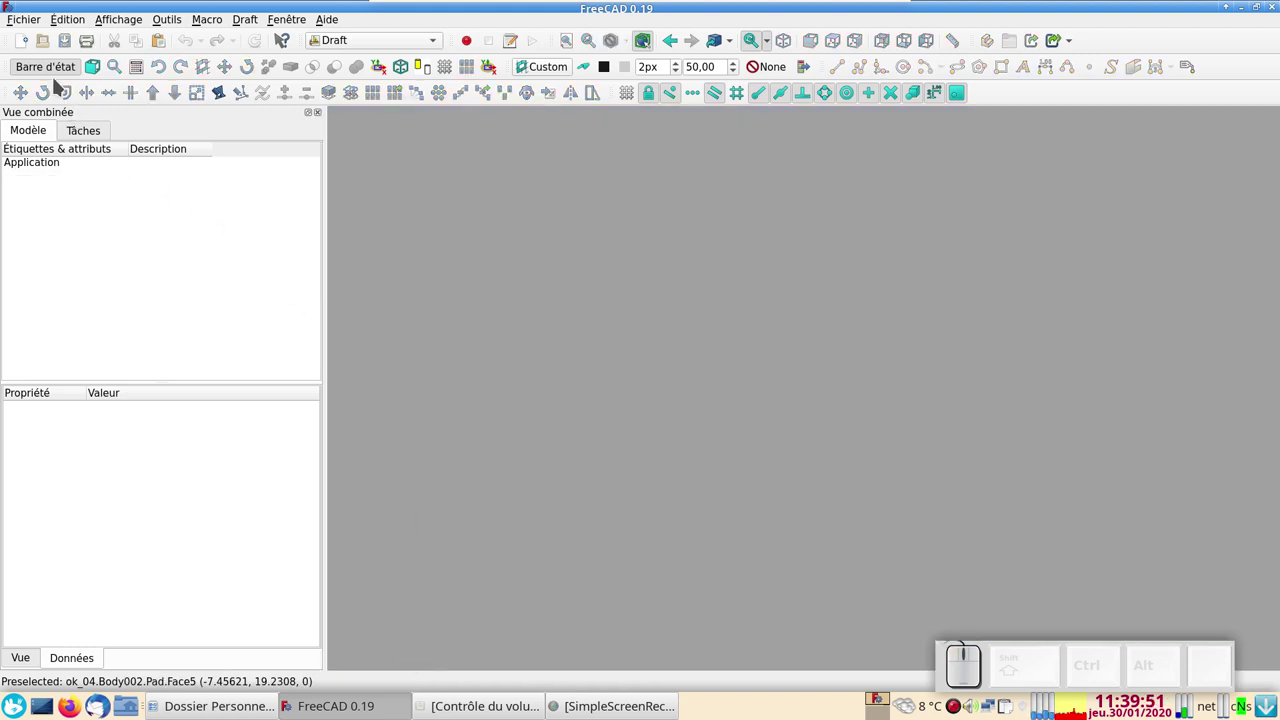
click(30, 48)
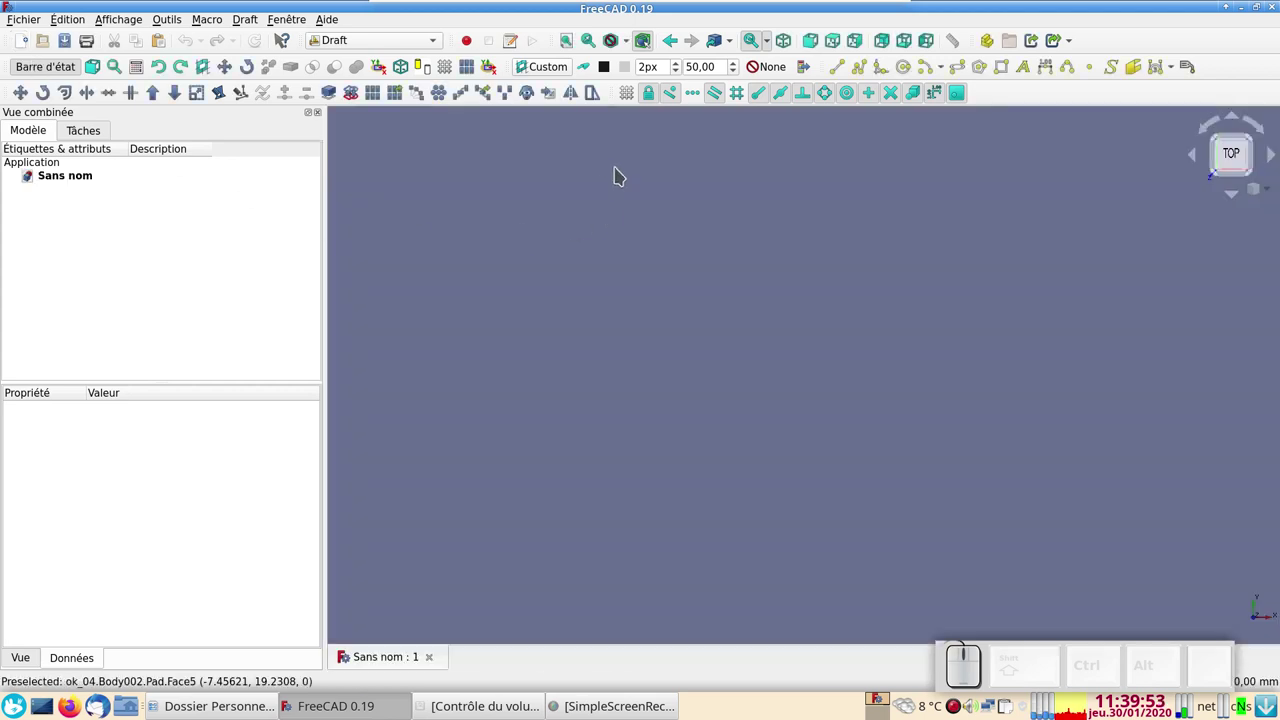
click(394, 44)
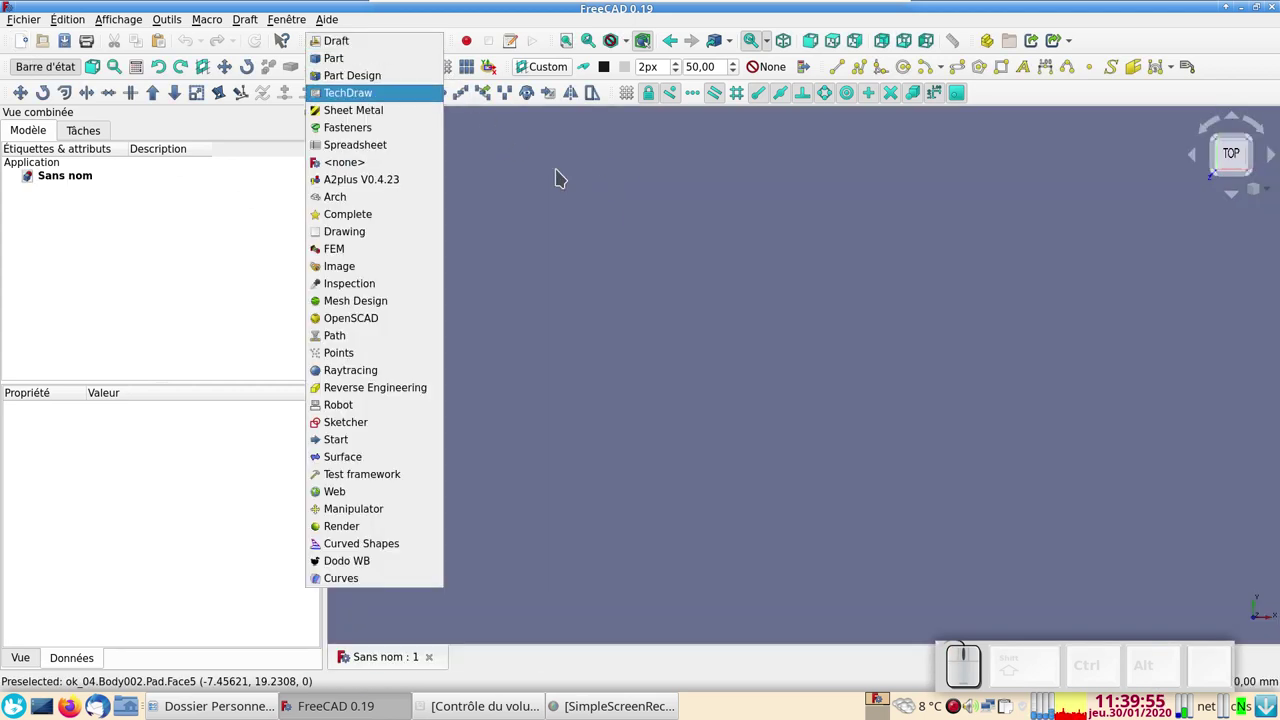
click(603, 213)
Show the Draft grid on the top working plane of the new document.
click(819, 215)
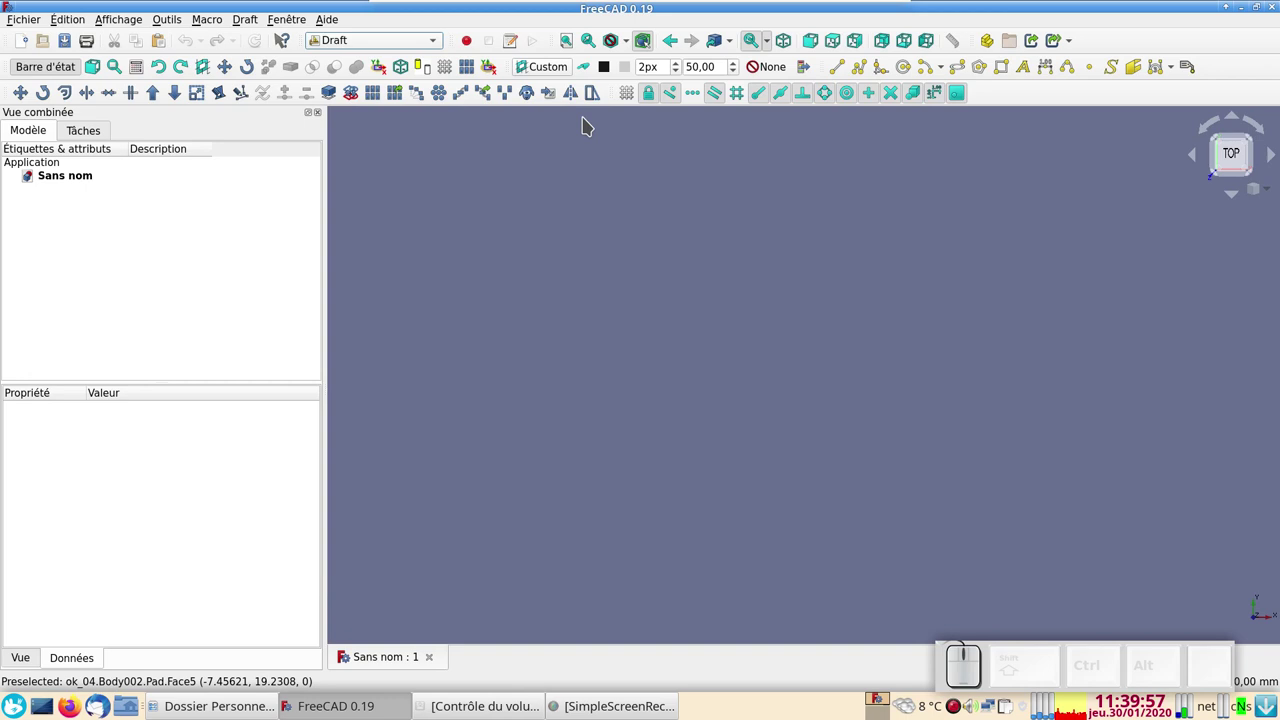
click(552, 70)
click(221, 323)
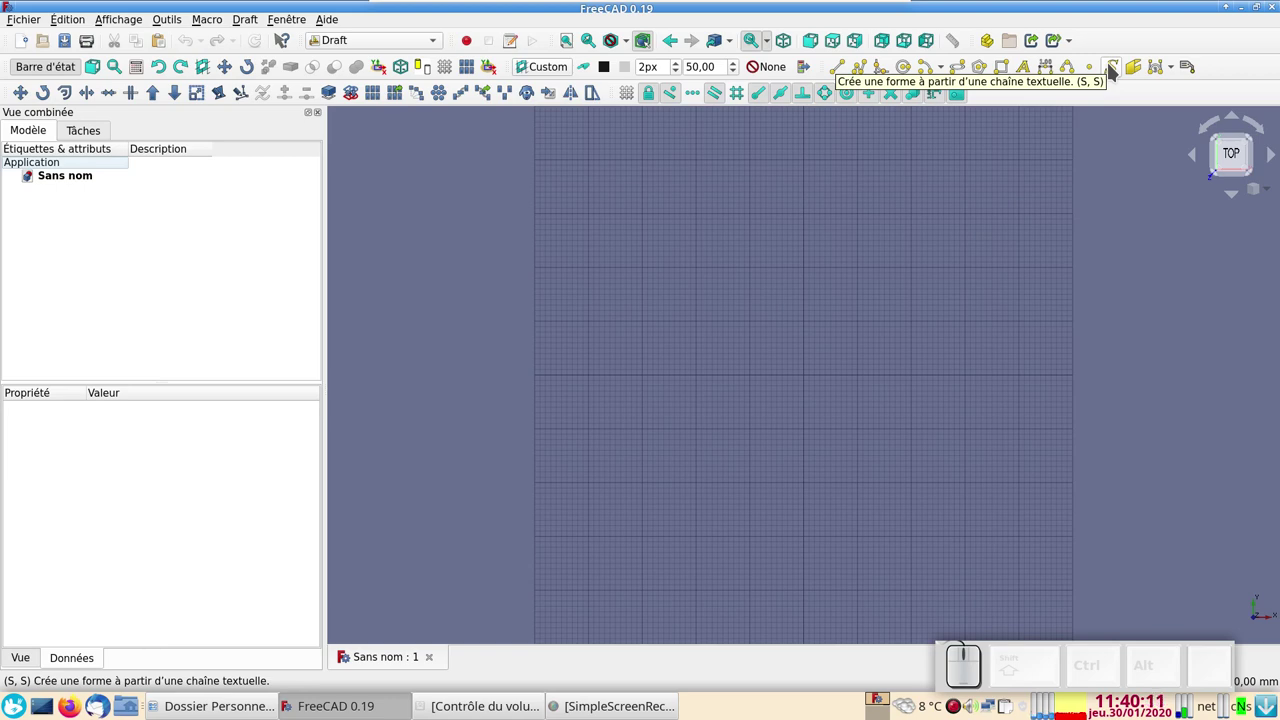
Start a ShapeString reading OK, 50 mm tall, font DejaVuSans-ExtraLight.ttf, placement reset to origin.
click(1114, 67)
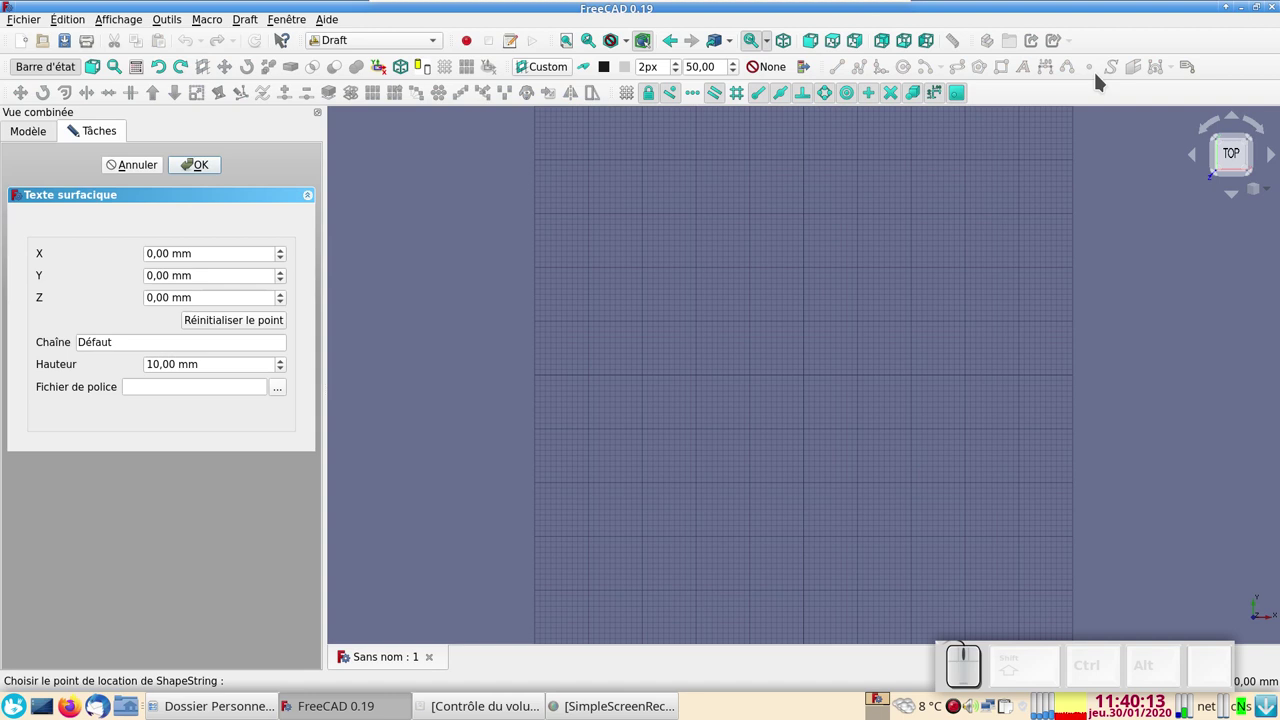
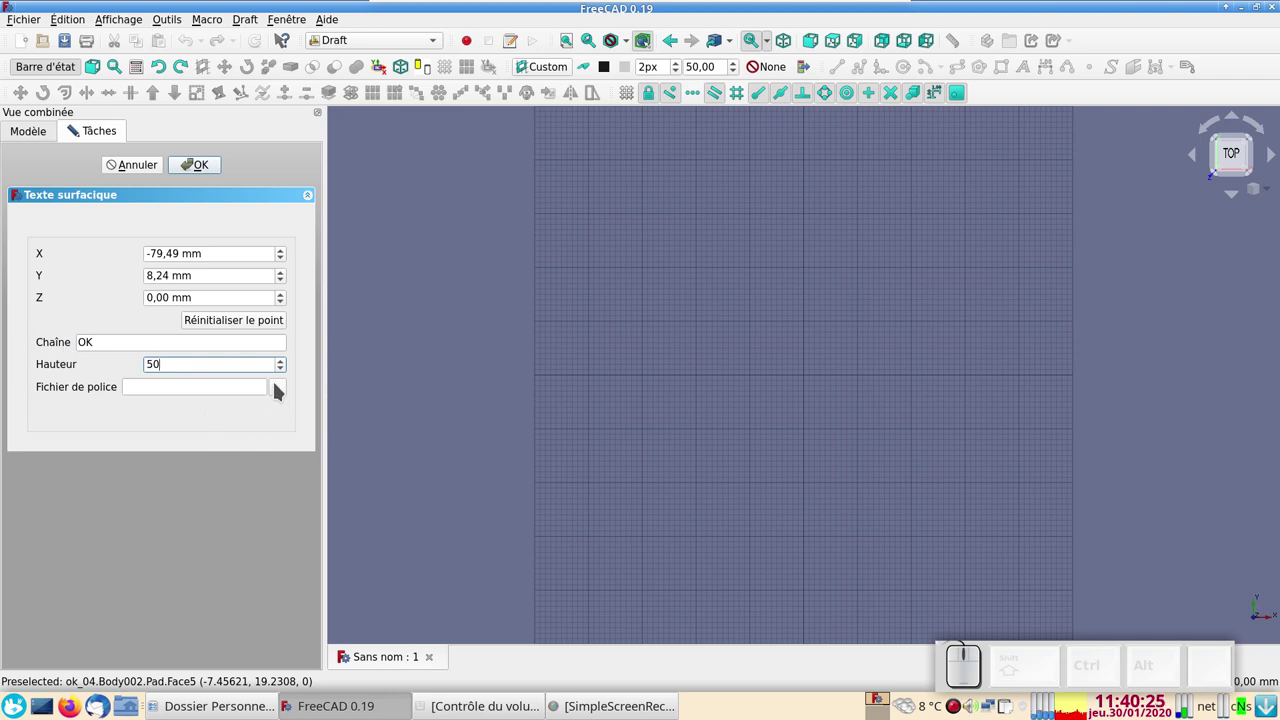
click(284, 387)
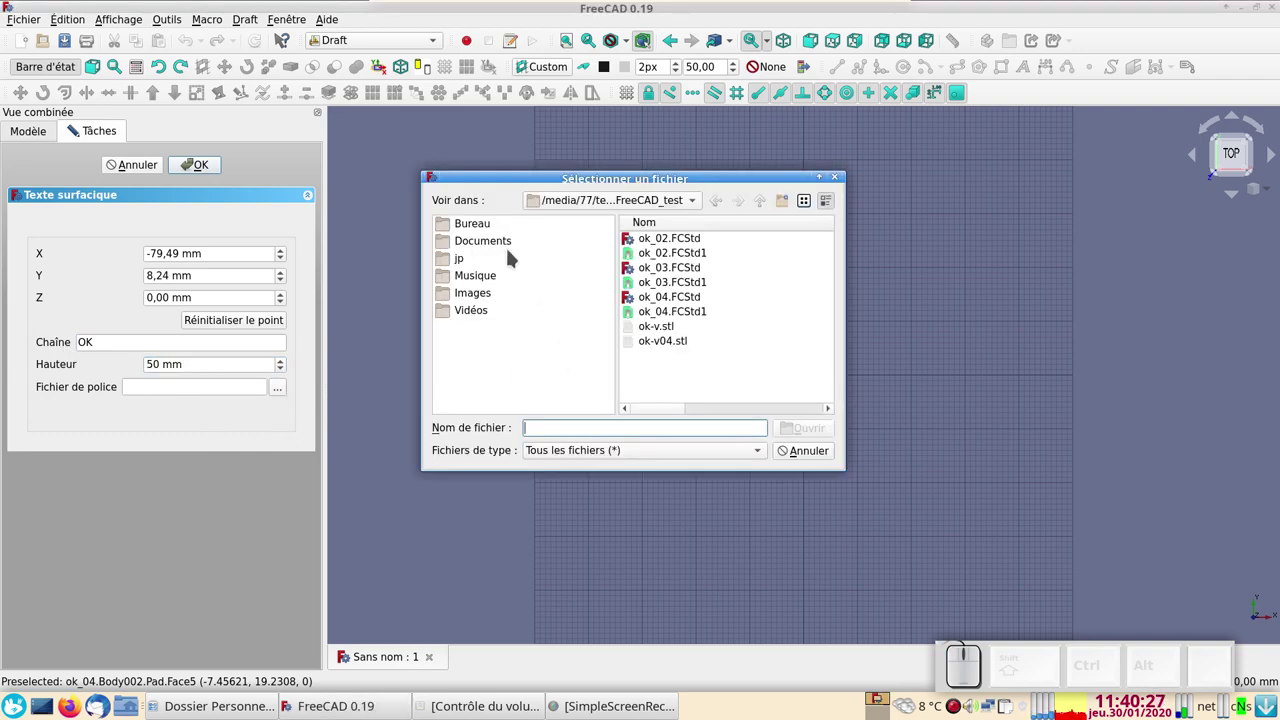
click(480, 218)
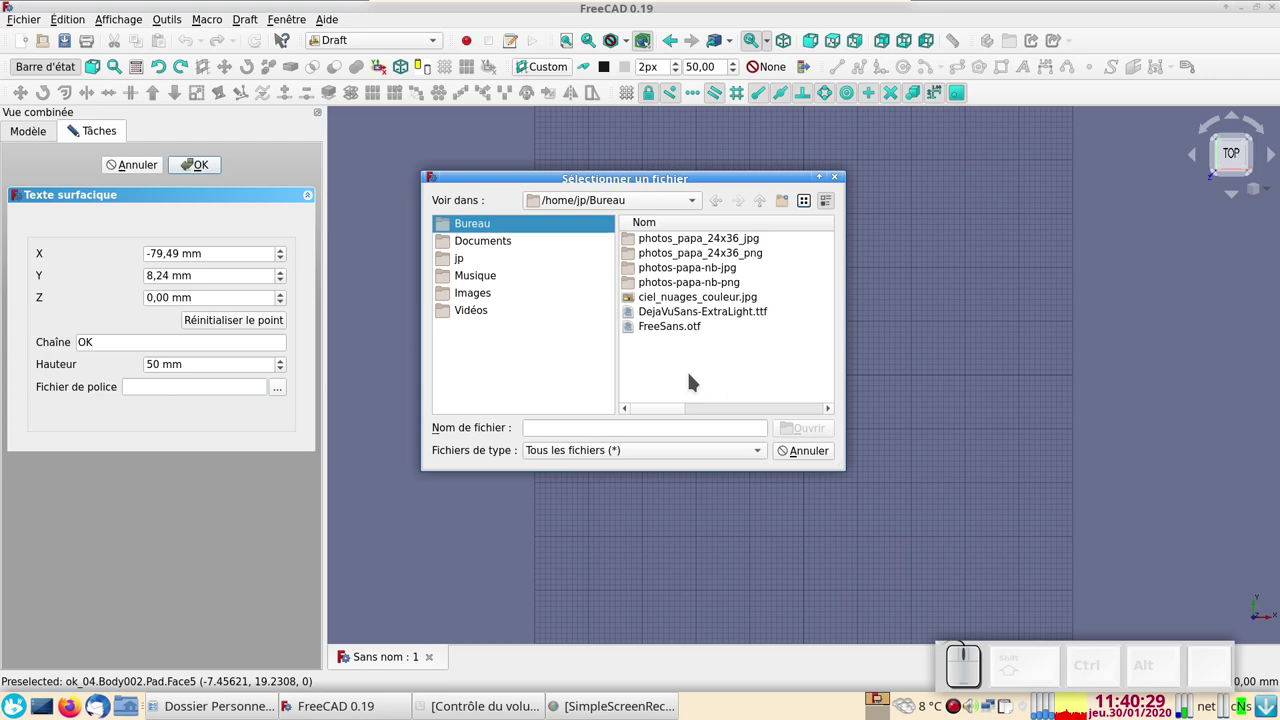
click(693, 306)
click(820, 422)
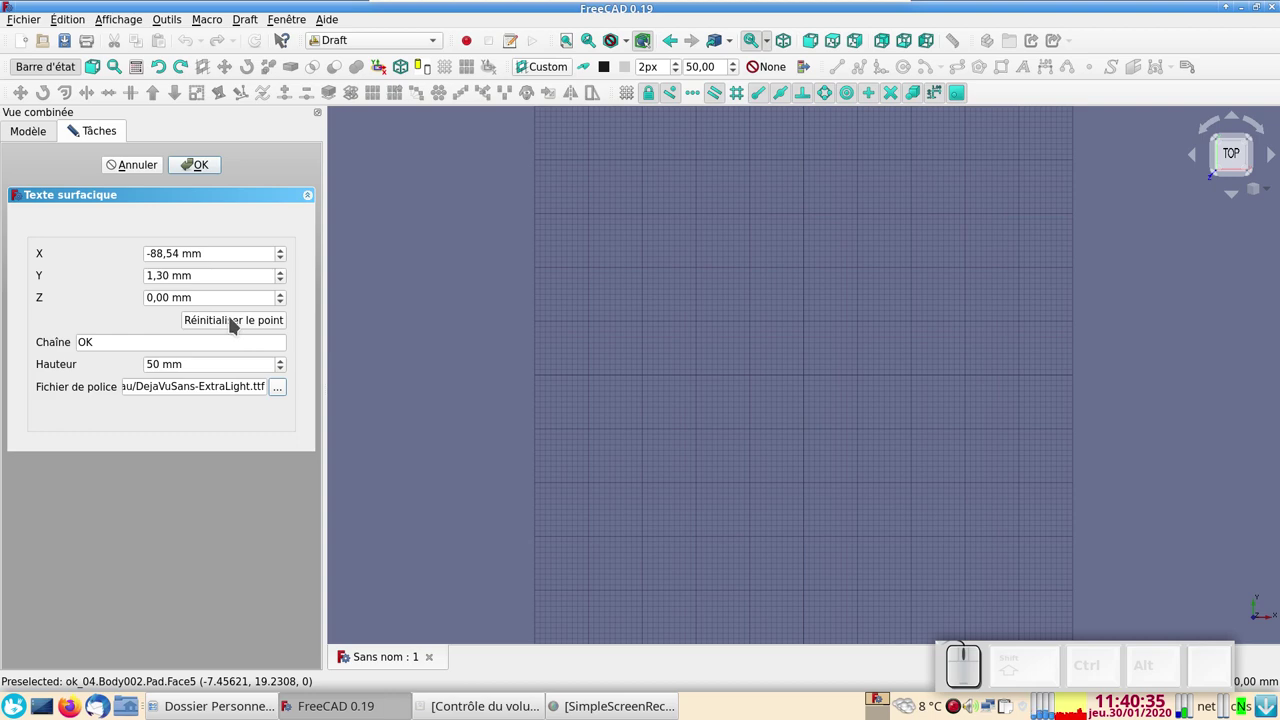
click(235, 320)
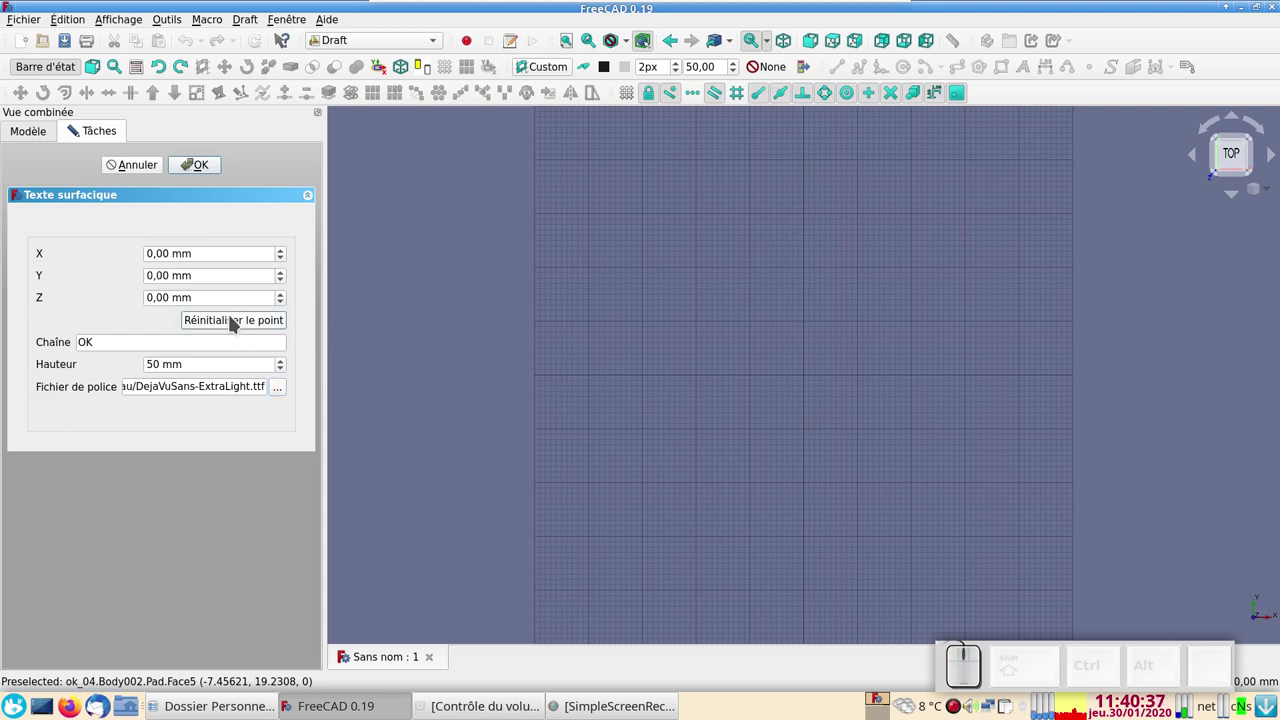
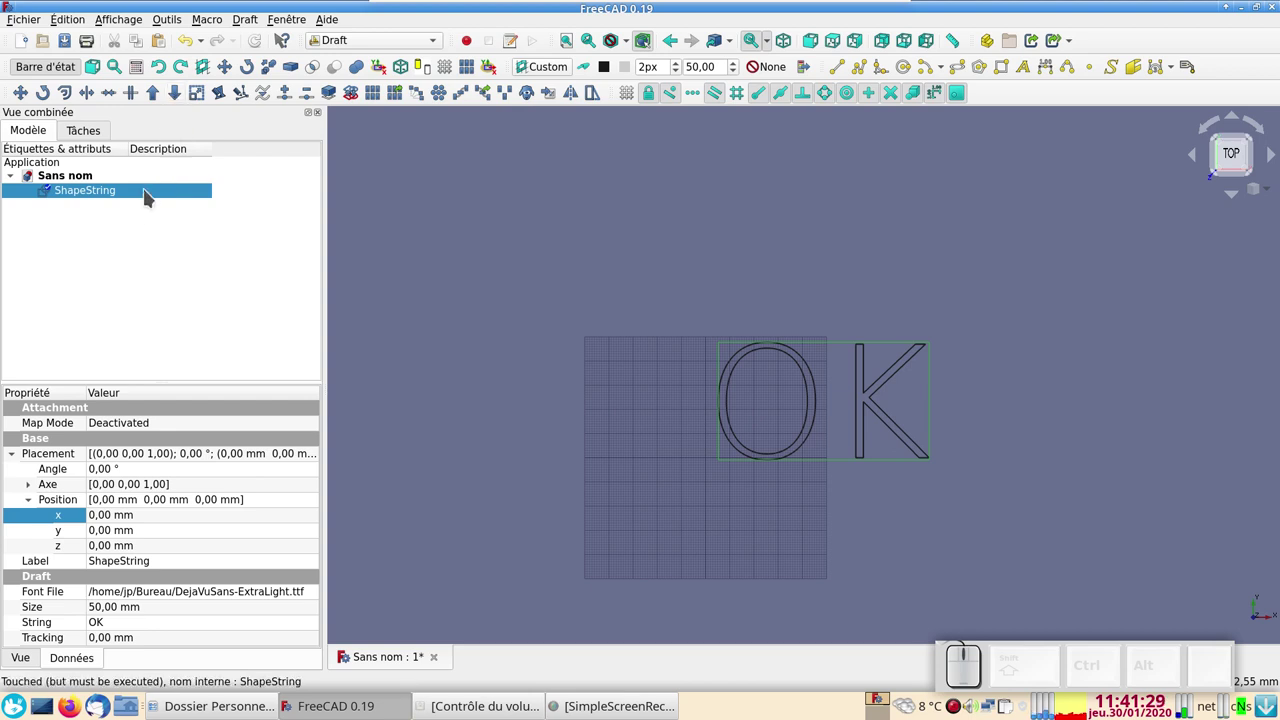
Downgrade the OK shape into separate letter faces Face and Face001, then deselect.
click(180, 94)
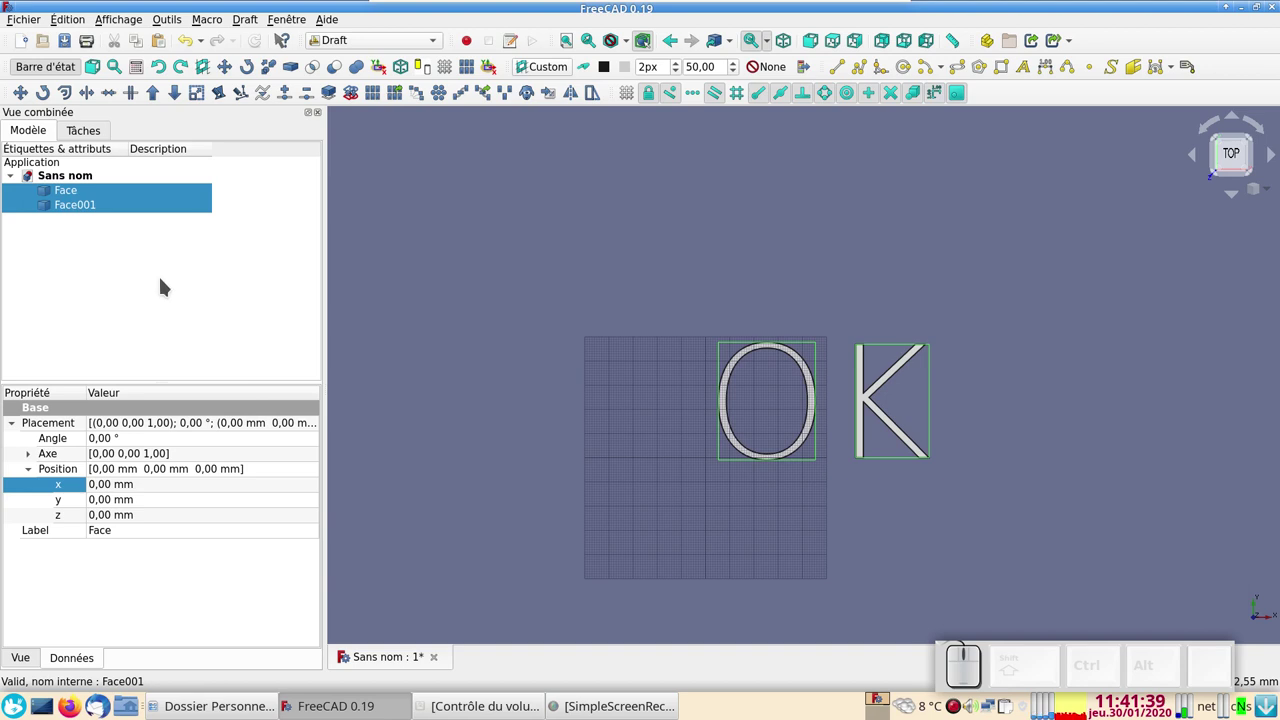
click(166, 282)
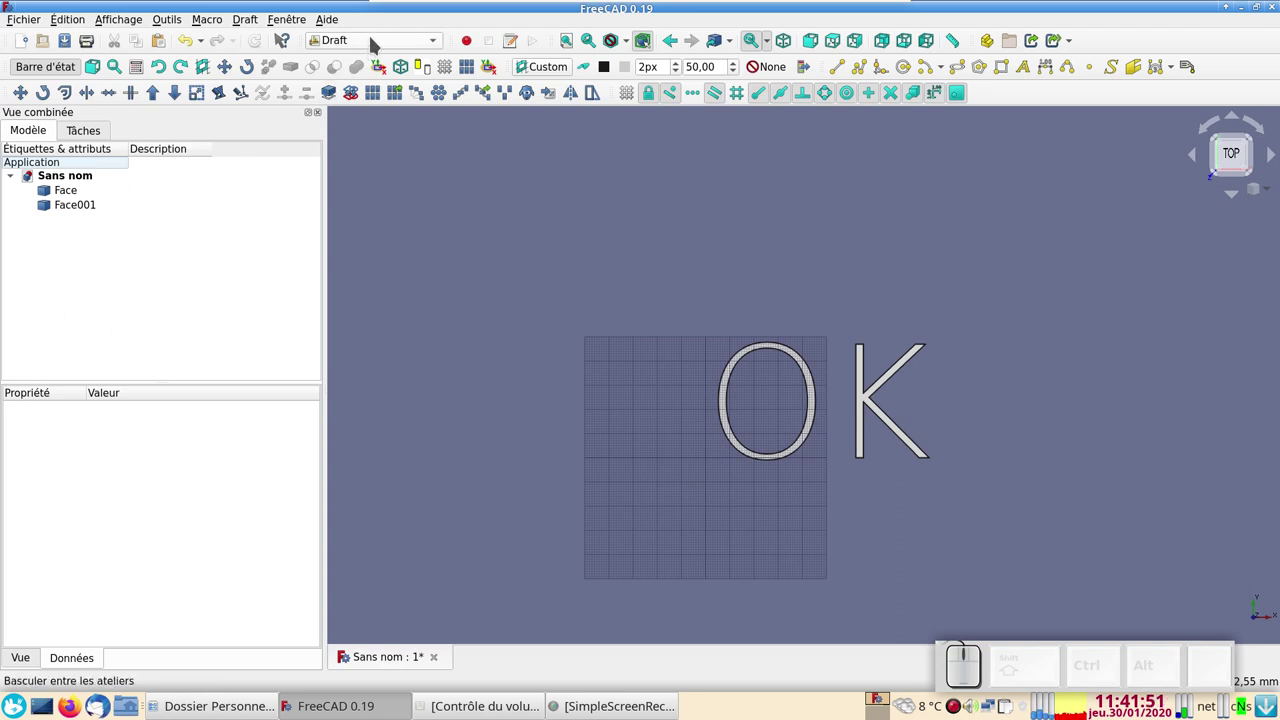
Switch to Part Design and create three empty bodies Body, Body001 and Body002.
click(376, 40)
click(359, 77)
click(21, 129)
click(107, 248)
click(136, 92)
click(119, 278)
click(138, 215)
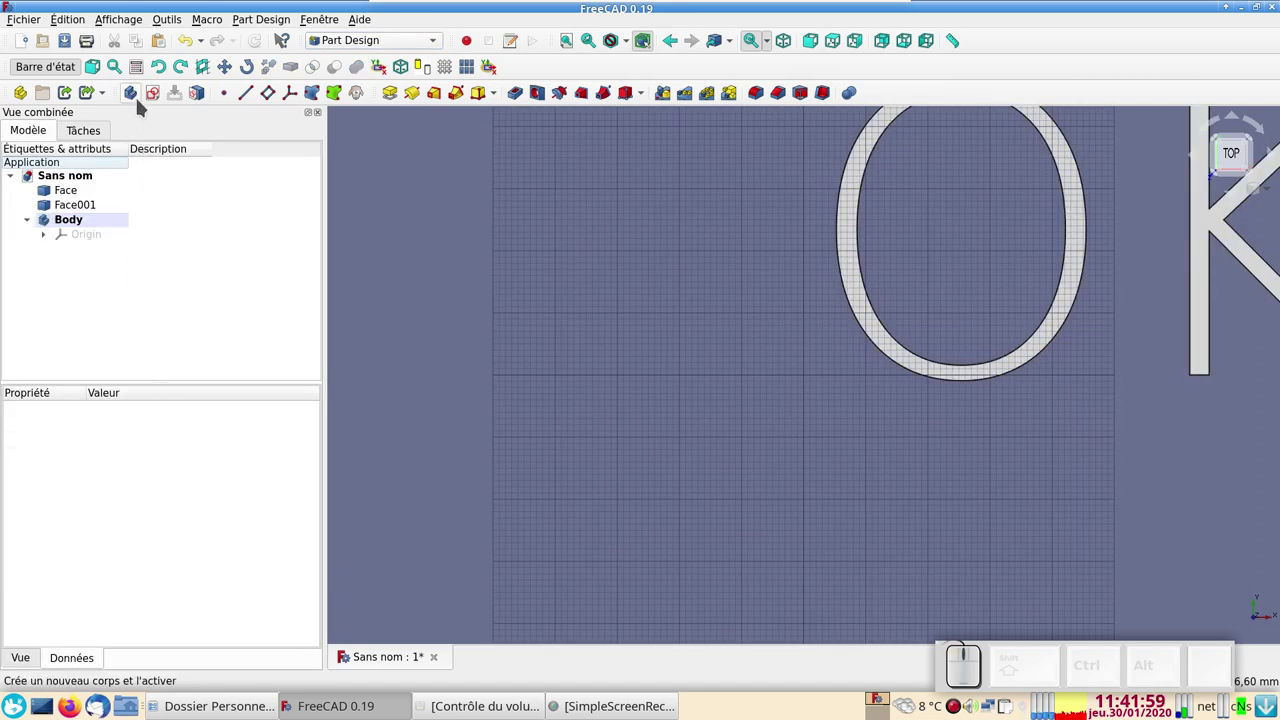
click(142, 102)
click(133, 295)
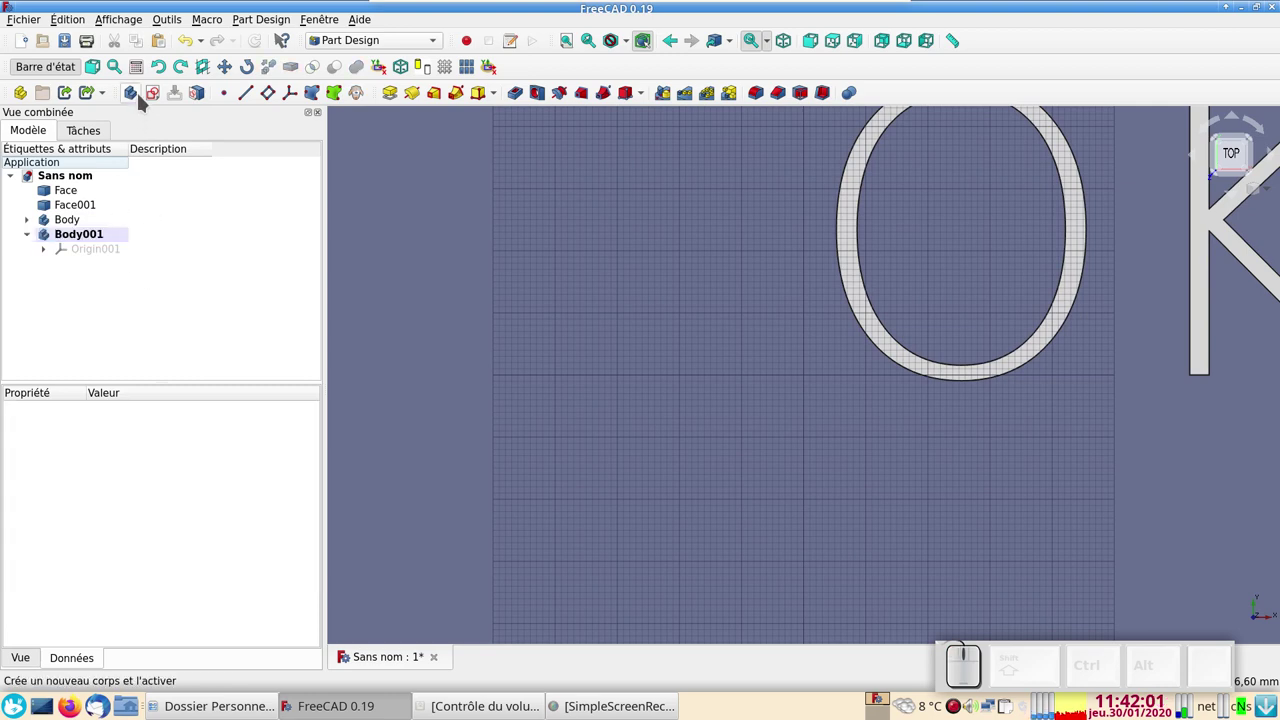
click(138, 98)
click(147, 296)
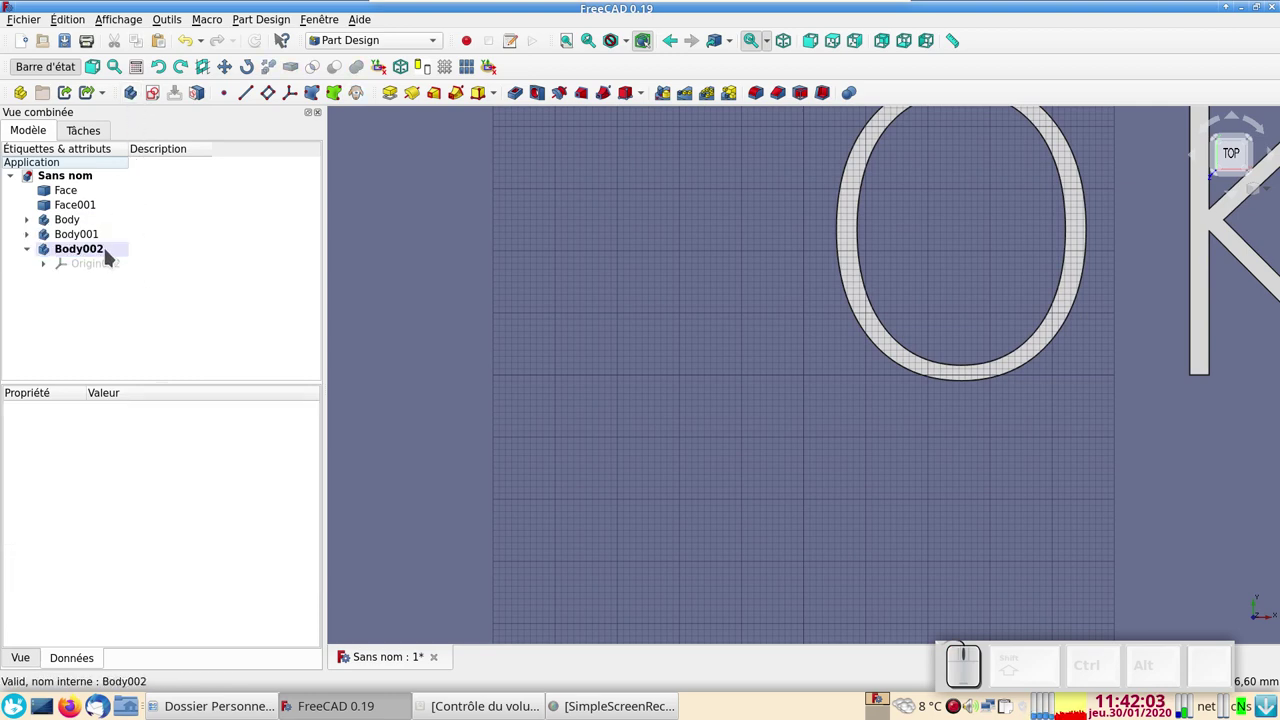
Rename the first body to o and the second body to k.
click(83, 220)
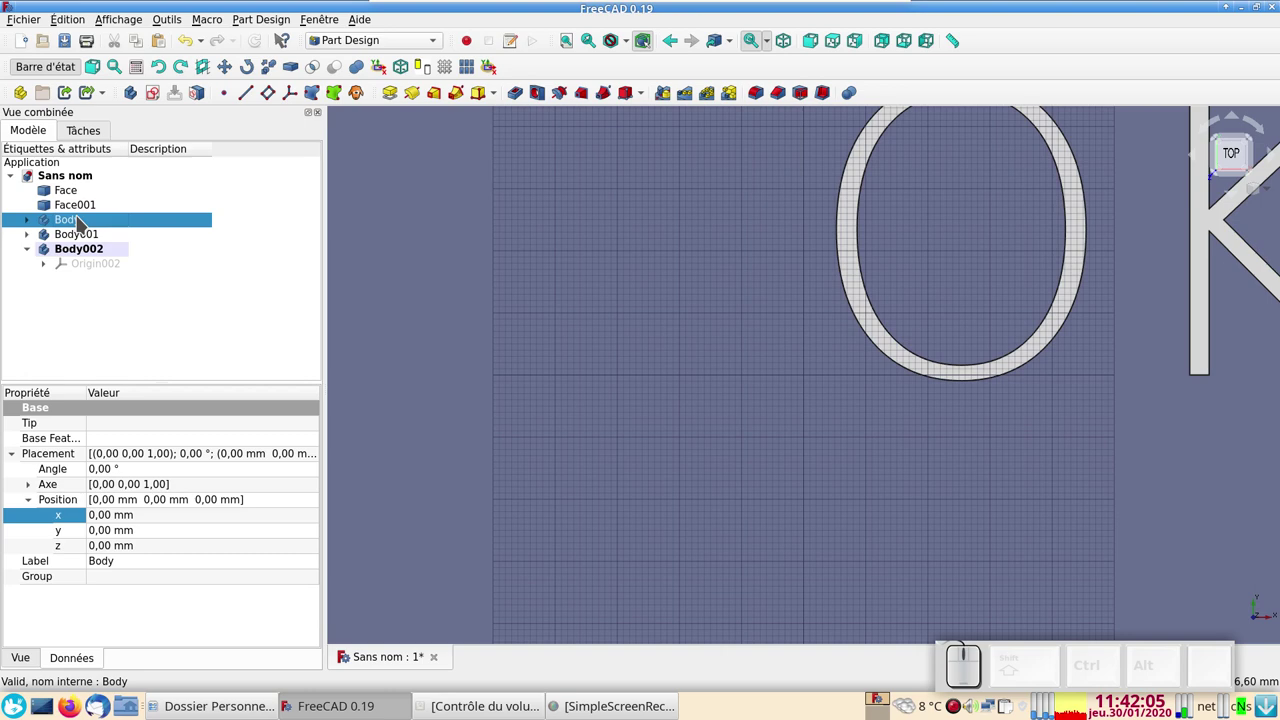
key(F2)
key(o)
key(Return)
key(Return)
click(100, 237)
key(F2)
key(k)
key(Return)
Rename the third body to base.
click(101, 248)
key(F2)
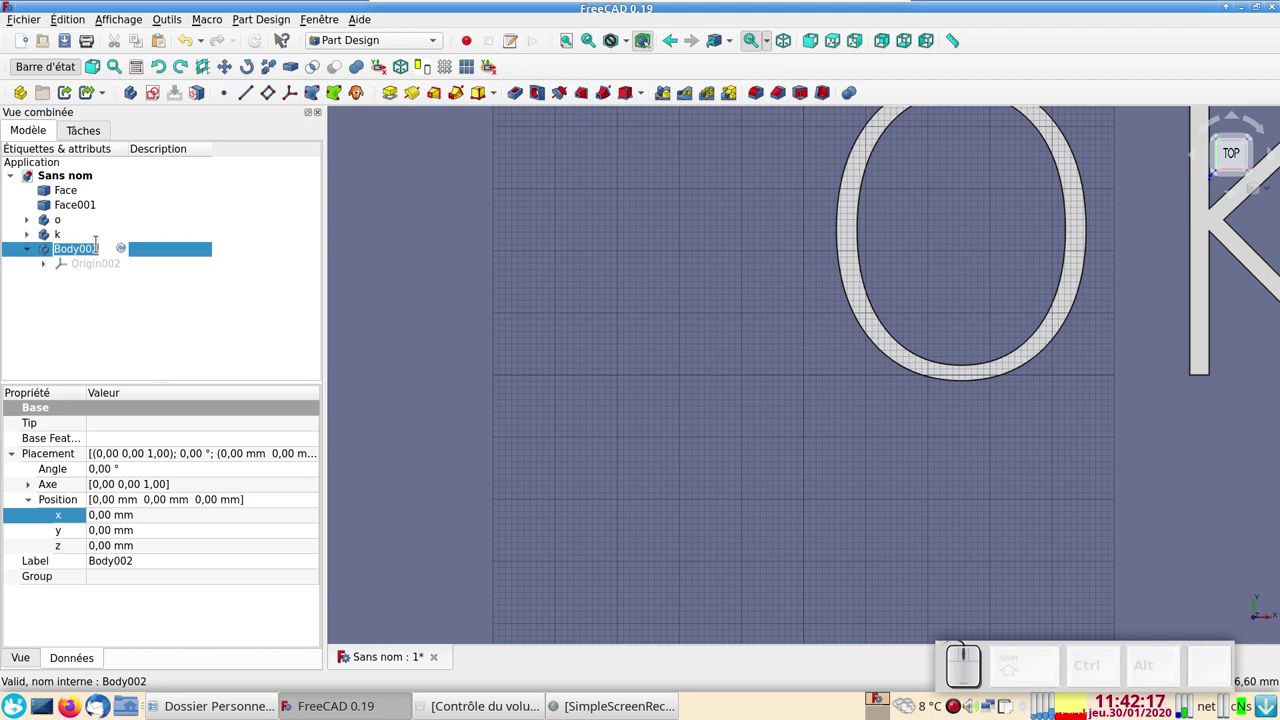
key(b)
key(b)
key(a)
key(s)
key(e)
key(Return)
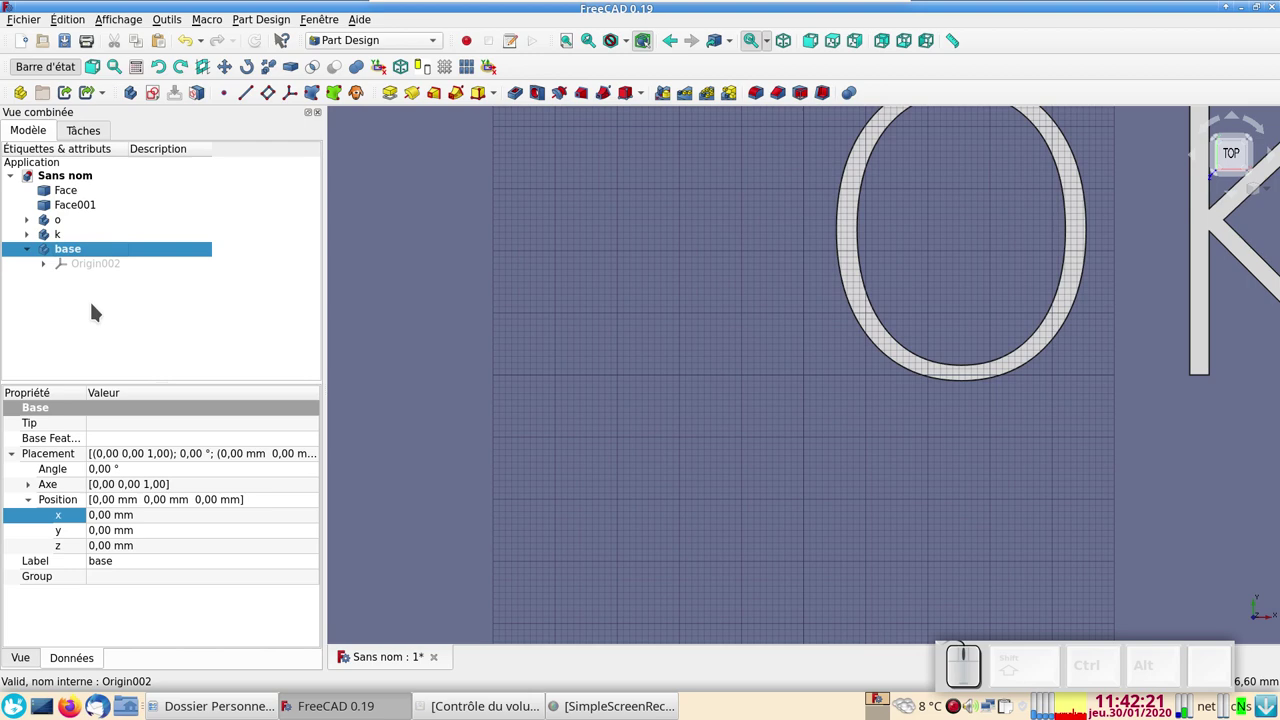
Set body o active and pan the view to show the whole O letter face.
click(96, 307)
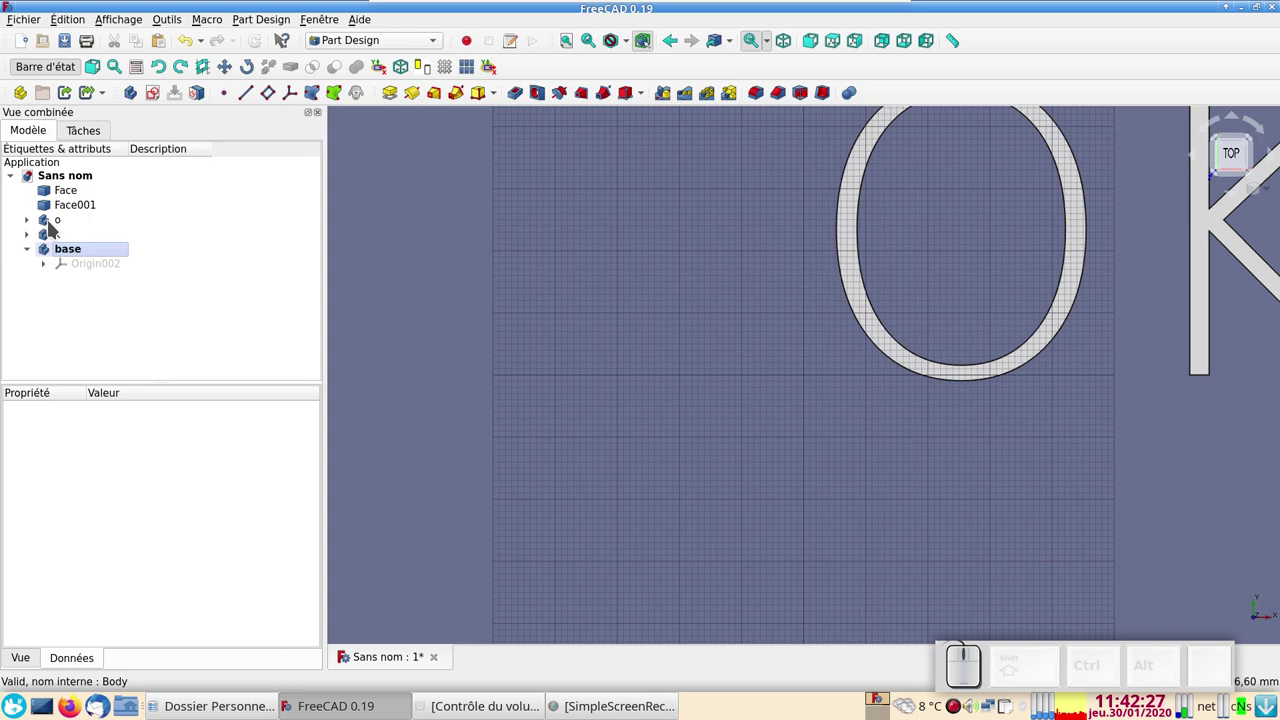
click(54, 224)
right_click(54, 224)
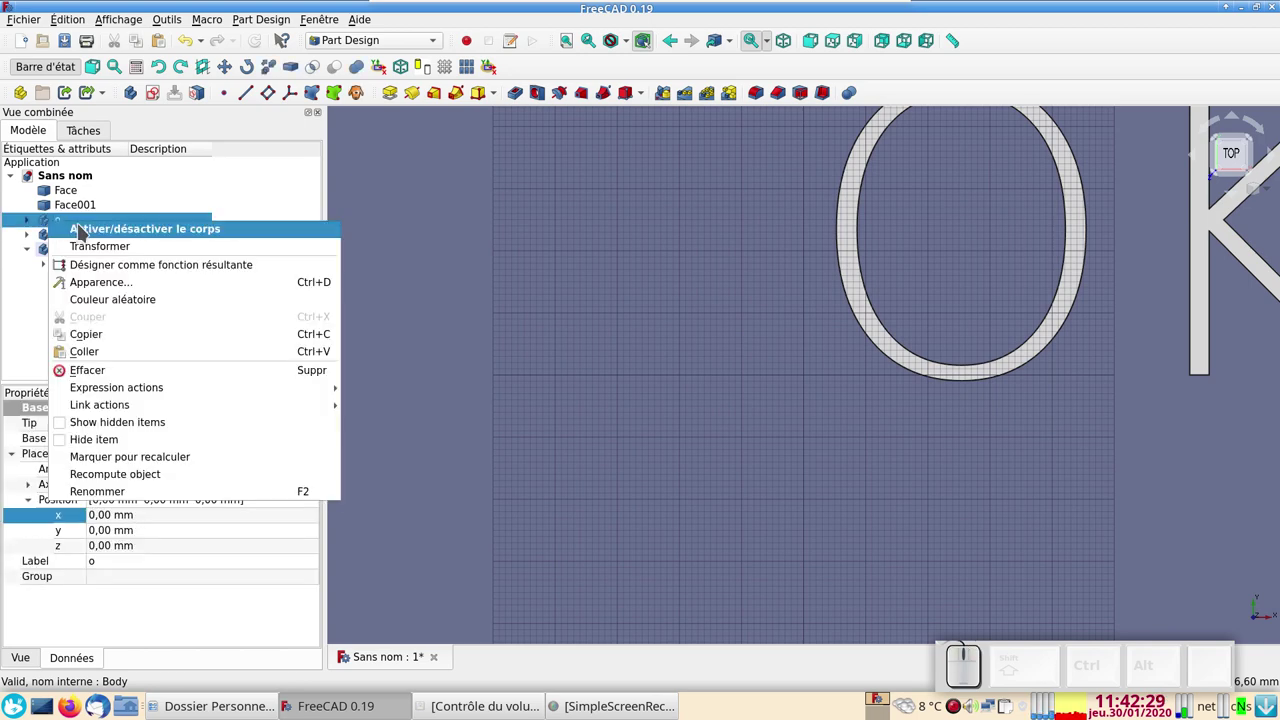
click(87, 231)
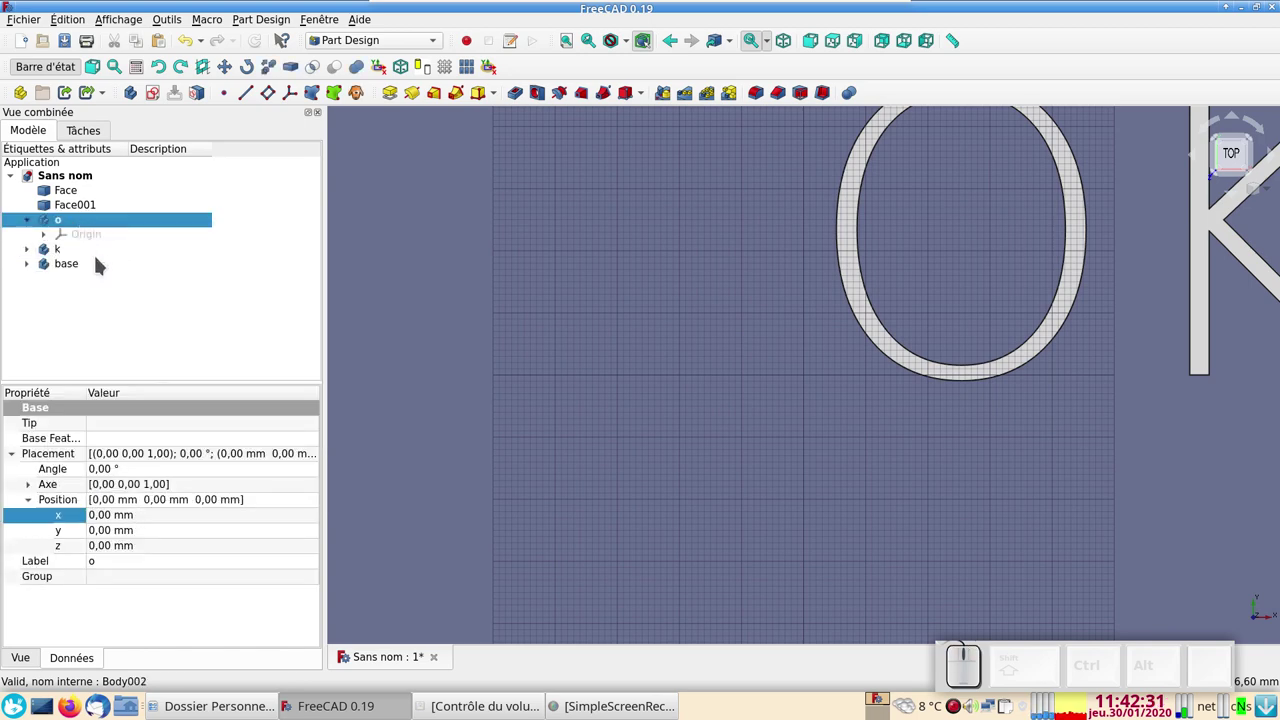
click(80, 192)
drag(778, 469, 632, 405)
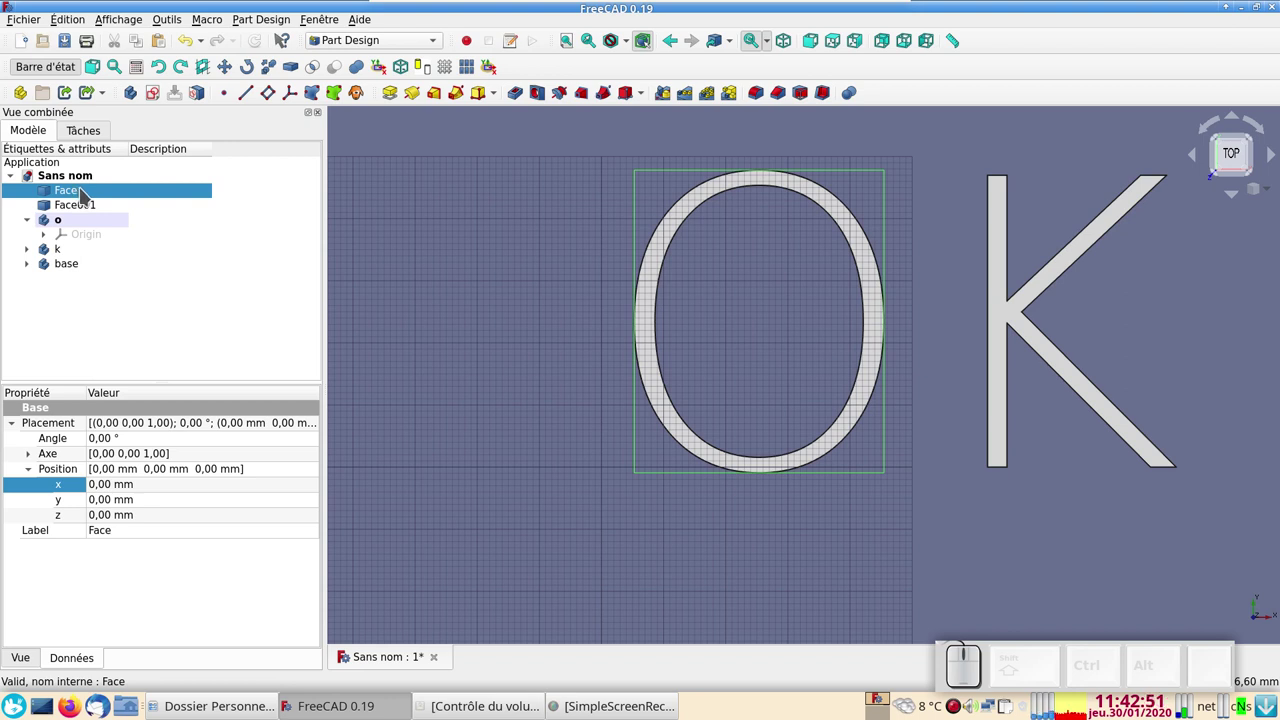
Select the O face and try the Part workbench for a face-to-sketch tool.
click(371, 37)
click(371, 31)
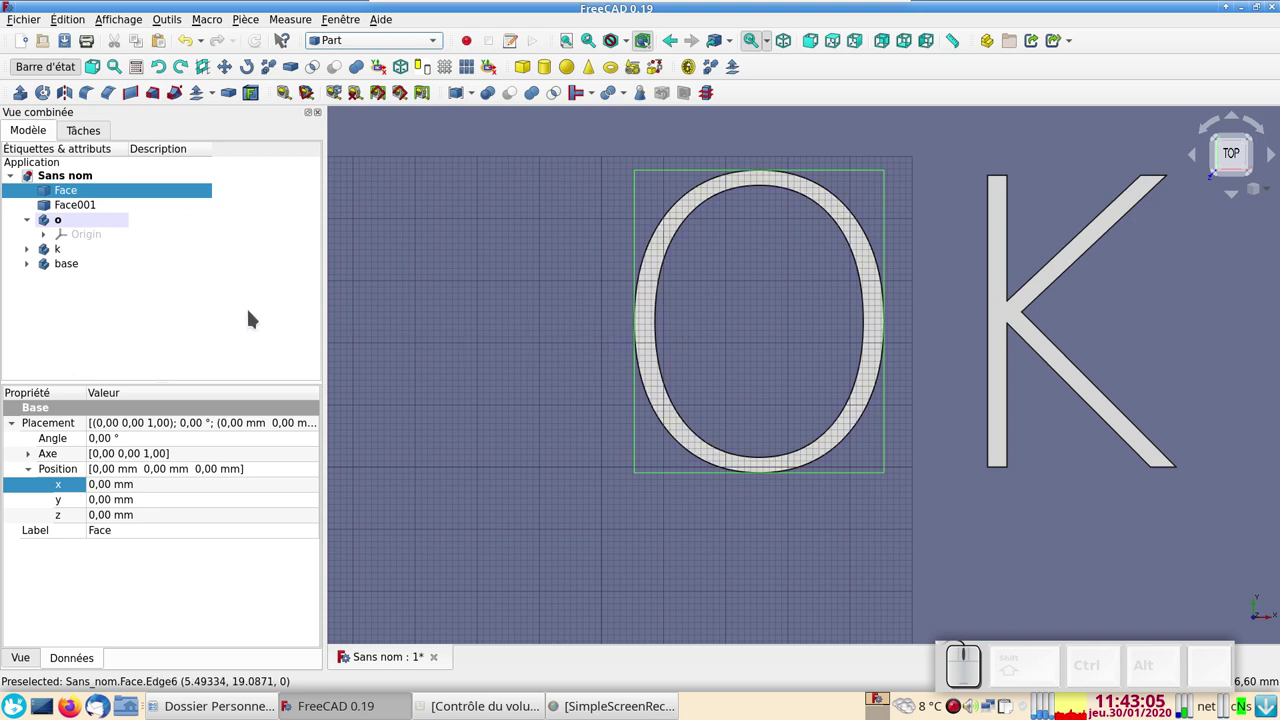
click(112, 84)
click(112, 84)
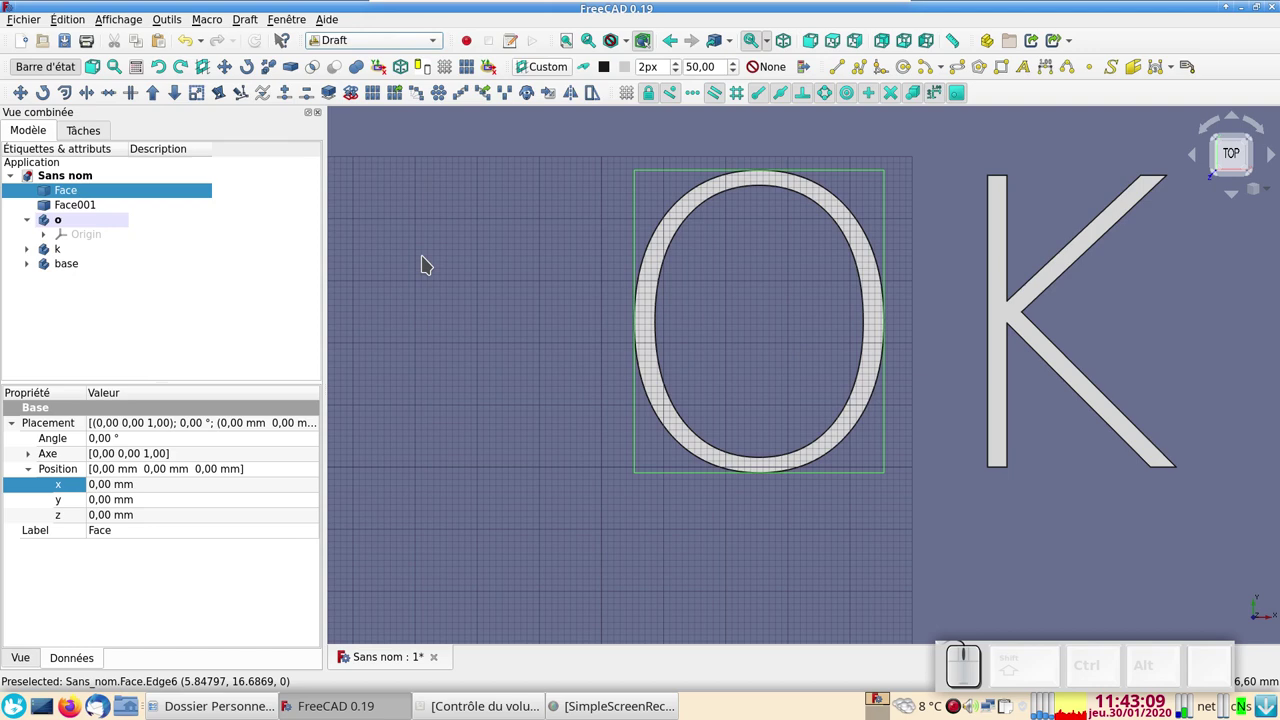
click(391, 43)
Try Part Design, then settle on the Draft workbench for the conversion.
click(385, 75)
click(394, 115)
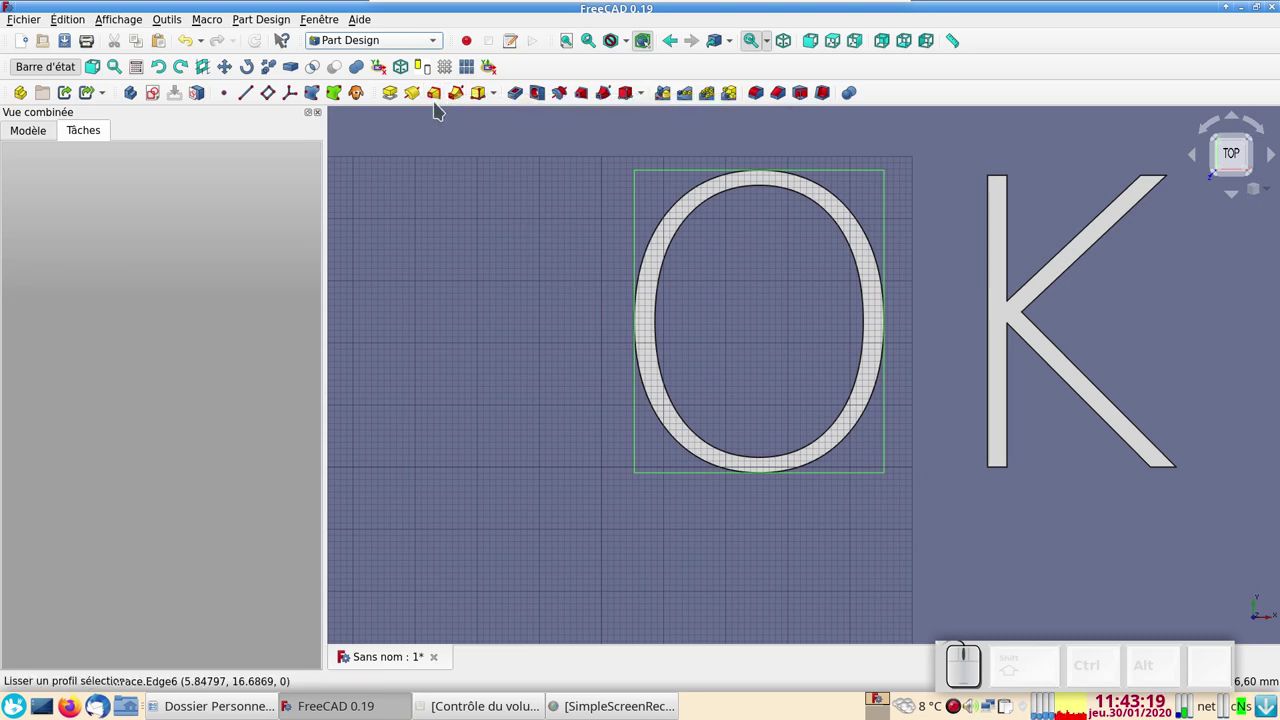
click(354, 38)
click(360, 15)
click(41, 124)
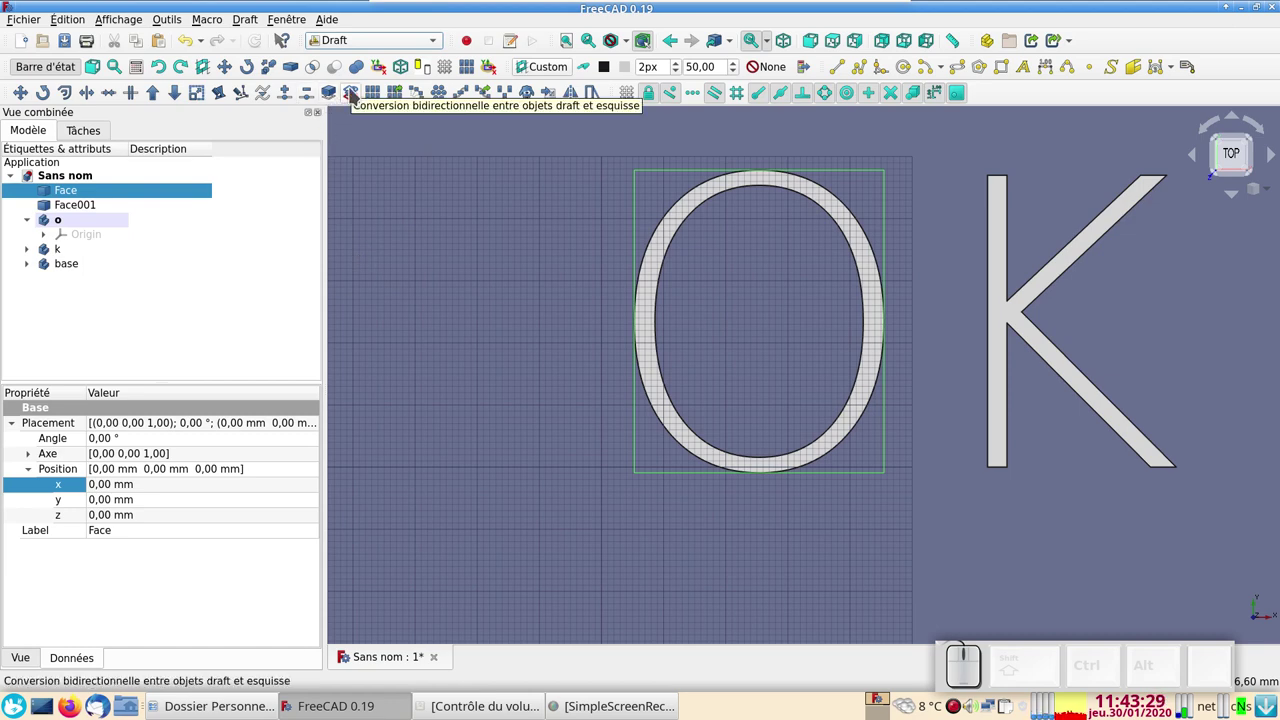
Convert the O face to Sketch and drag it into body o.
click(360, 94)
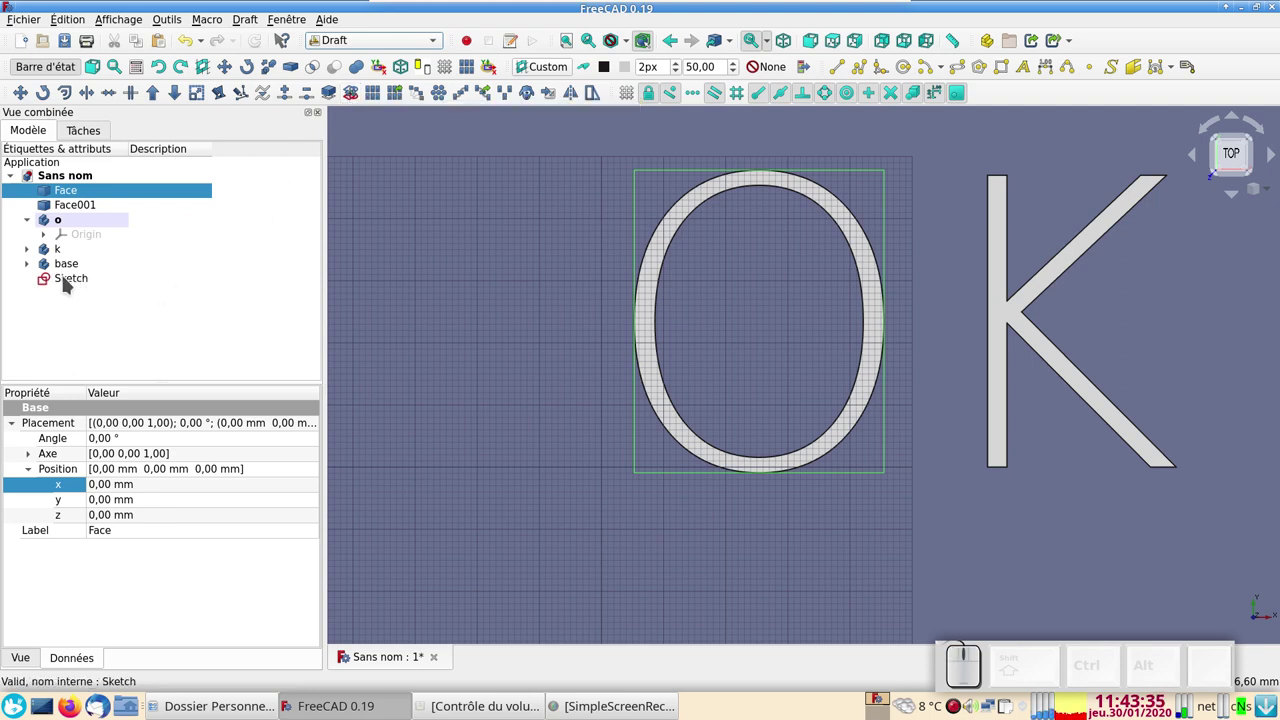
drag(68, 280, 83, 225)
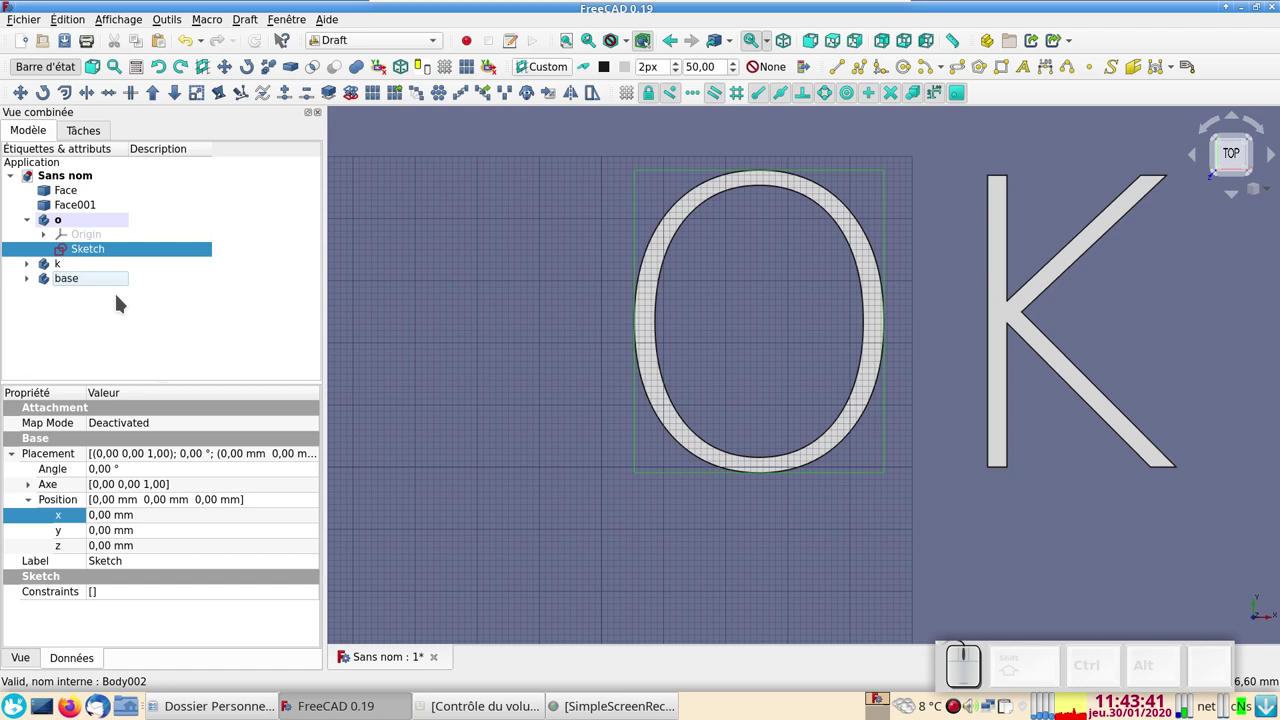
Convert the K face to Sketch001, drag it into body k and expand that body.
click(91, 209)
click(350, 89)
drag(47, 295, 39, 279)
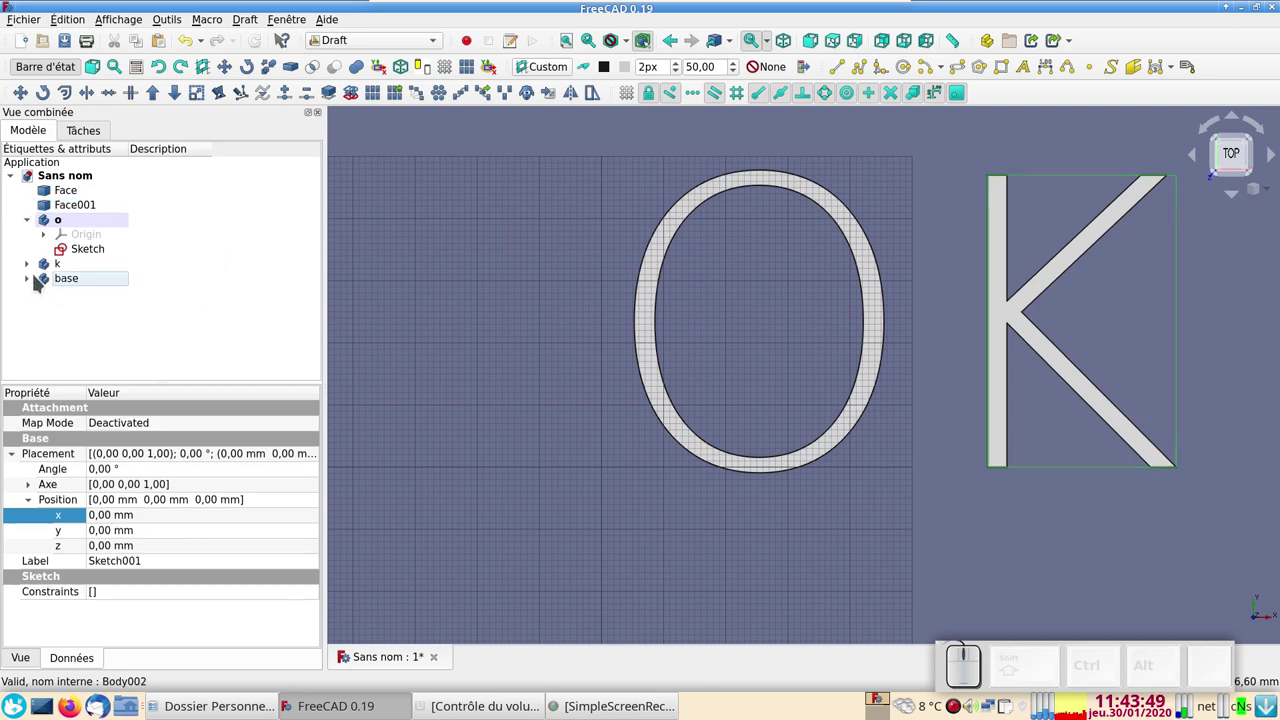
click(33, 268)
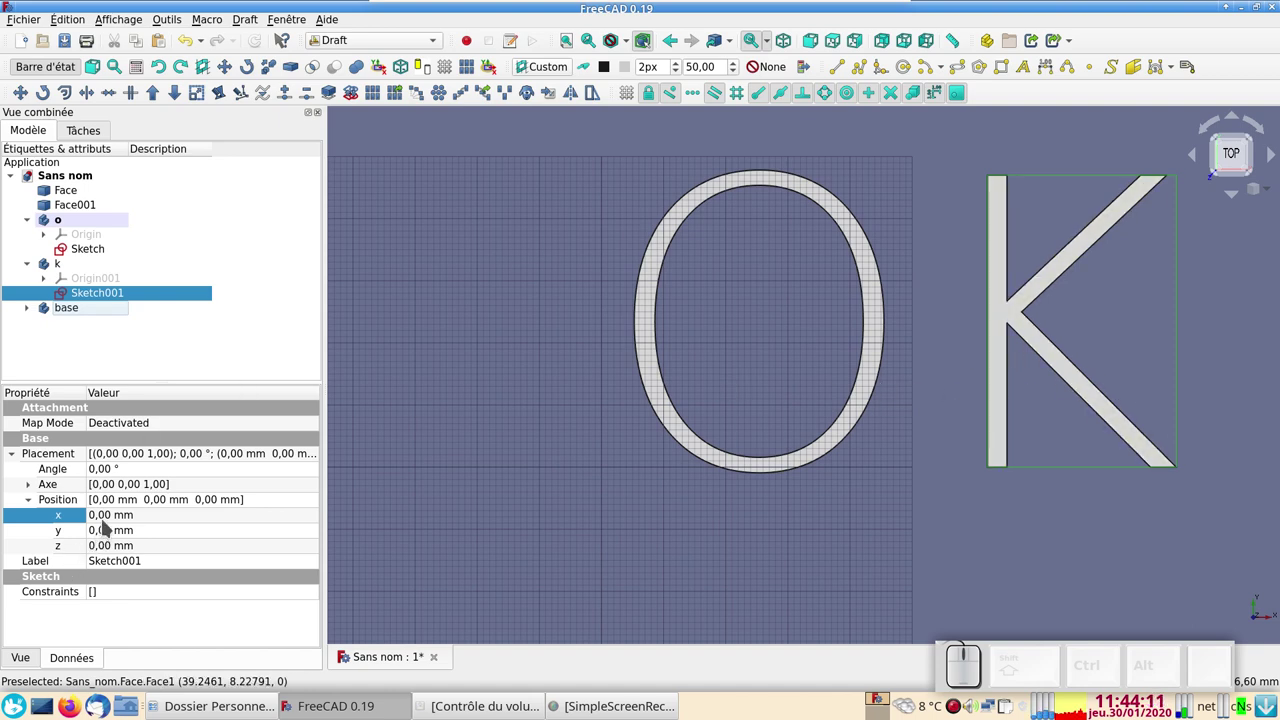
Edit Sketch001's Placement x so the K outline sits closer to the O.
double_click(110, 519)
scroll(up, 3)
scroll(down, 3)
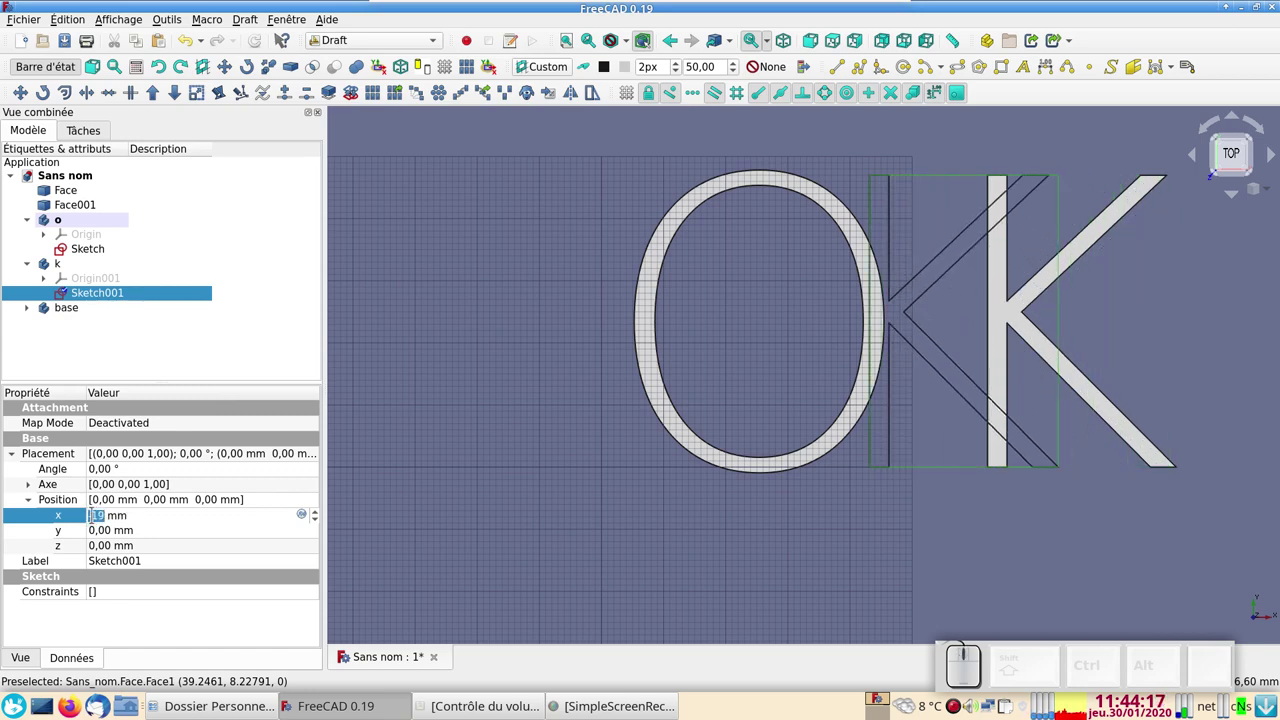
scroll(down, 3)
click(441, 485)
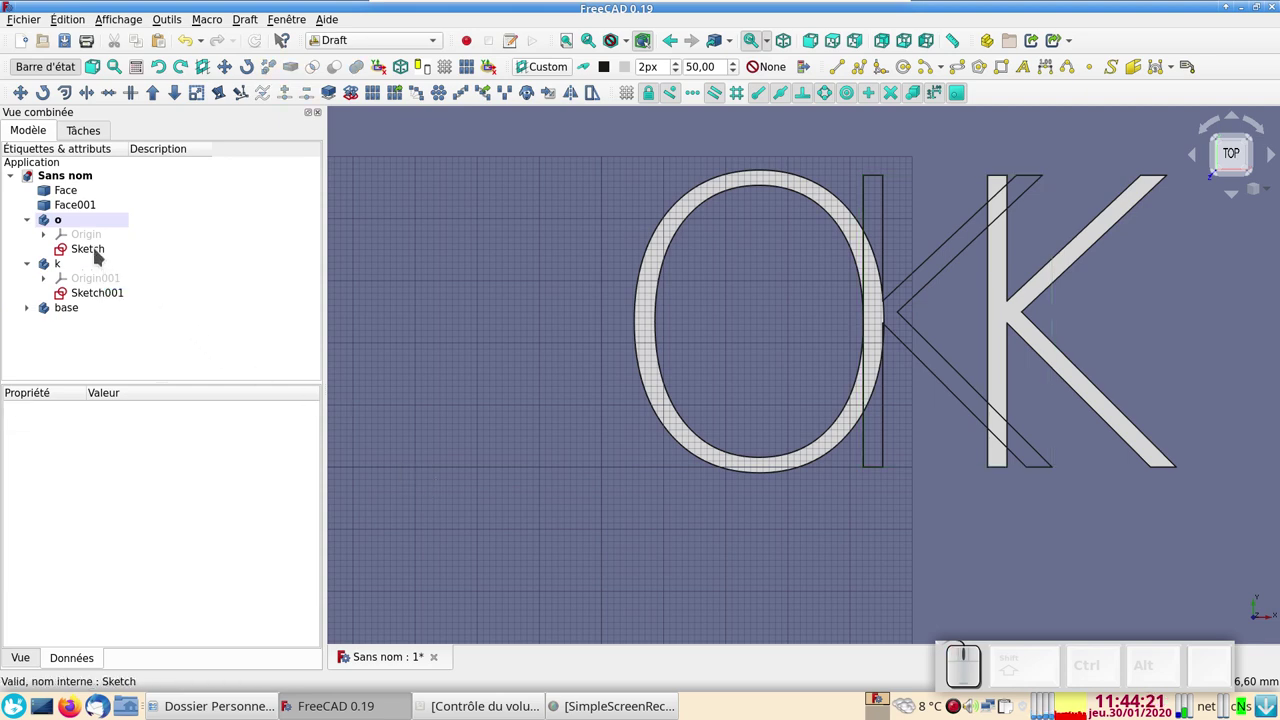
Hide the original Face and Face001 so only the sketch outlines remain.
click(67, 208)
key(space)
click(75, 189)
key(space)
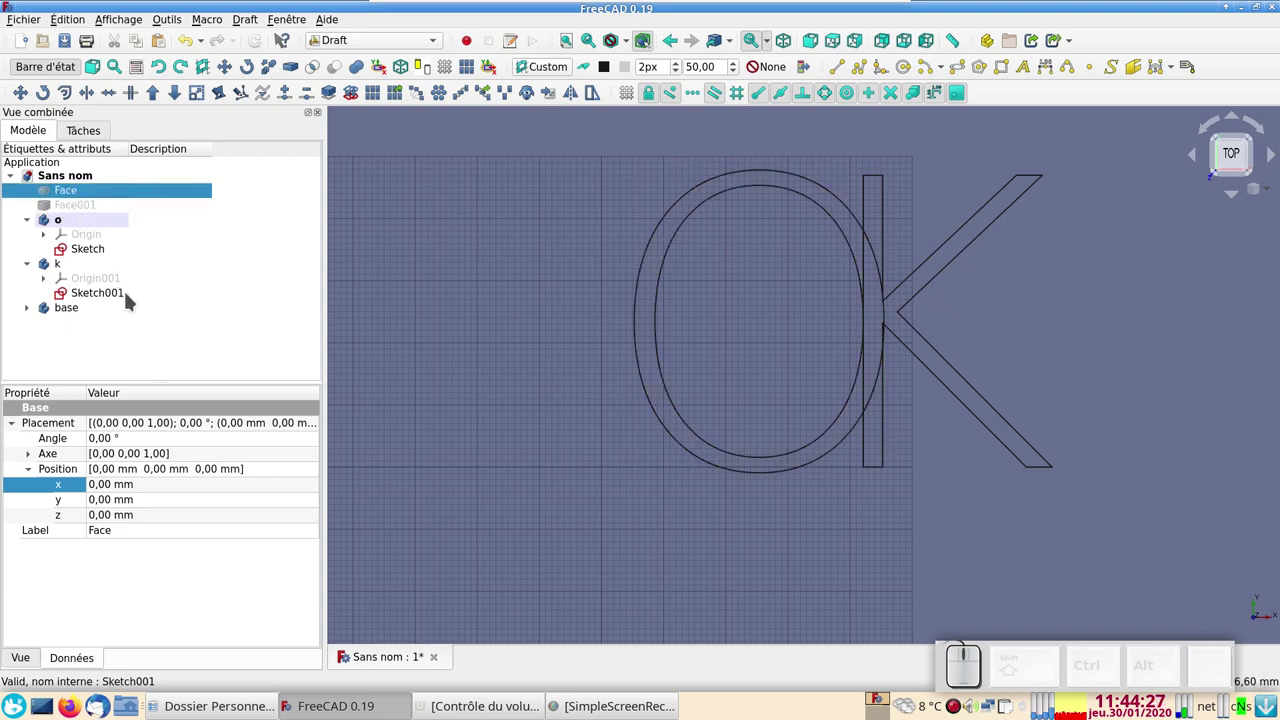
Scale Sketch by factor 2 as a clone and drag Clone of Sketch into body o.
click(102, 252)
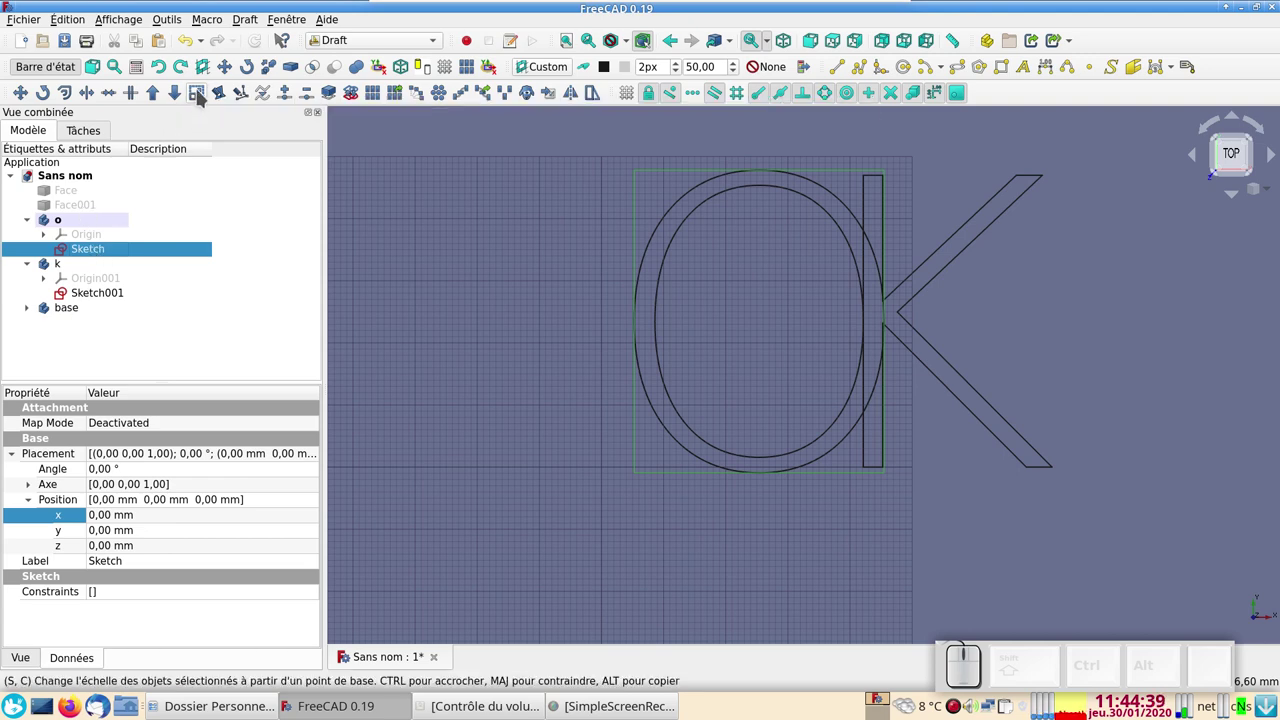
click(202, 92)
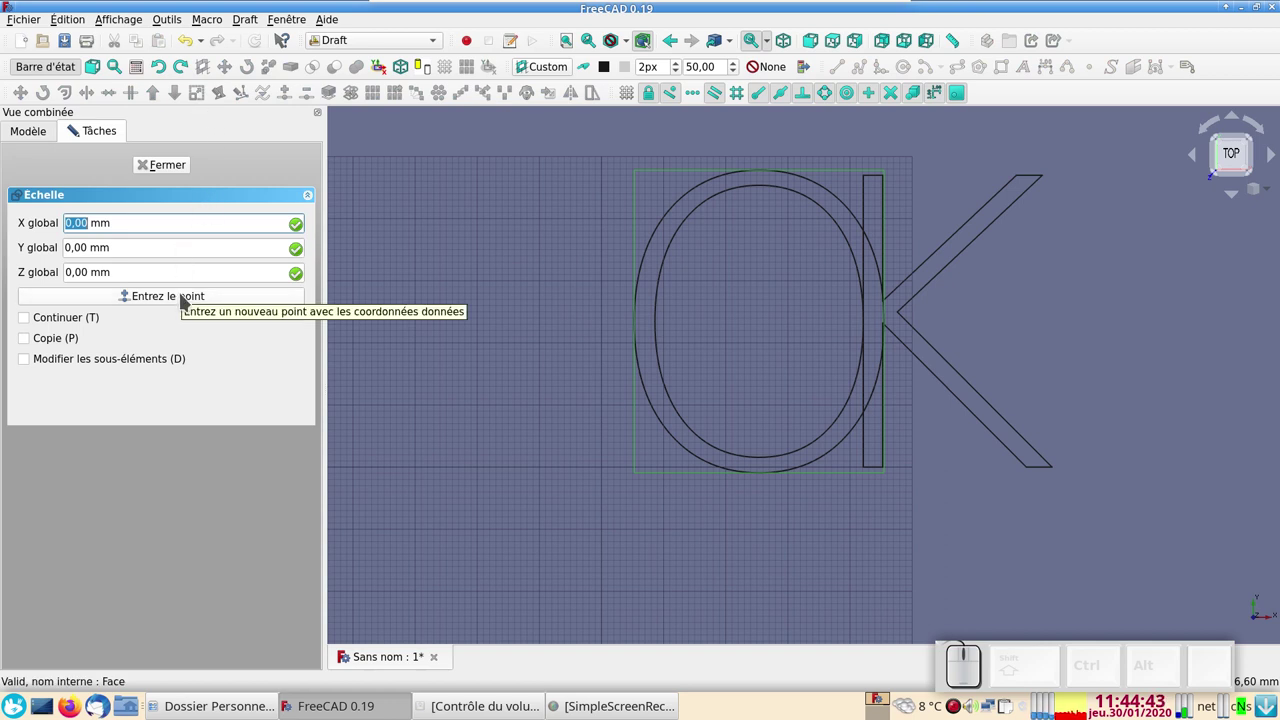
click(185, 297)
click(185, 297)
key(KP_2)
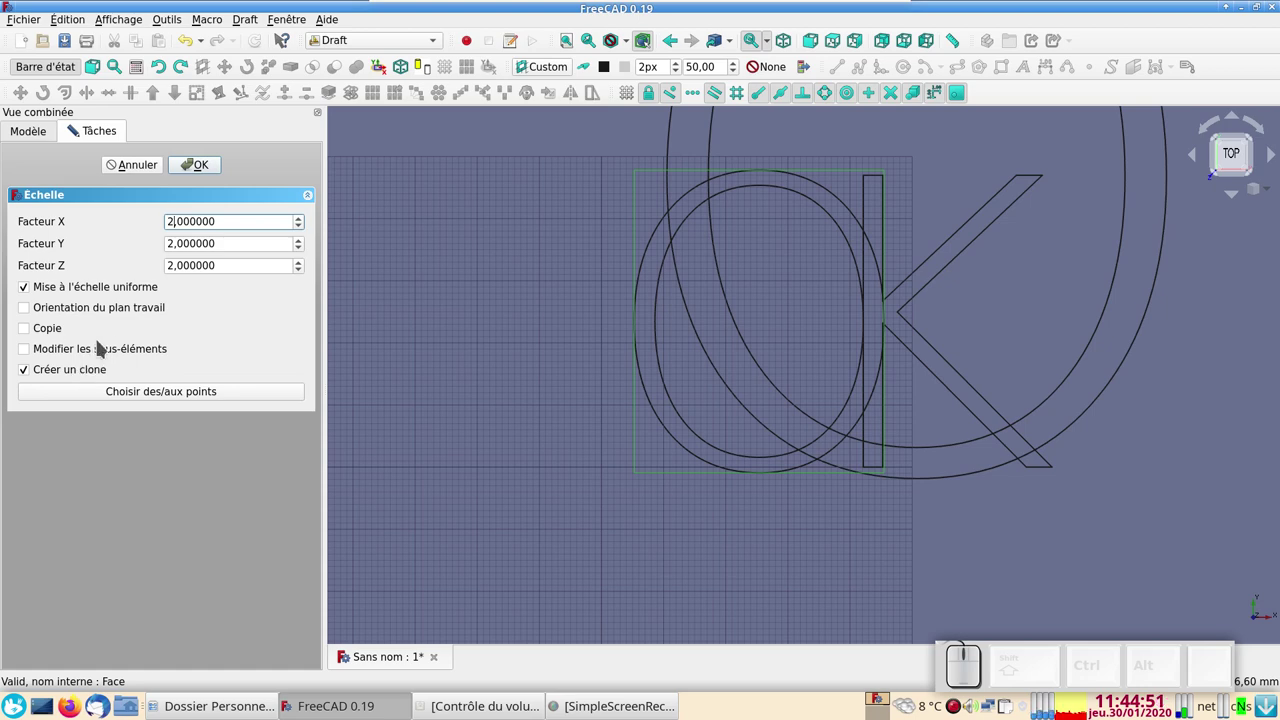
click(201, 168)
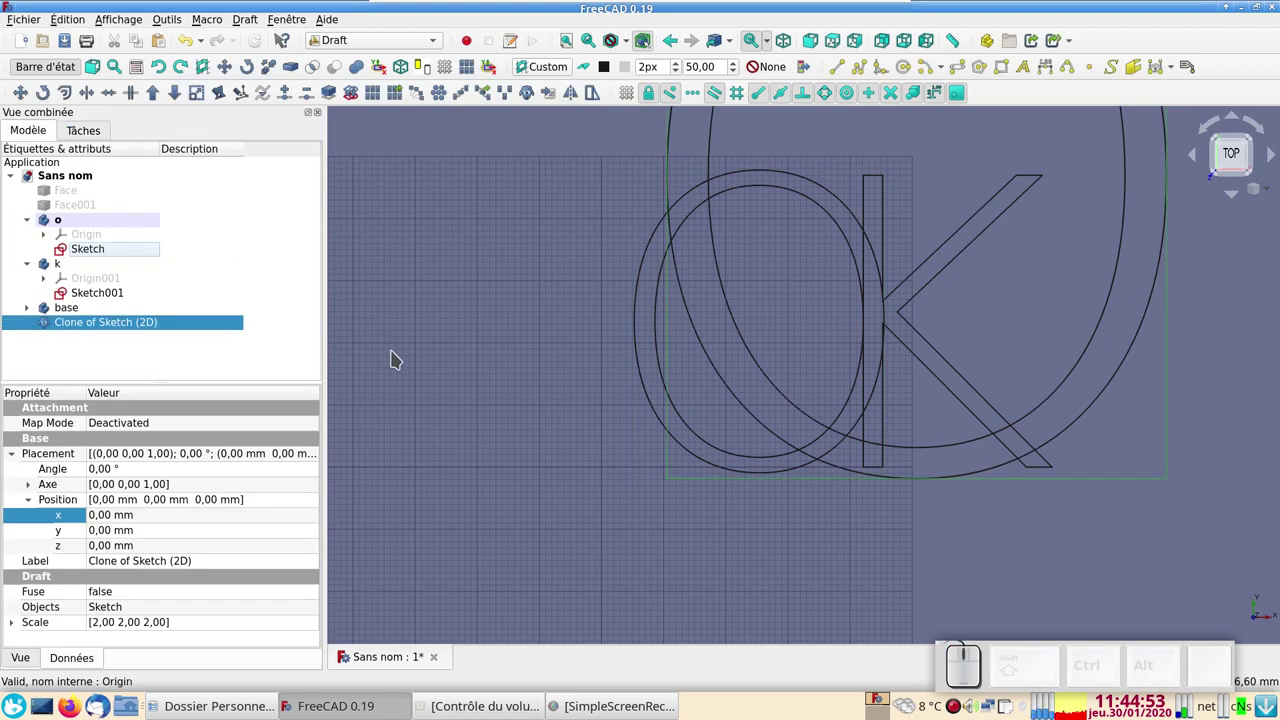
scroll(down, 3)
scroll(up, 3)
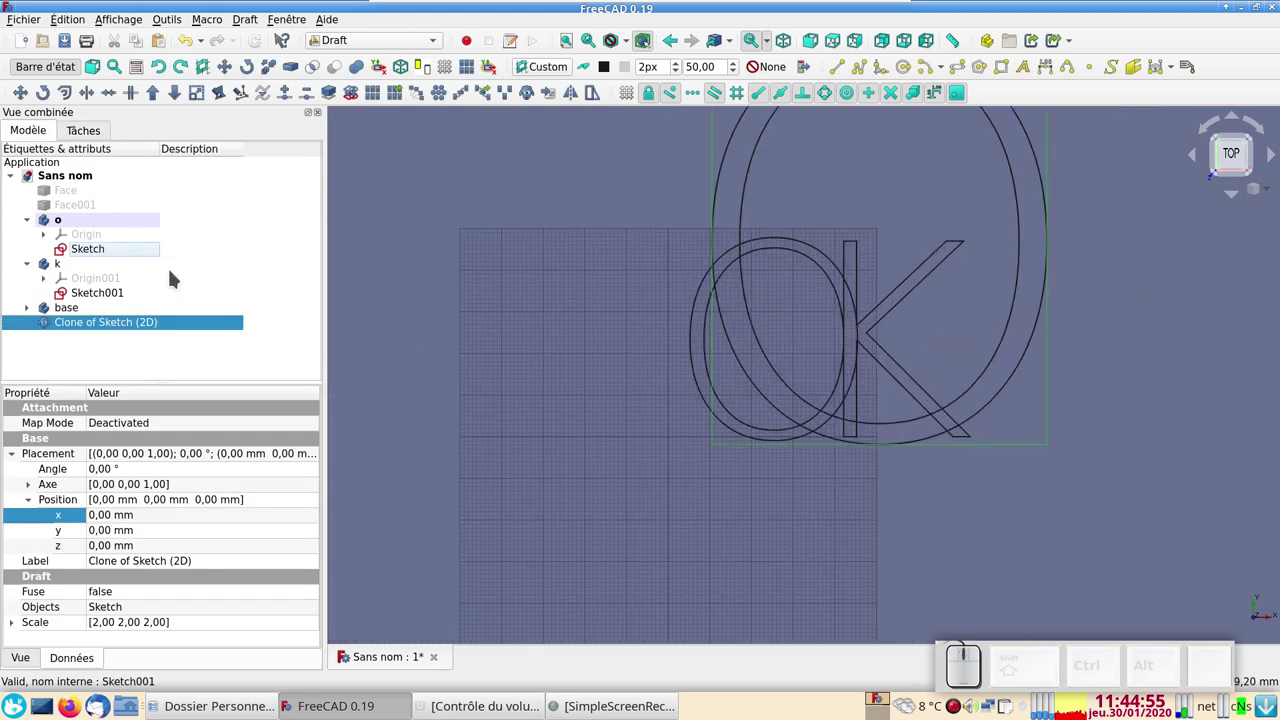
drag(59, 329, 82, 227)
Scale Sketch001 by factor 2 with Create clone to make Clone of Sketch001.
click(79, 308)
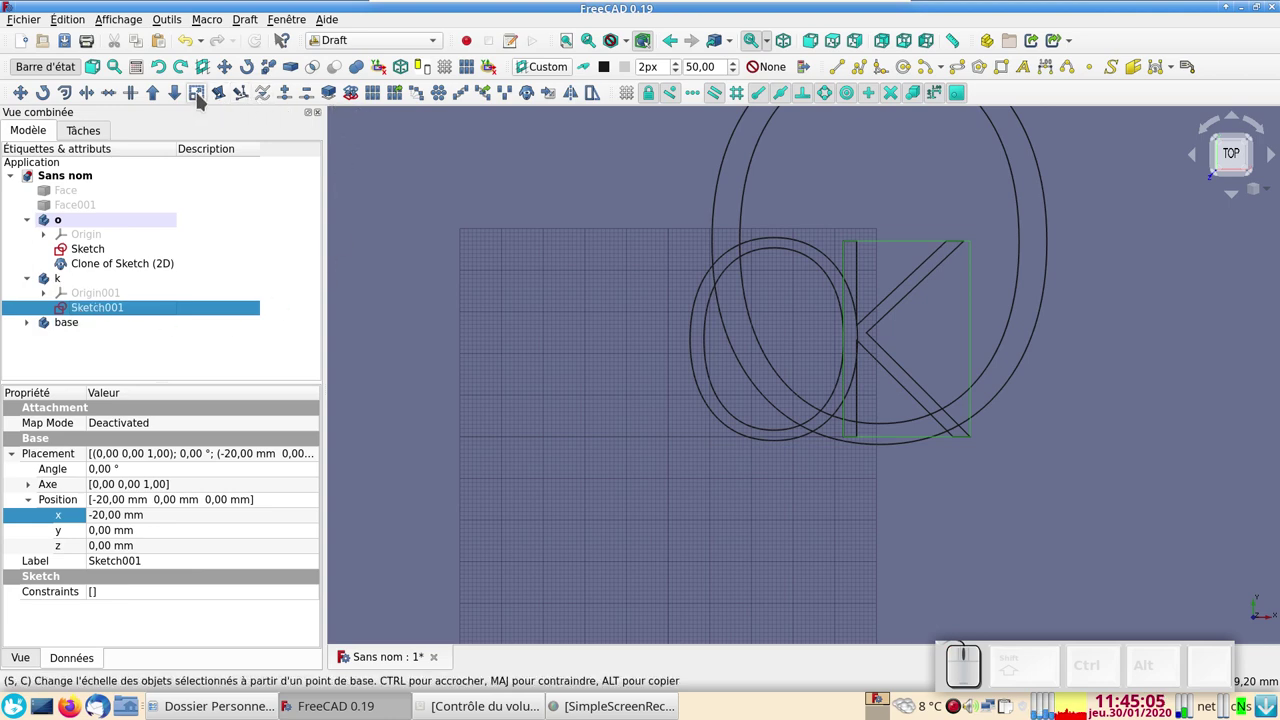
click(202, 96)
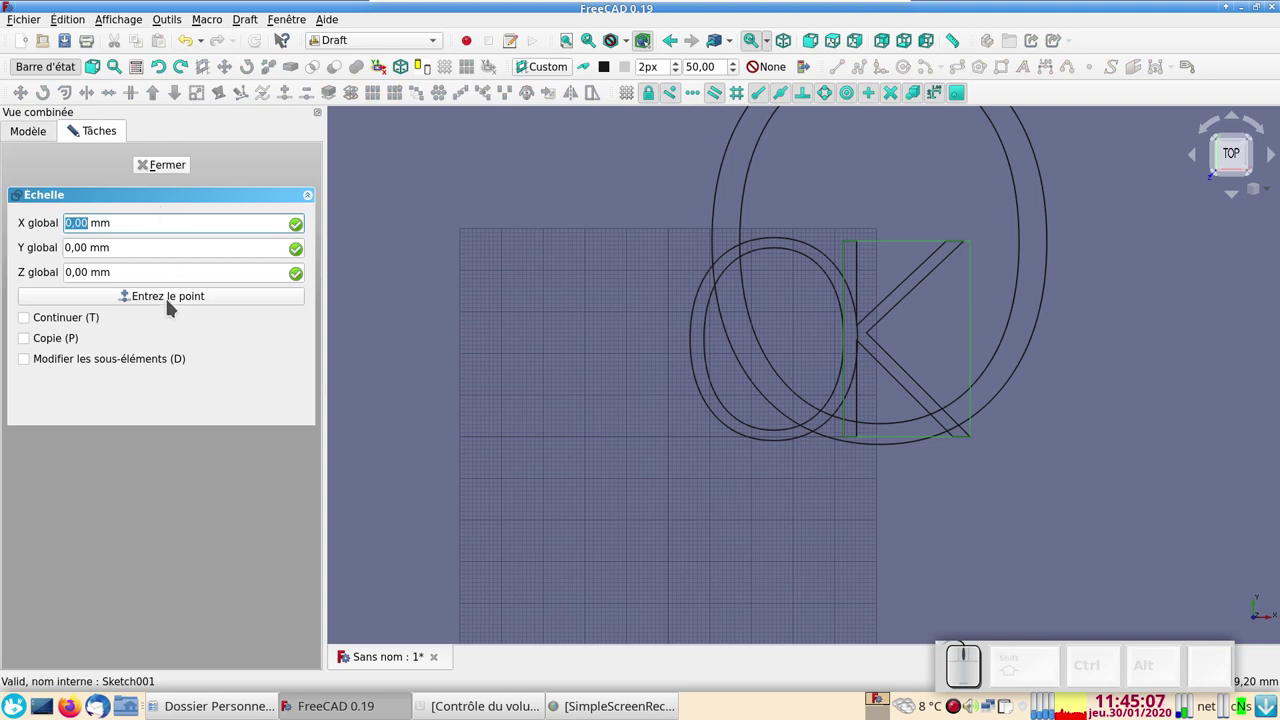
click(173, 298)
click(173, 298)
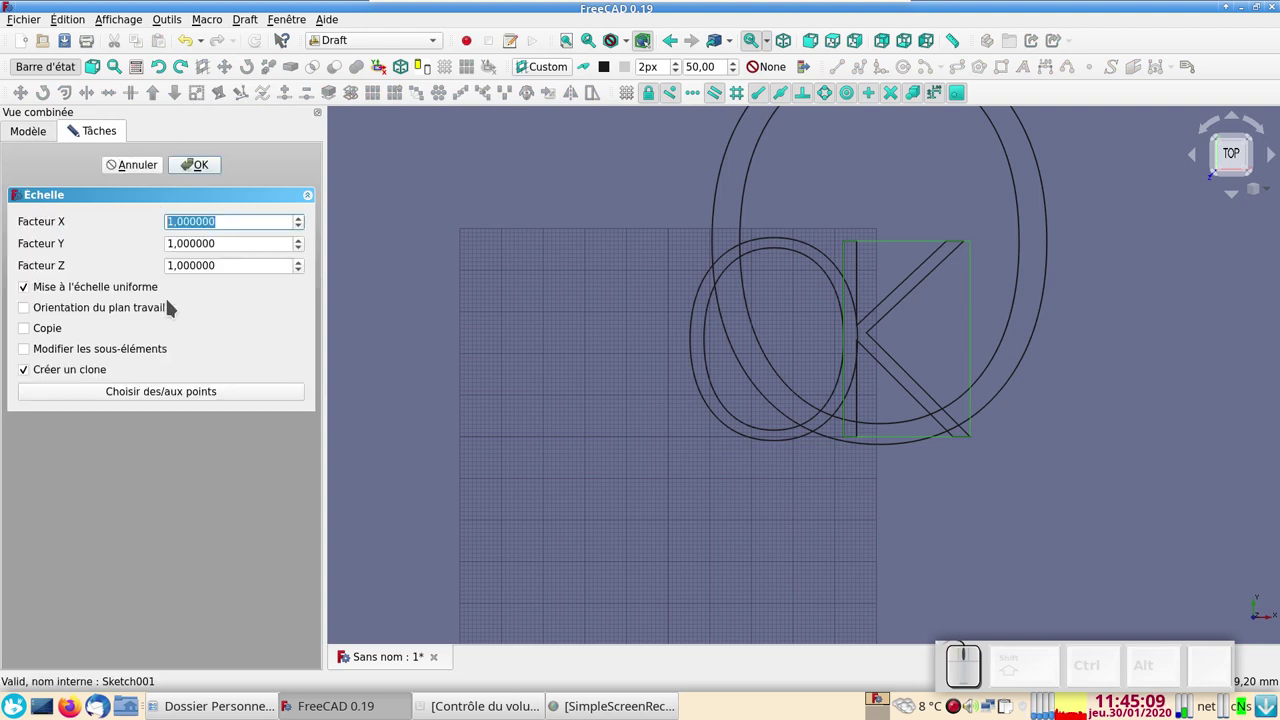
key(KP_2)
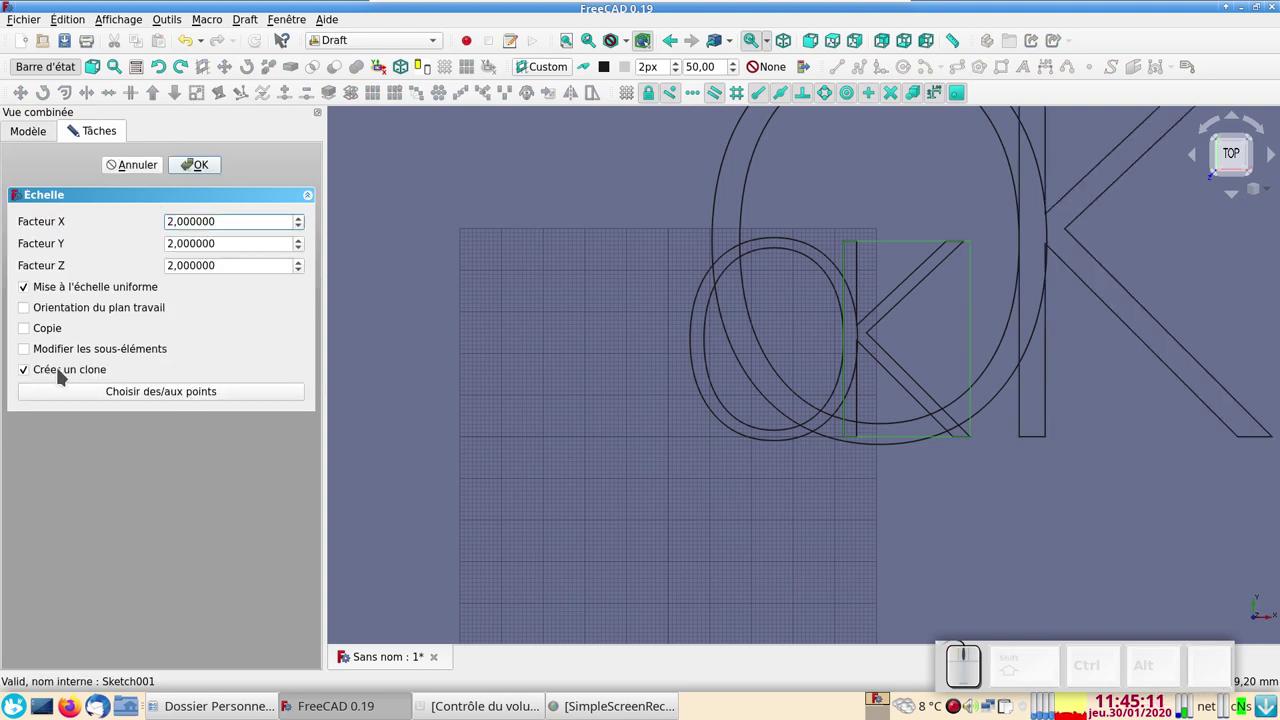
click(203, 170)
Drag the K clone into body k and edit its Placement x beside the large O.
scroll(down, 3)
scroll(up, 3)
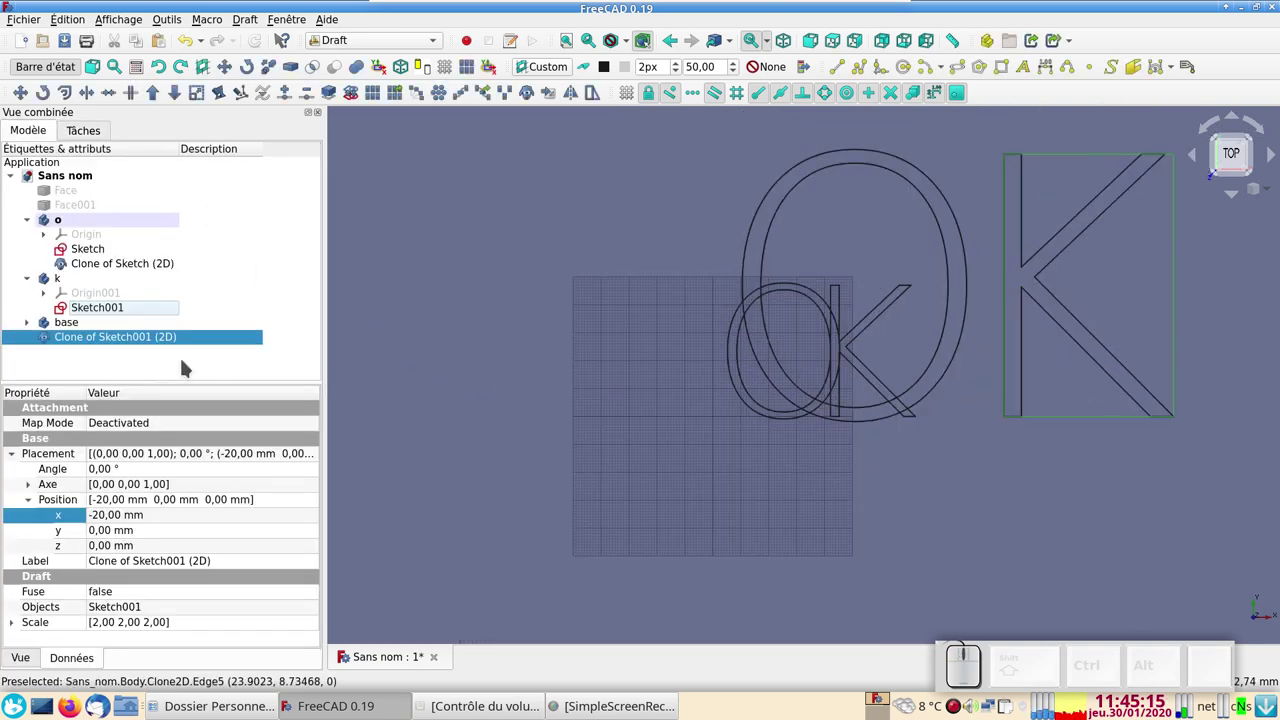
drag(78, 341, 90, 288)
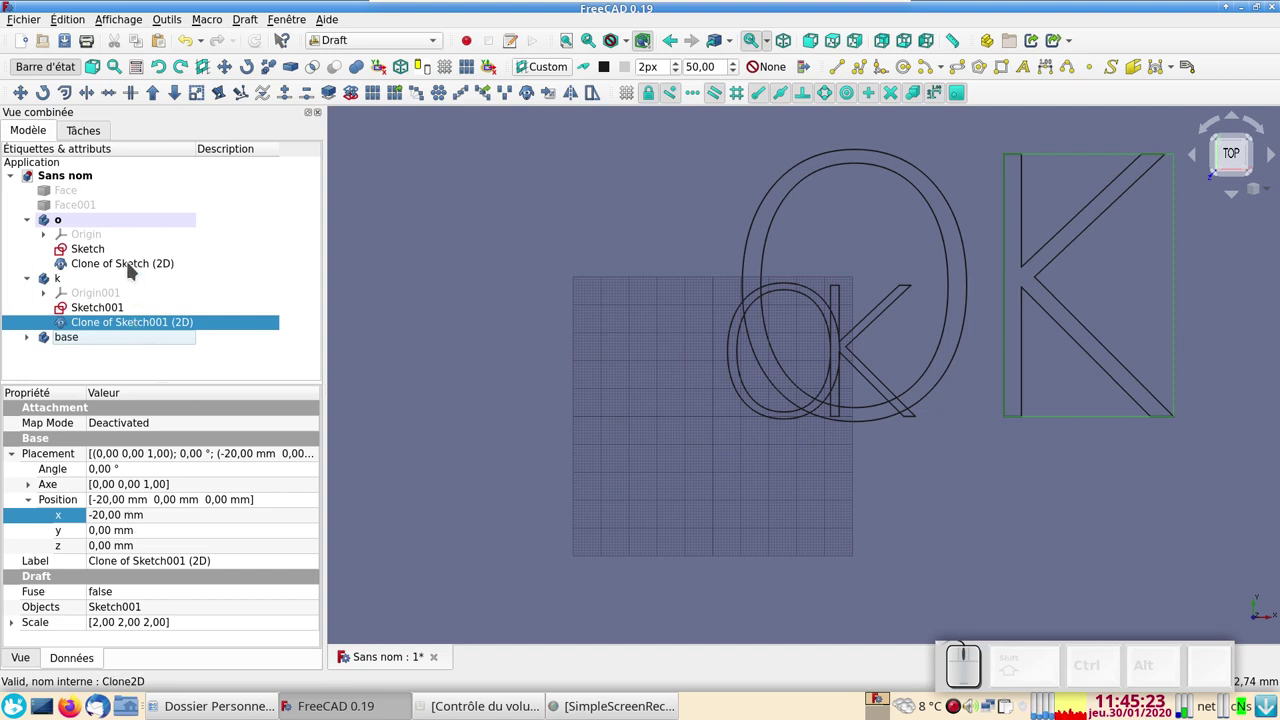
click(134, 267)
click(117, 327)
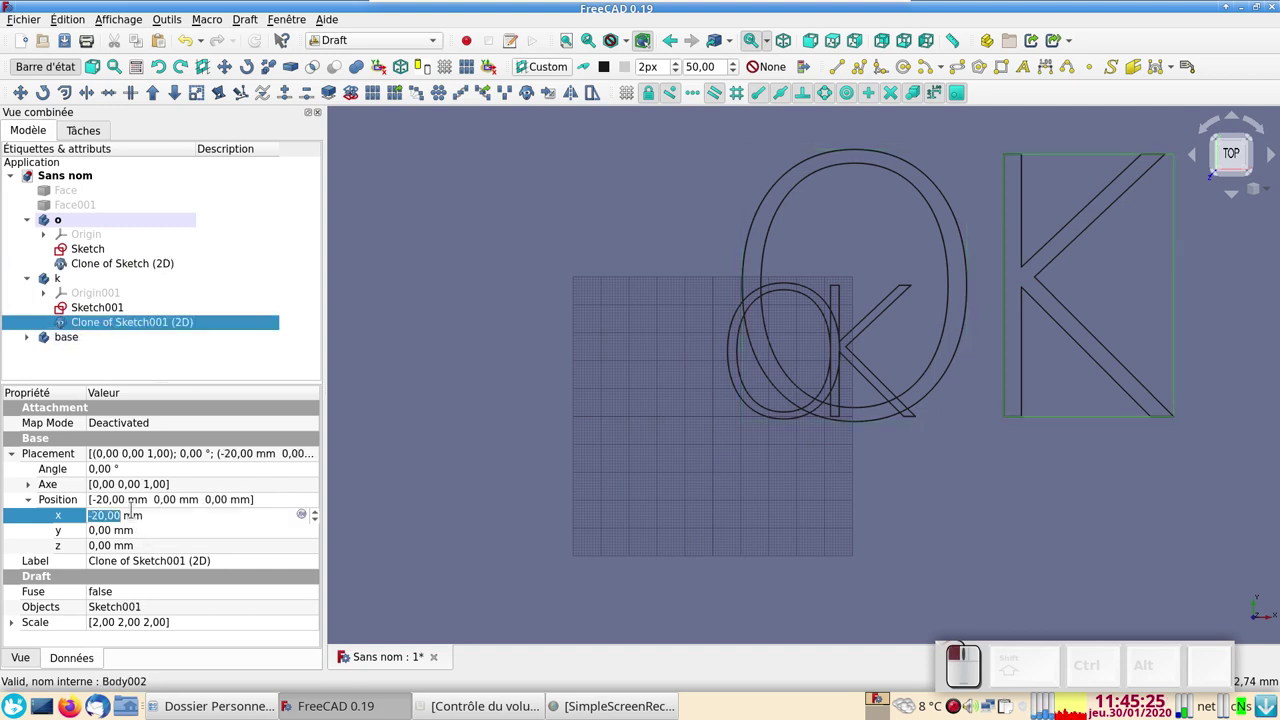
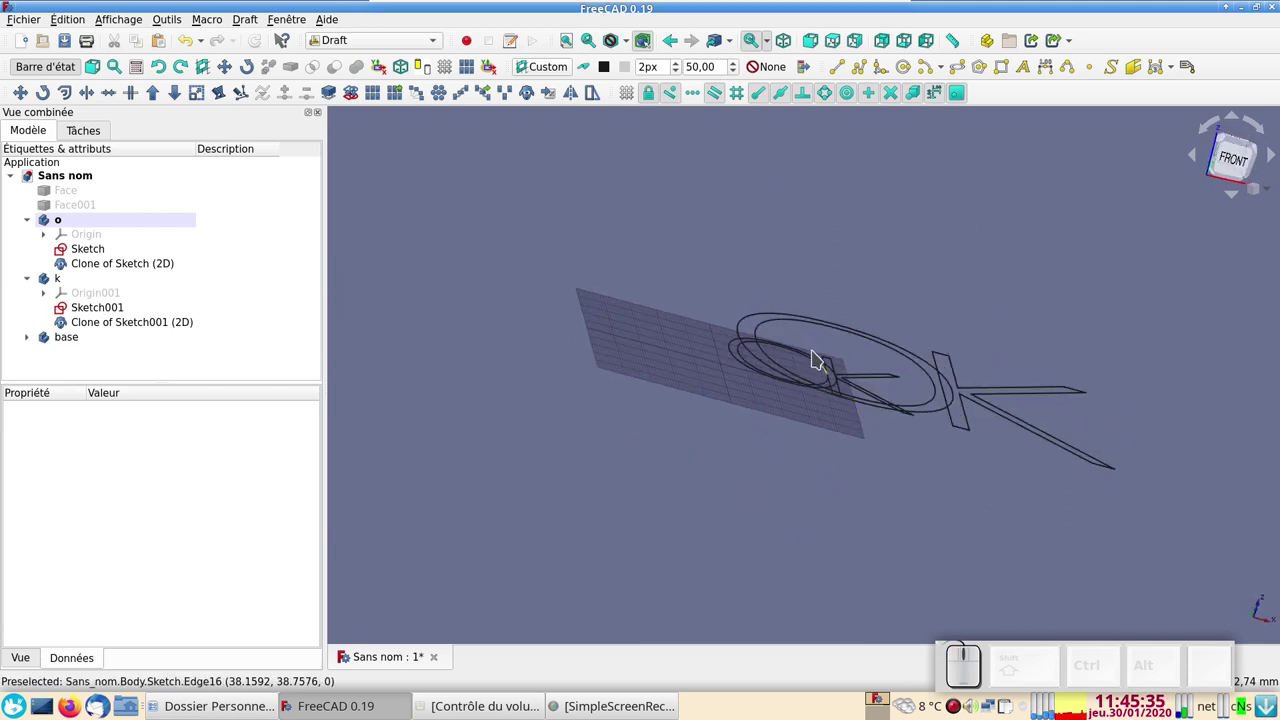
Raise the doubled O and K outline clones to a Placement z of 80 mm.
click(145, 259)
double_click(163, 268)
click(171, 328)
click(233, 340)
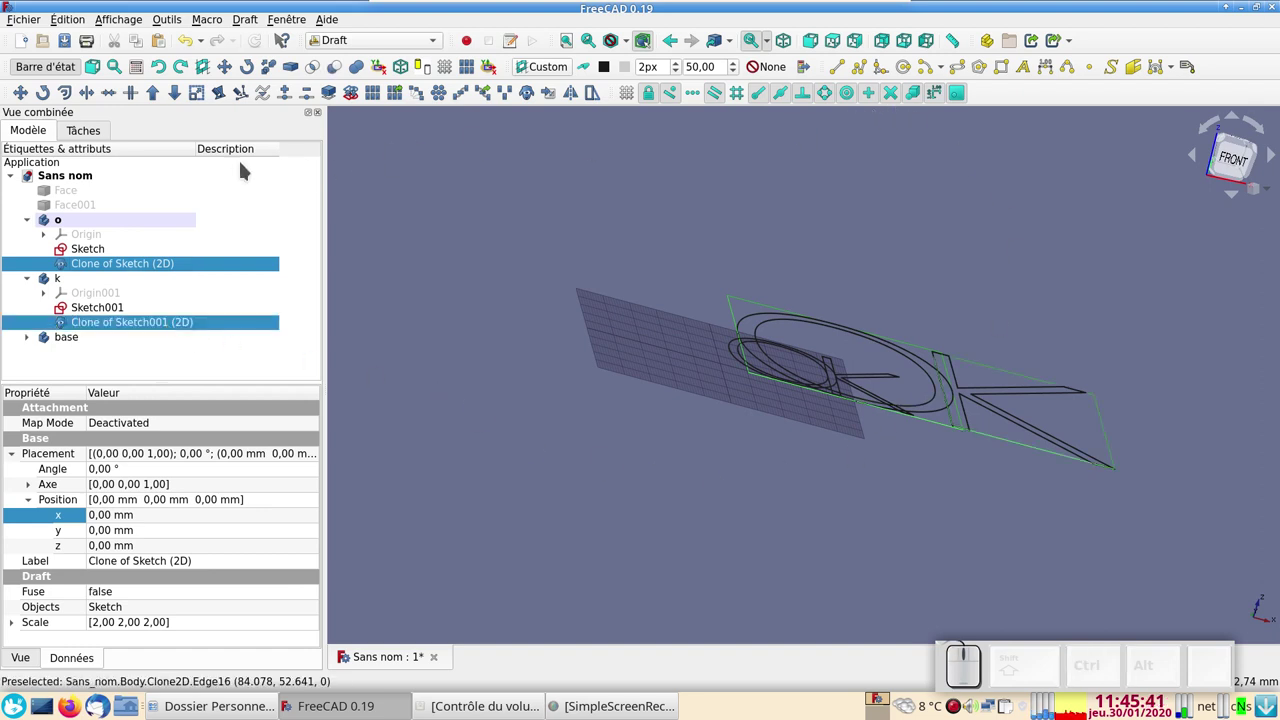
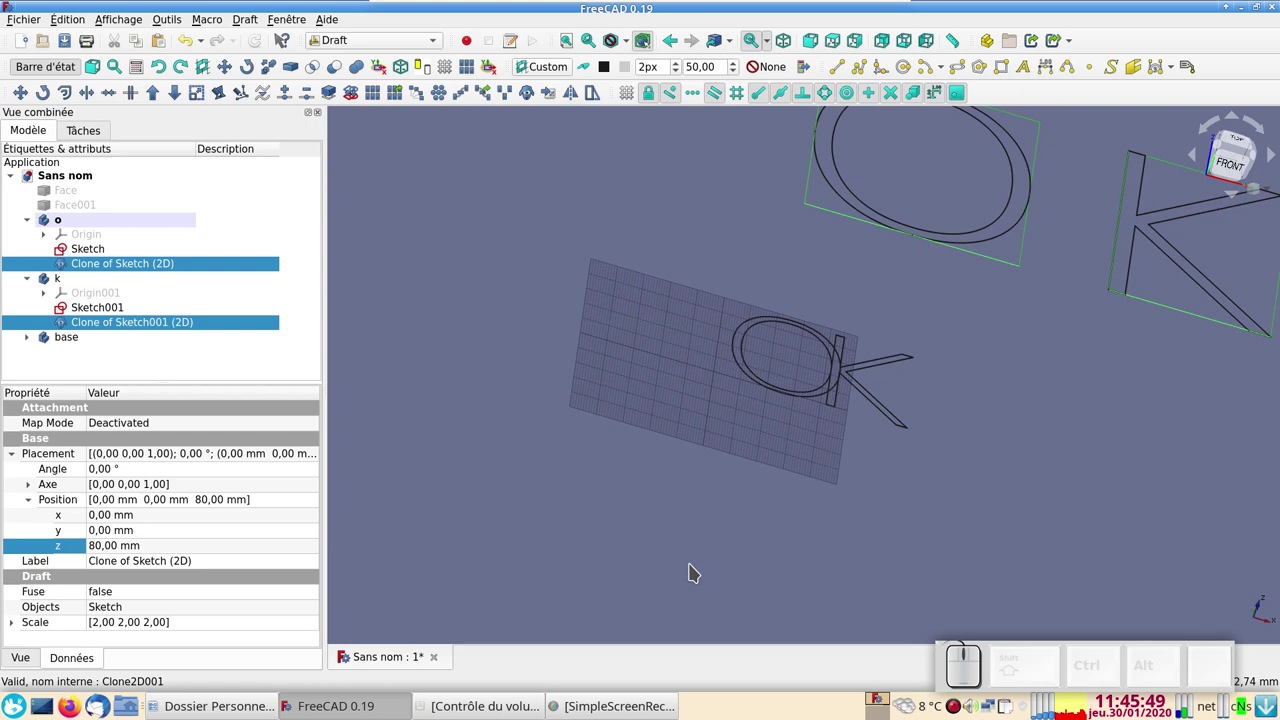
key(KP_2)
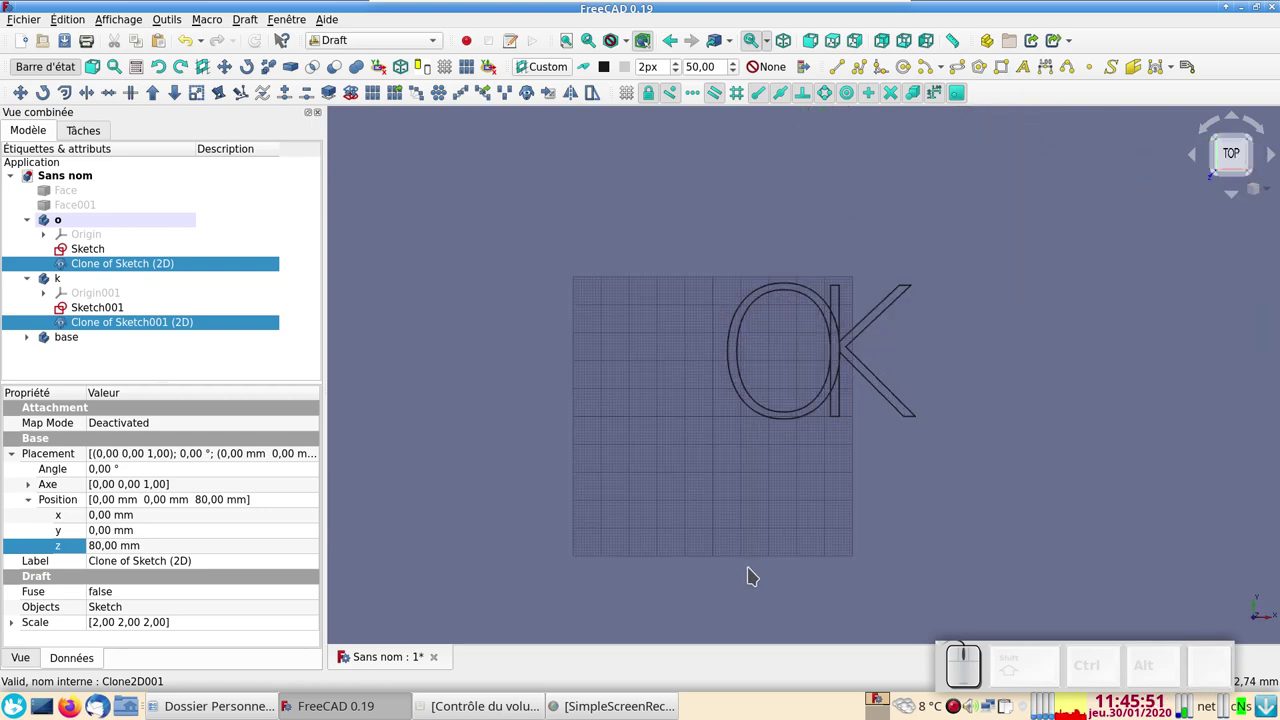
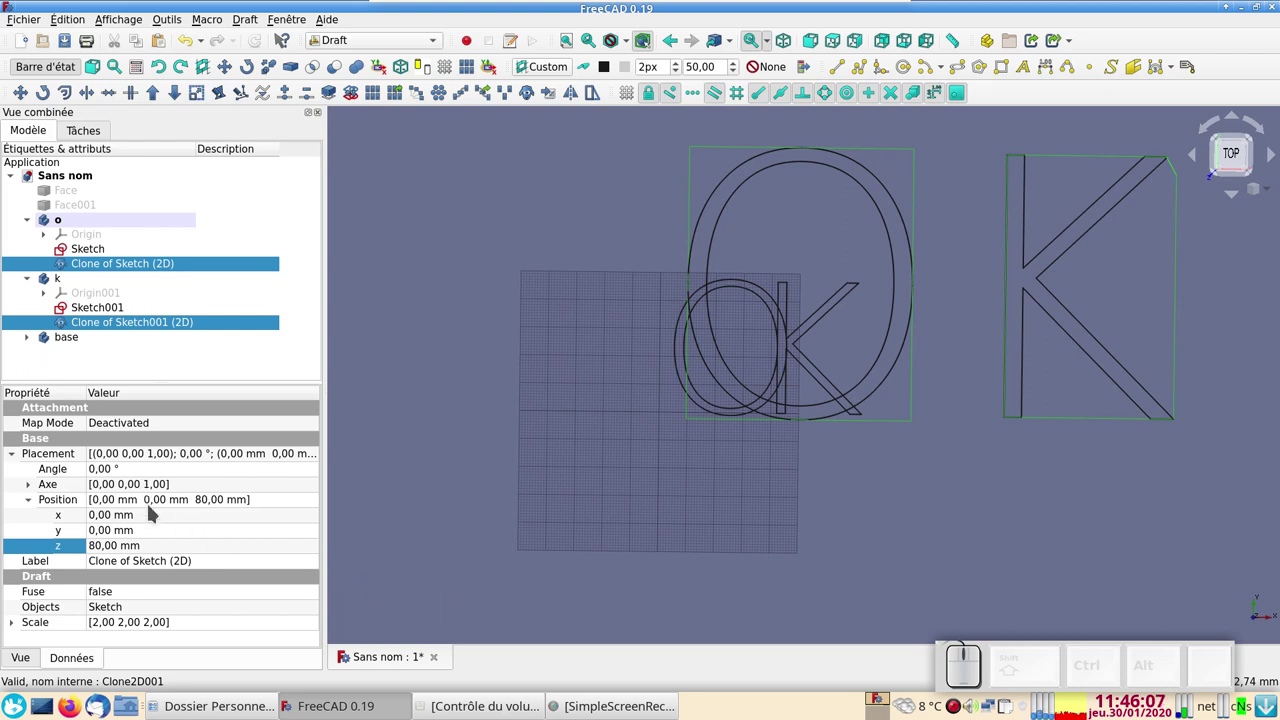
Adjust the O clone's sideways offset, entering a y of -24 mm.
click(147, 531)
scroll(down, 3)
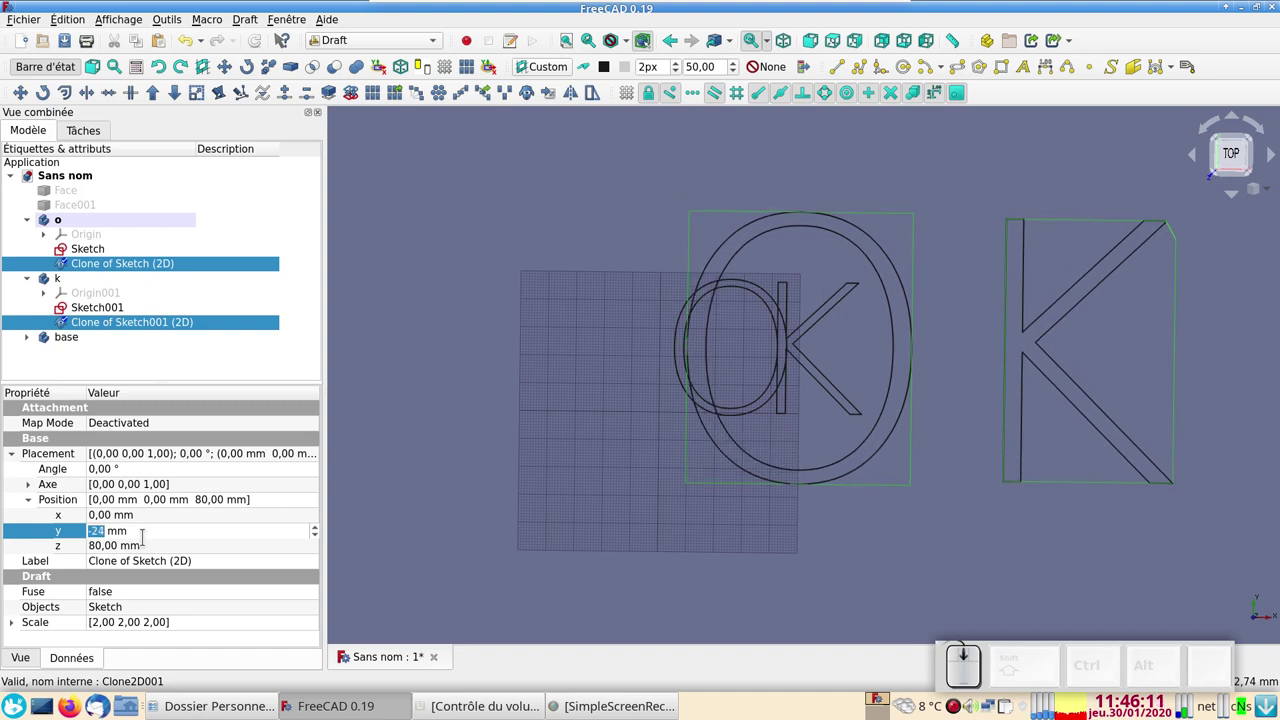
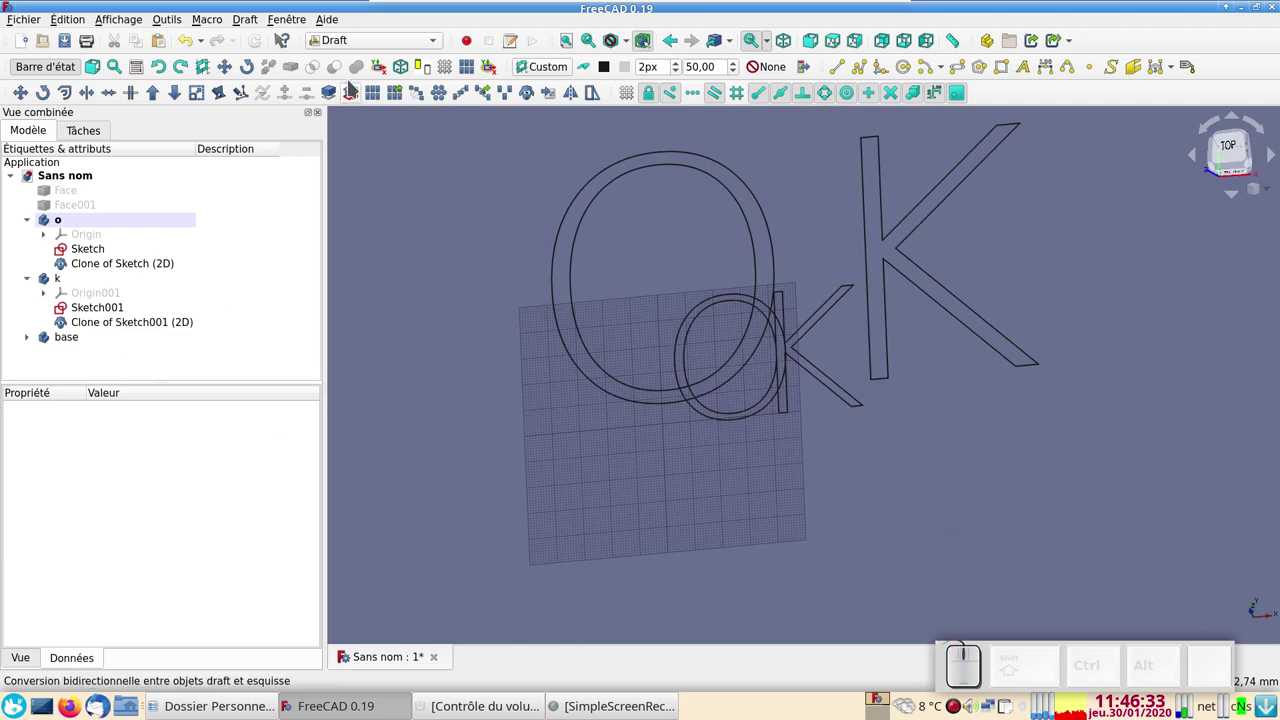
Switch to Part Design and start an Additive Loft from the small O sketch.
click(382, 40)
click(390, 81)
click(28, 131)
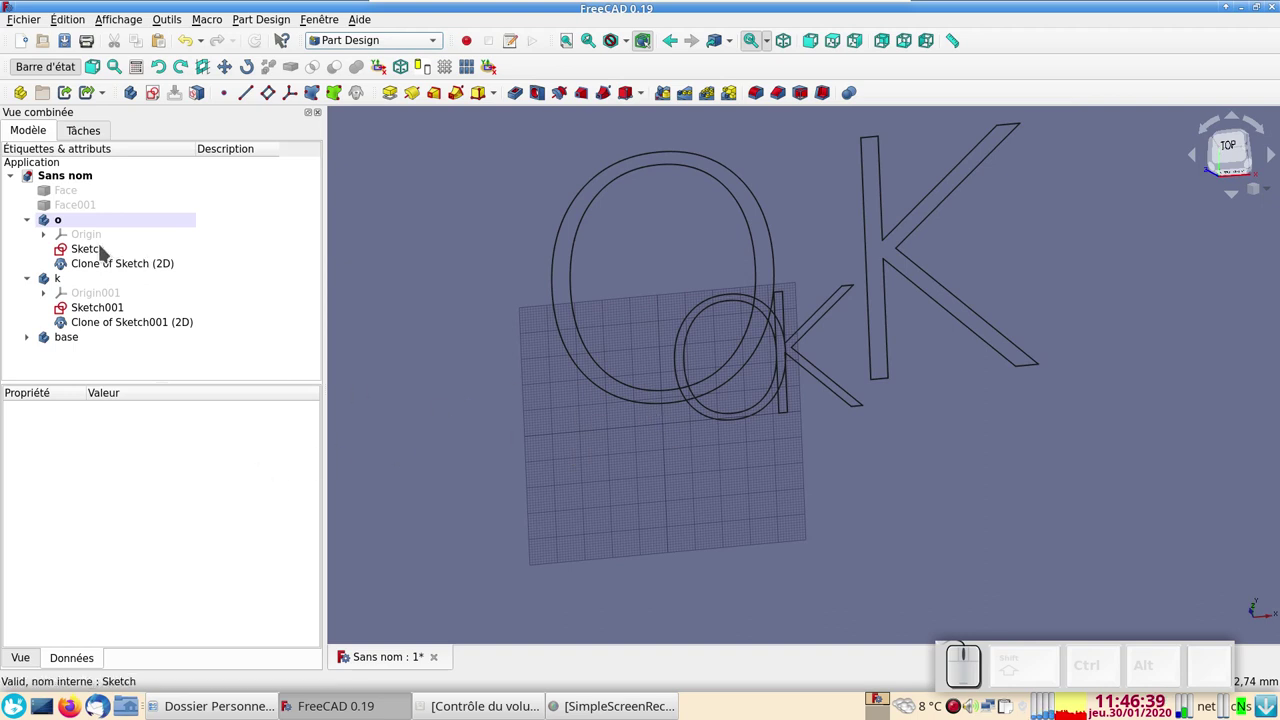
click(105, 248)
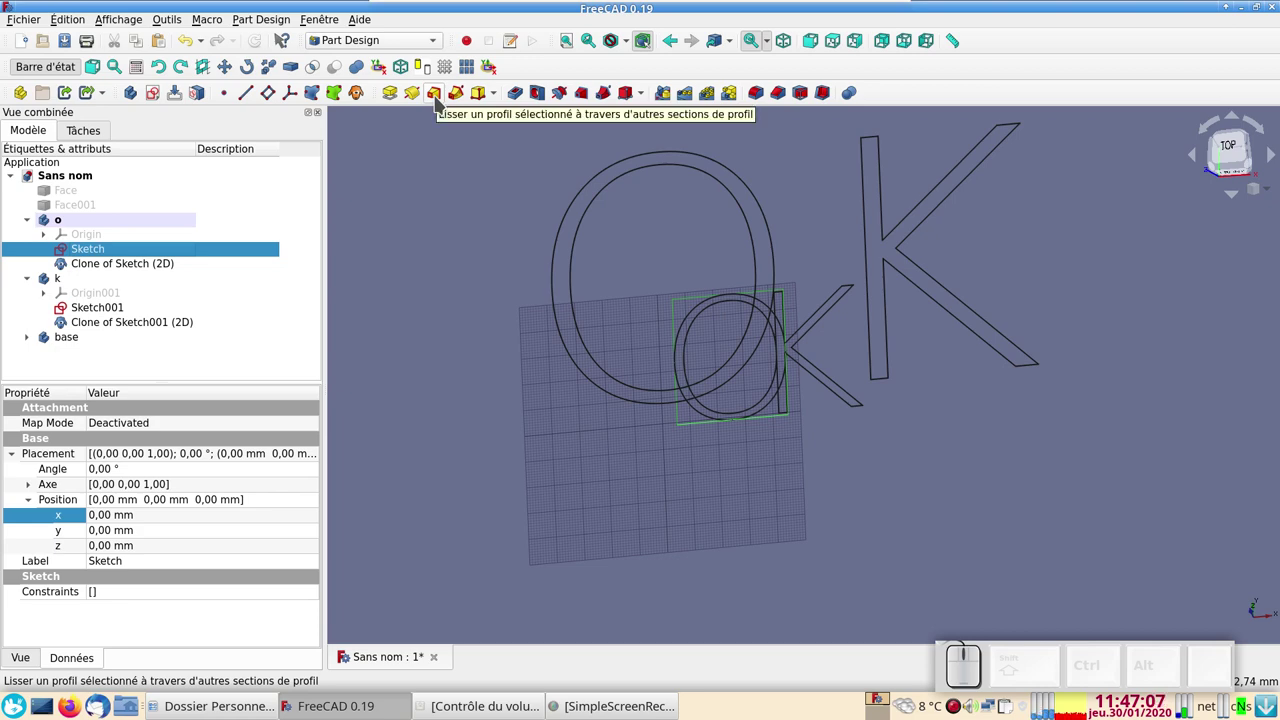
click(441, 100)
Add the enlarged Clone of Sketch (2D) as the loft's top section.
drag(670, 339, 662, 479)
drag(676, 471, 721, 405)
right_click(723, 408)
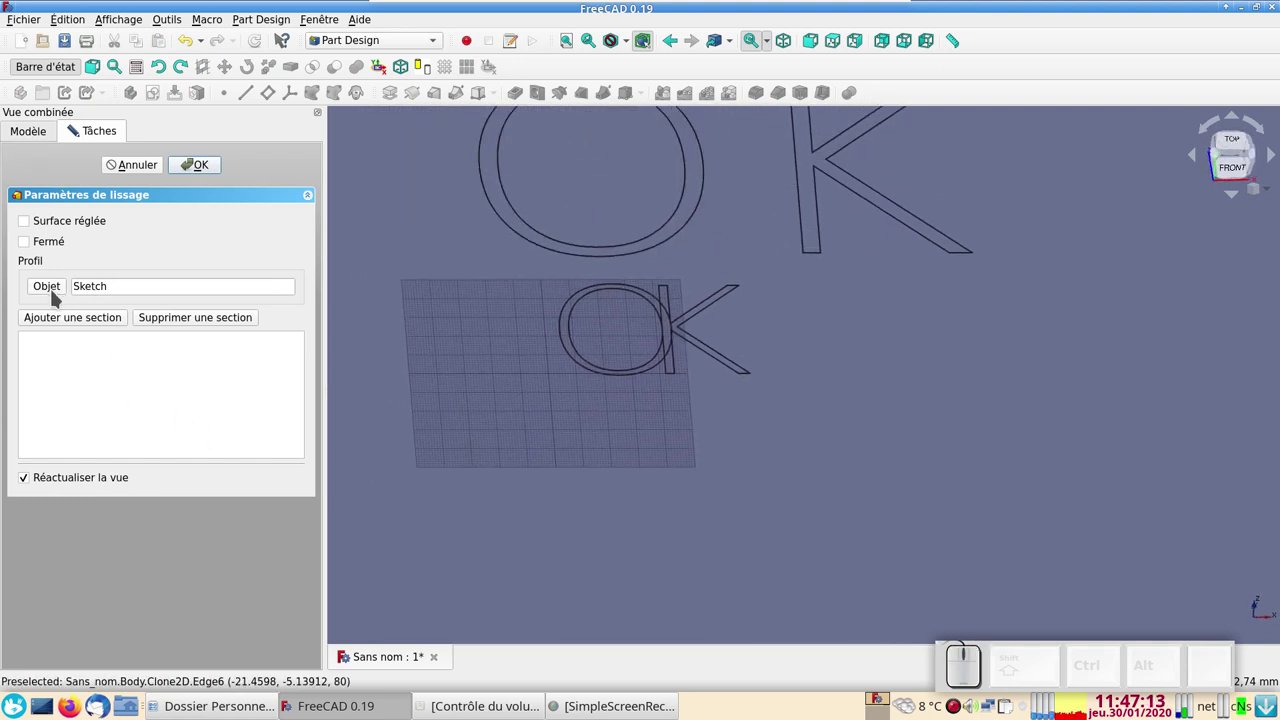
double_click(75, 324)
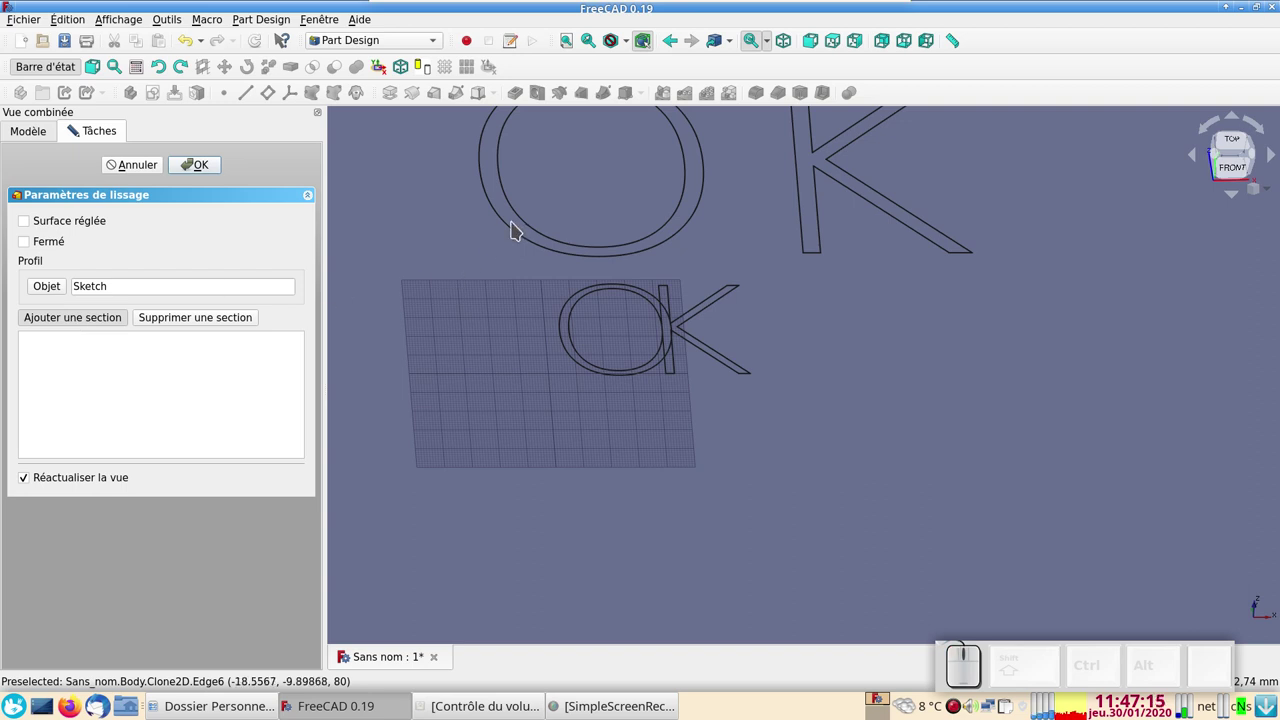
click(513, 232)
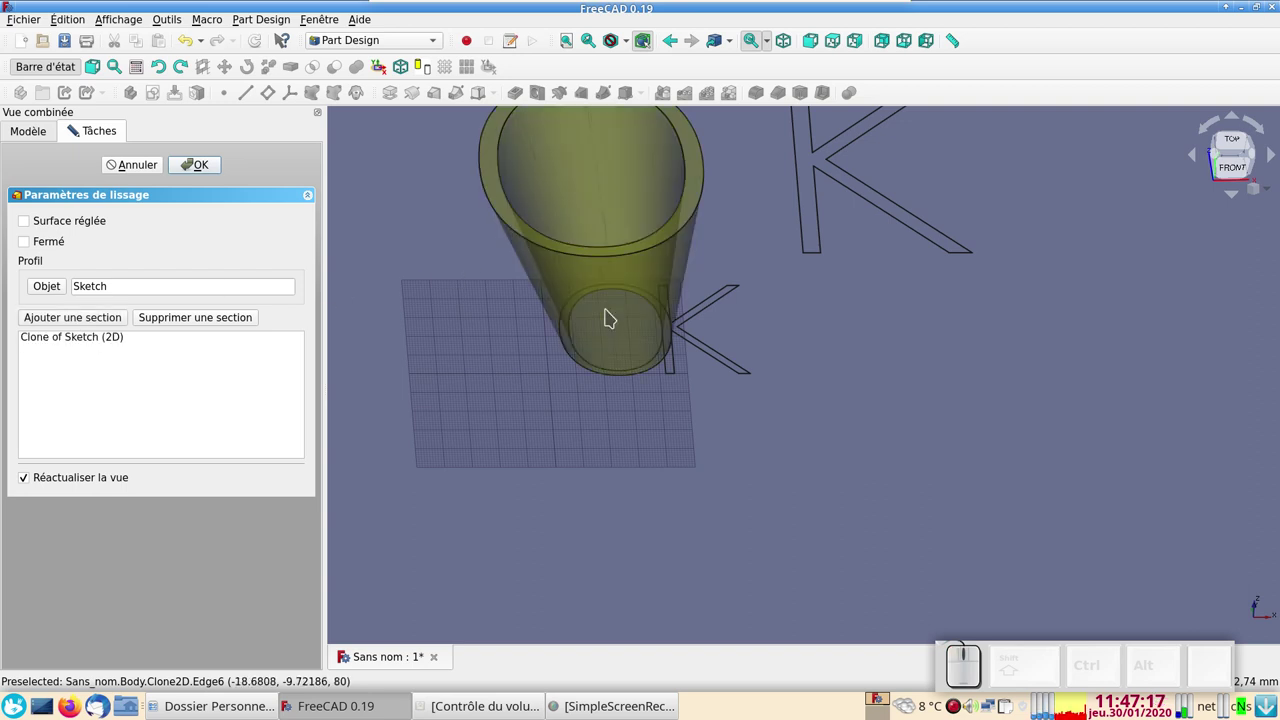
click(213, 172)
Confirm the O loft, forming the flared hollow O solid in body o.
drag(772, 438, 422, 386)
click(120, 291)
click(123, 289)
click(83, 262)
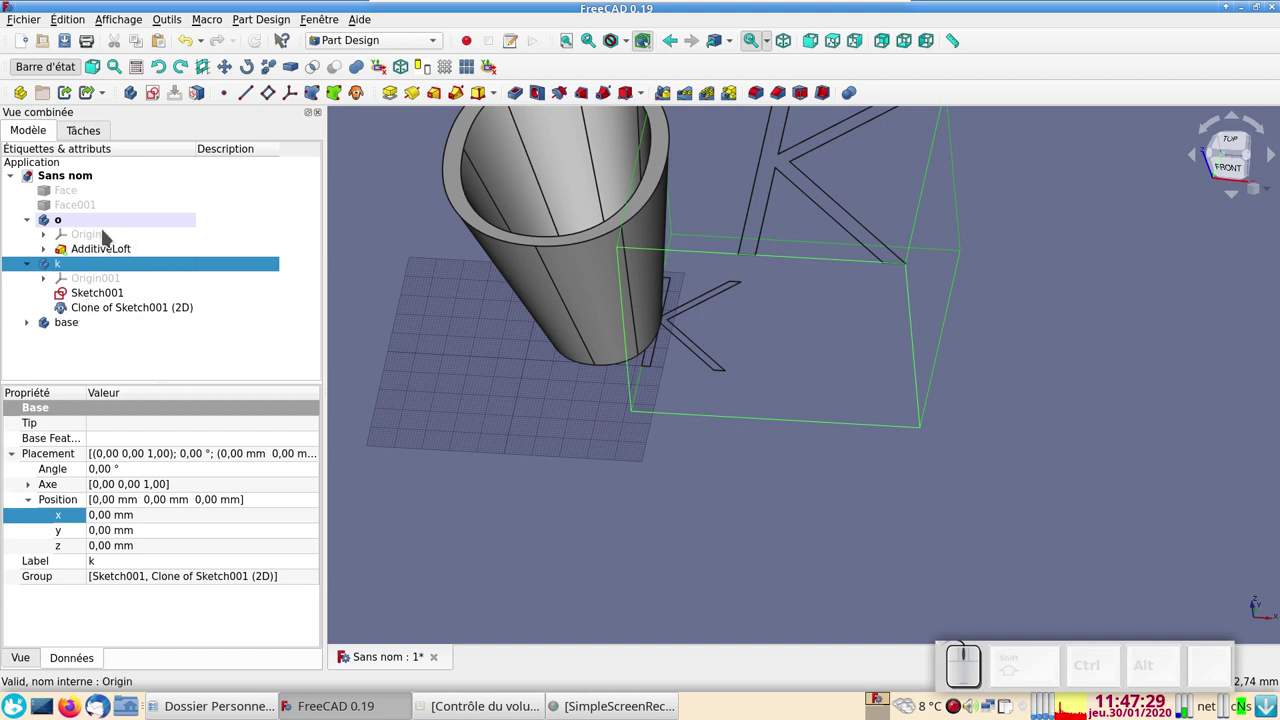
Start an Additive Loft from the small K sketch Sketch001.
right_click(89, 269)
click(119, 276)
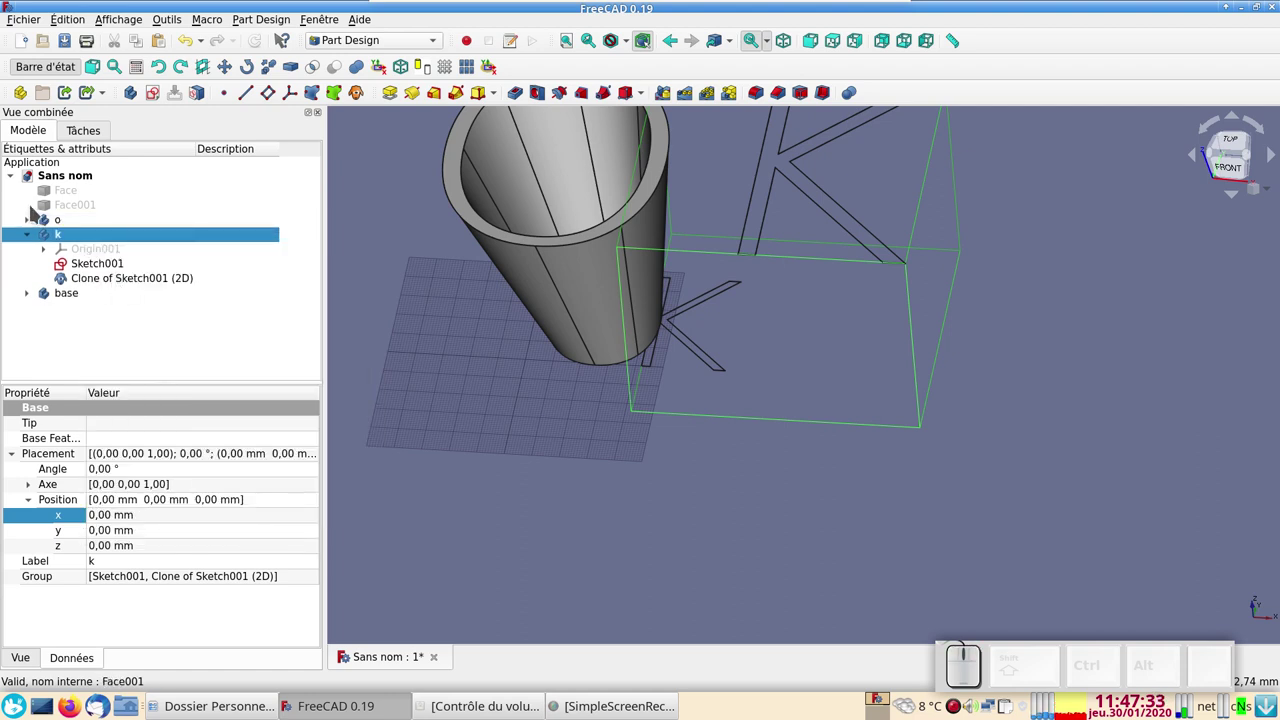
click(32, 220)
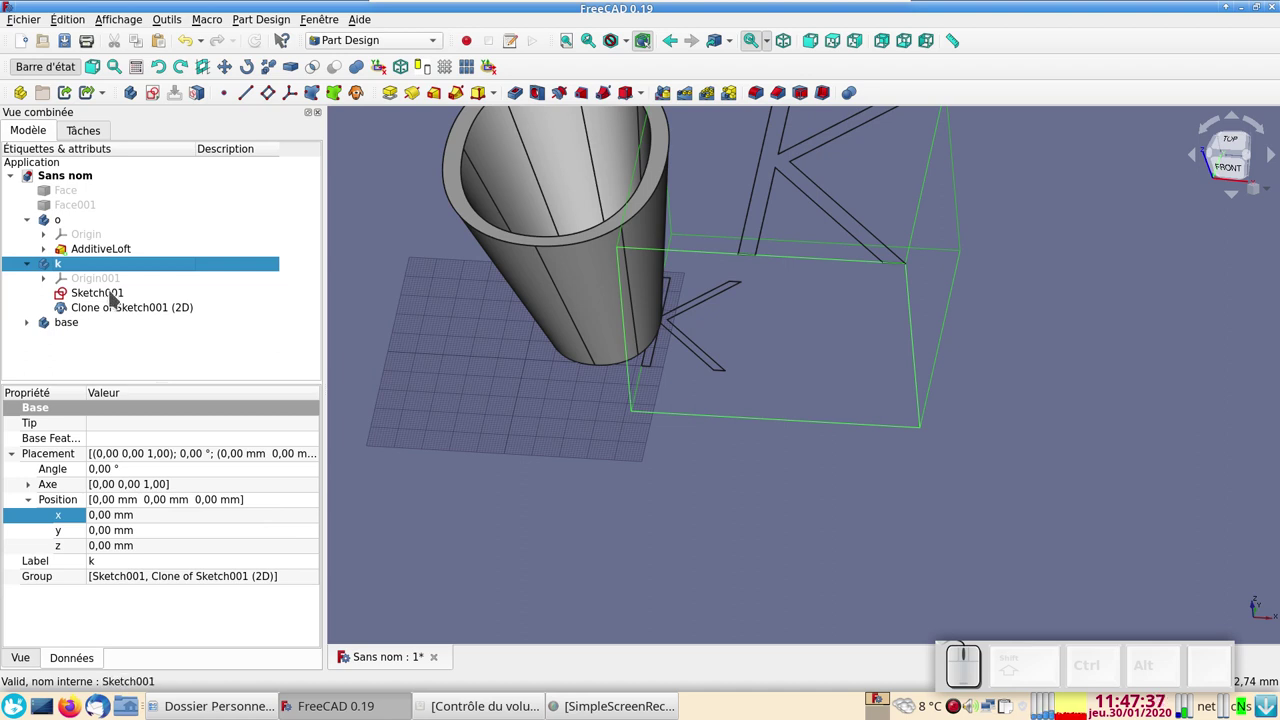
click(112, 292)
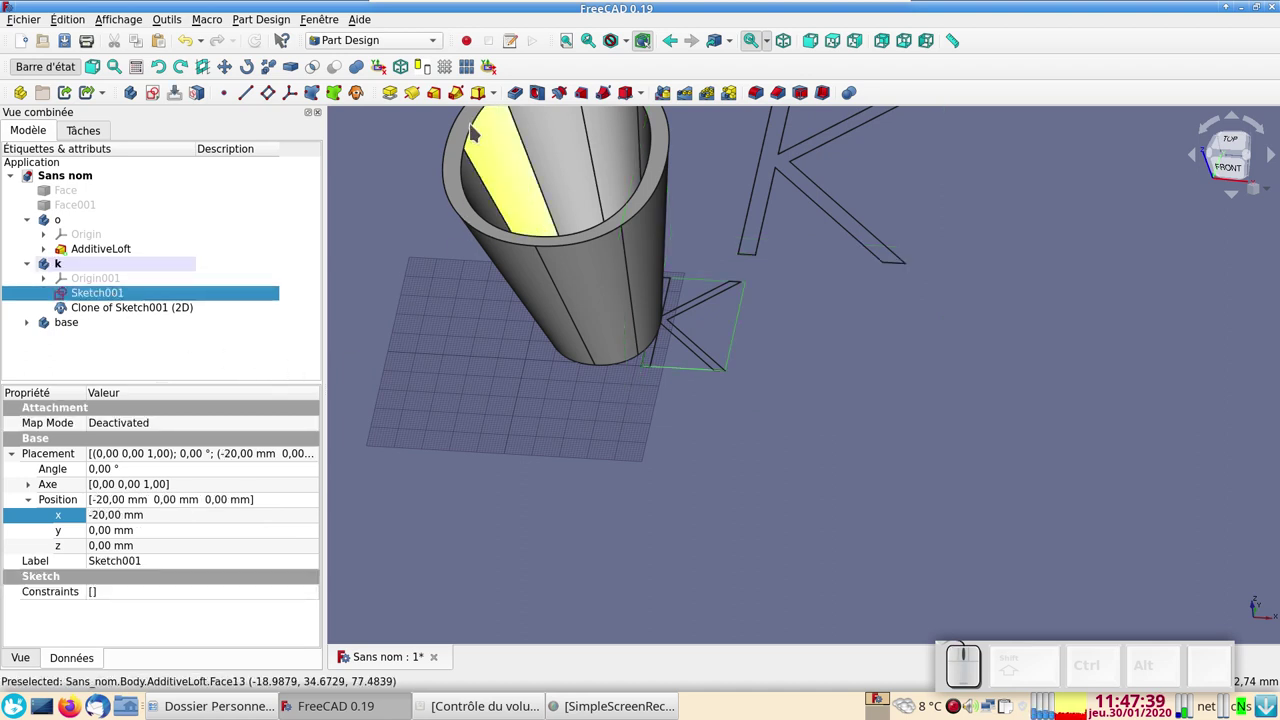
click(439, 95)
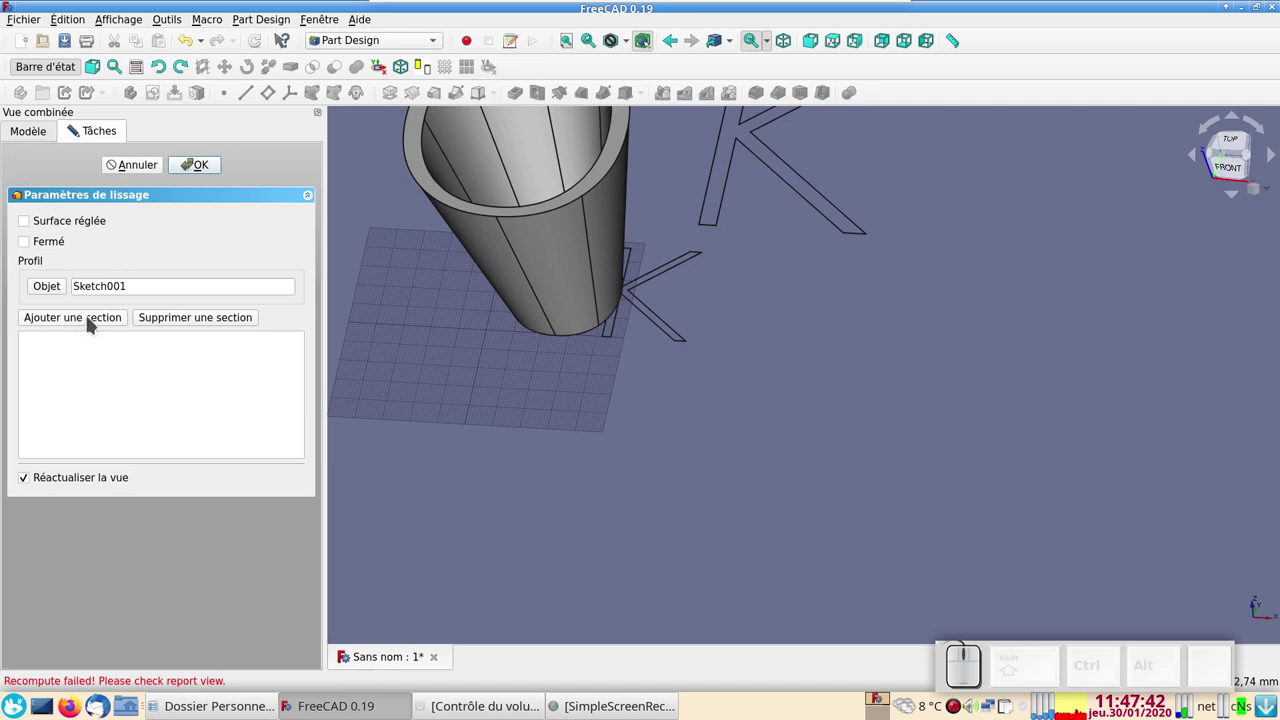
Add Clone of Sketch001 (2D) as the top section and confirm the K loft.
click(92, 320)
click(731, 202)
click(727, 194)
click(195, 165)
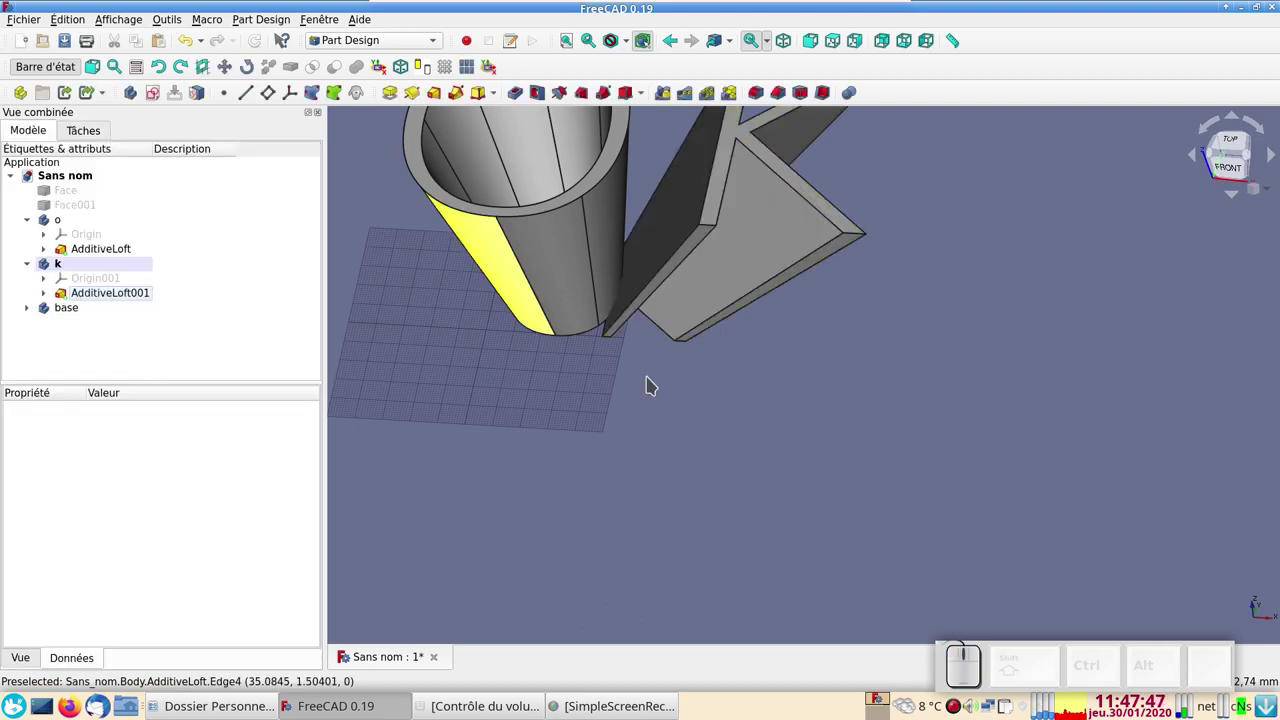
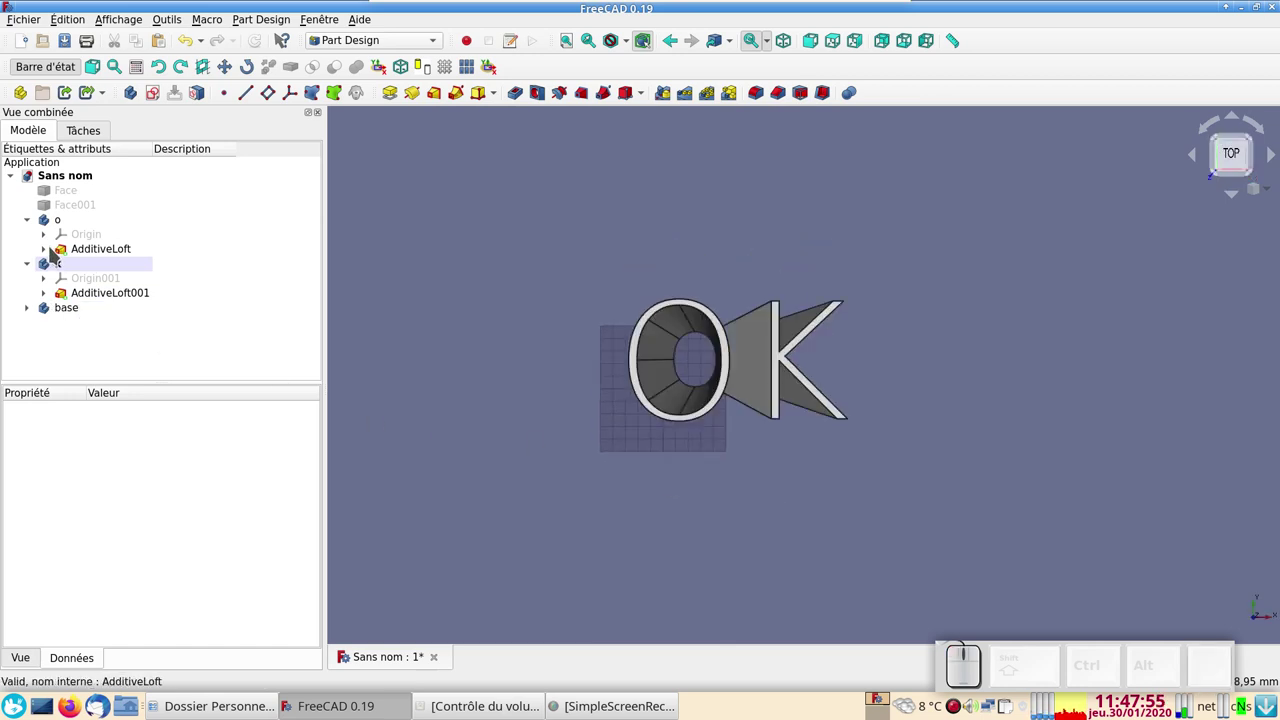
Expand both AdditiveLoft items and make the enlarged O and K clones visible.
click(51, 256)
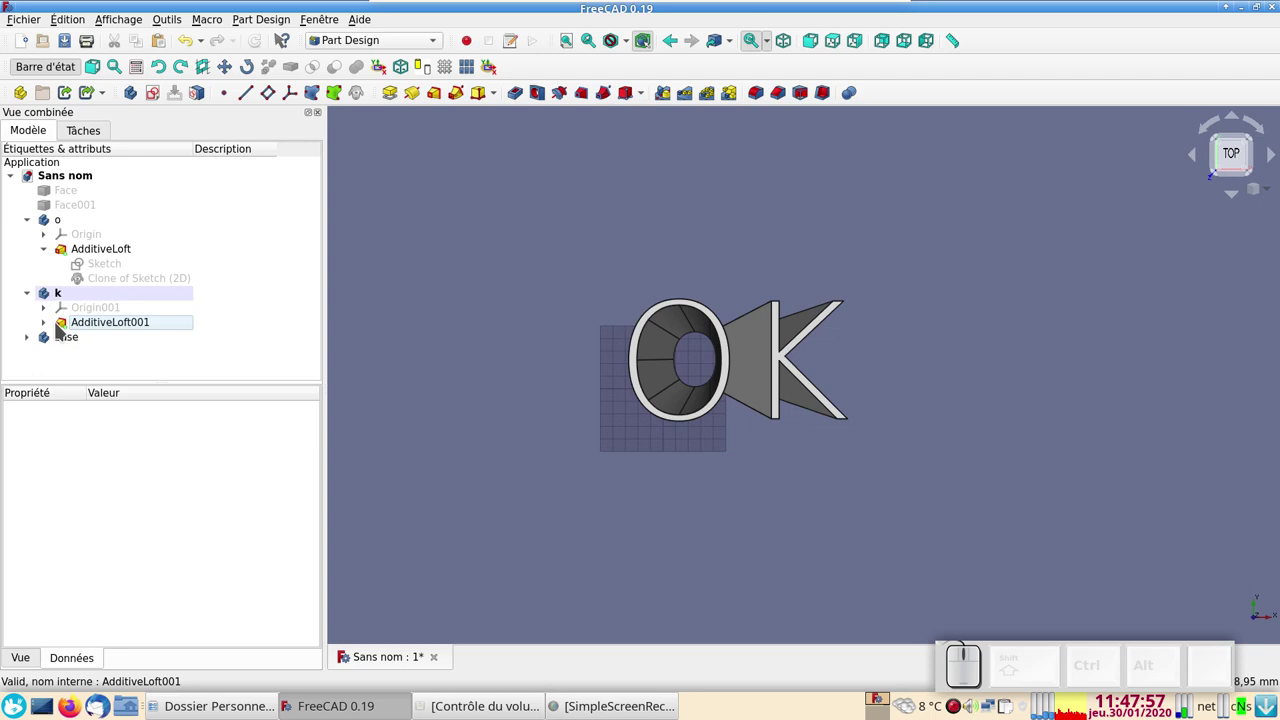
click(54, 327)
scroll(down, 3)
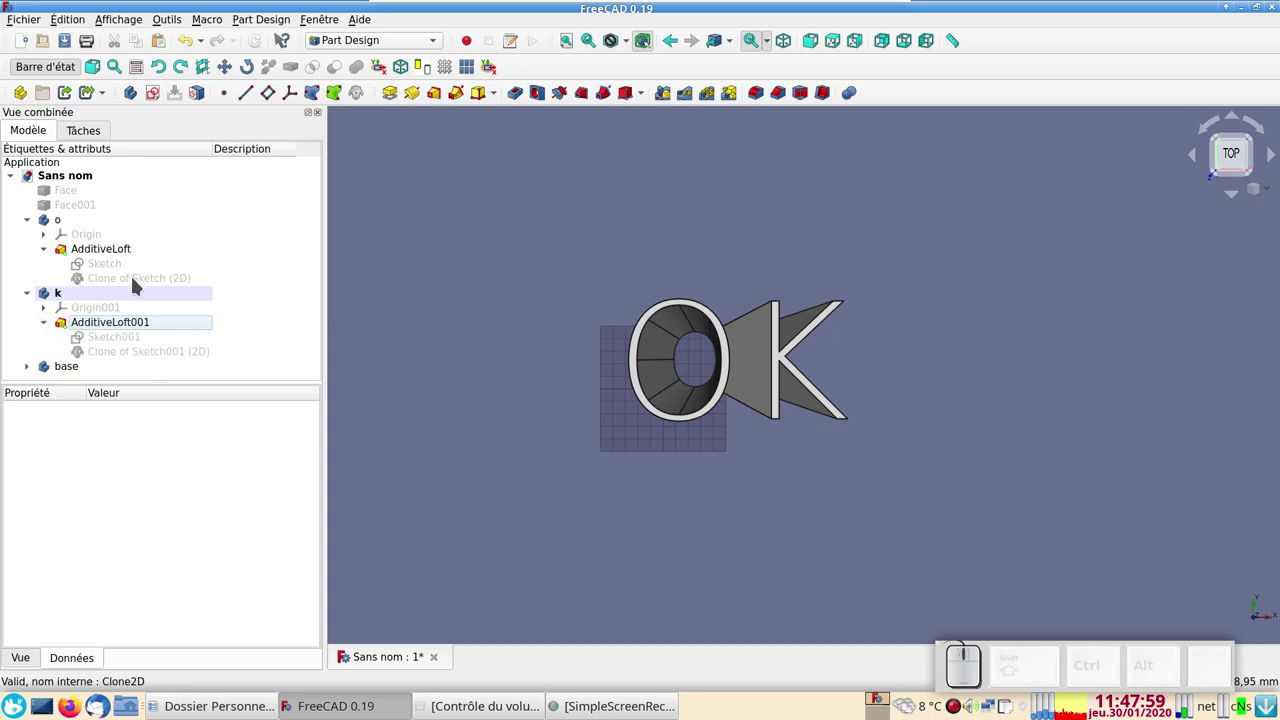
click(140, 286)
key(space)
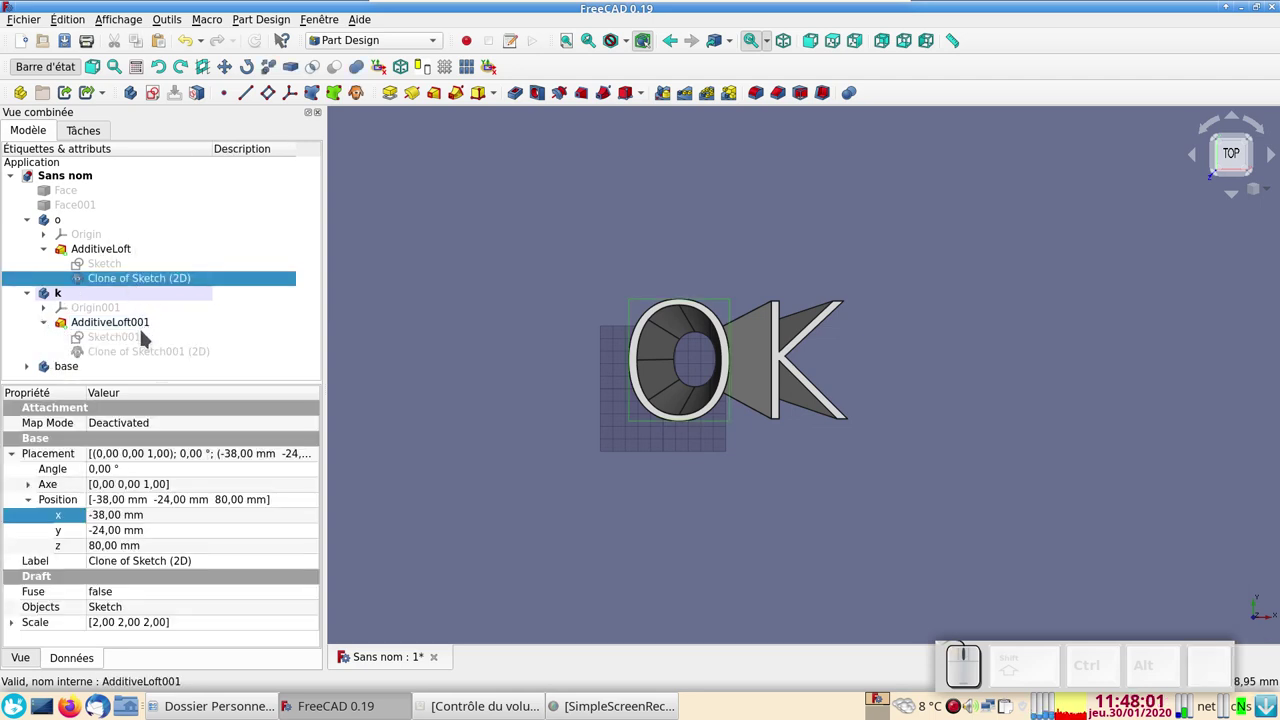
click(150, 354)
key(space)
key(space)
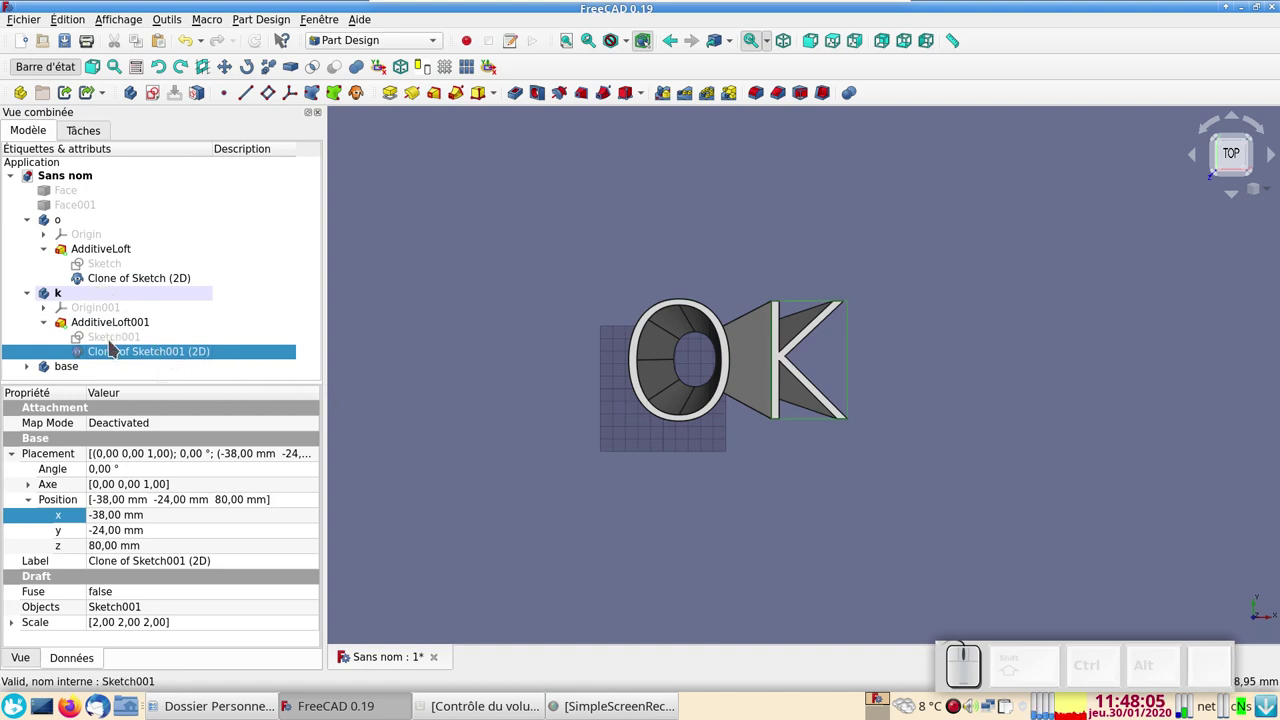
Retype the enlarged K clone's Placement x from -38 mm toward -52 mm.
click(106, 356)
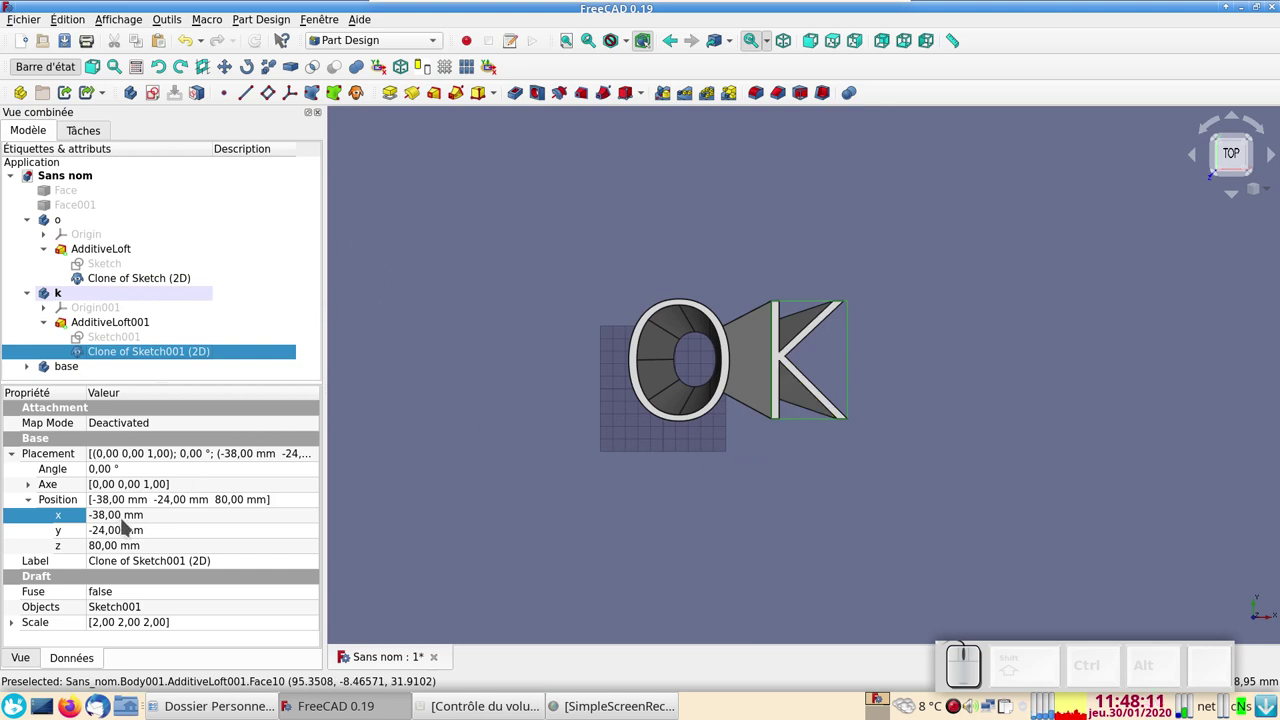
click(132, 519)
scroll(down, 3)
scroll(down, 3)
scroll(down, 3)
scroll(down, 3)
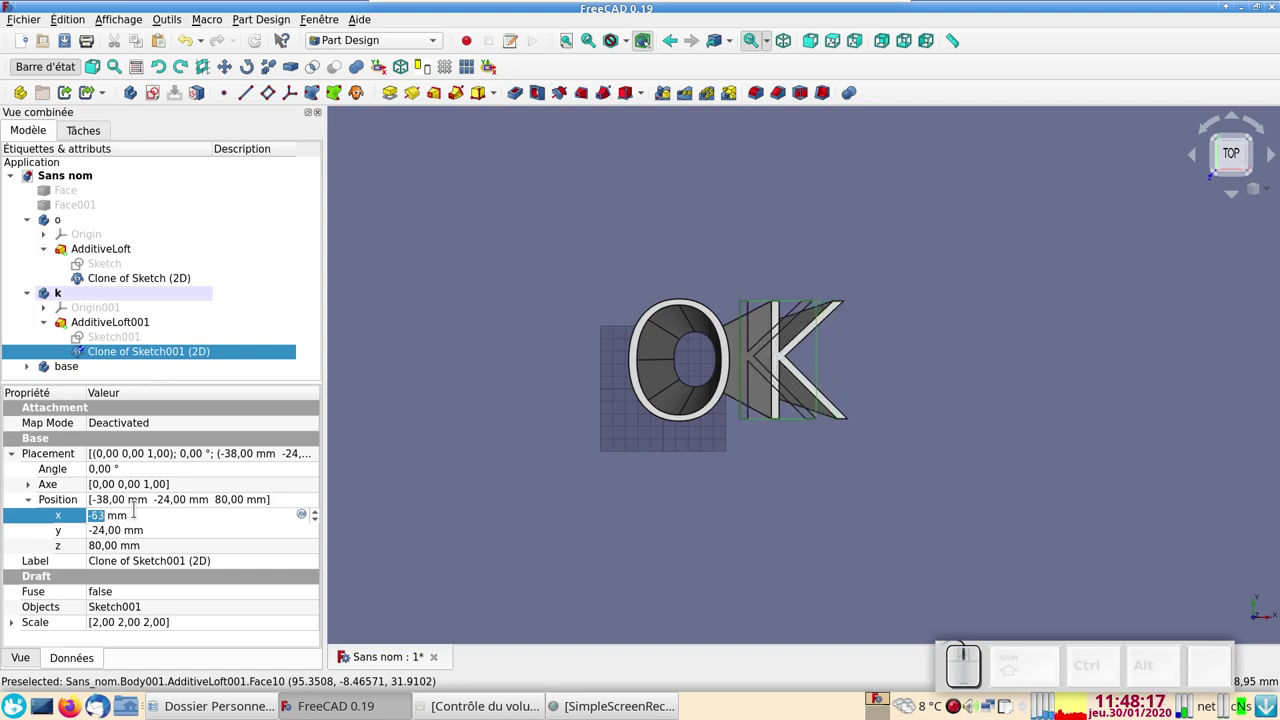
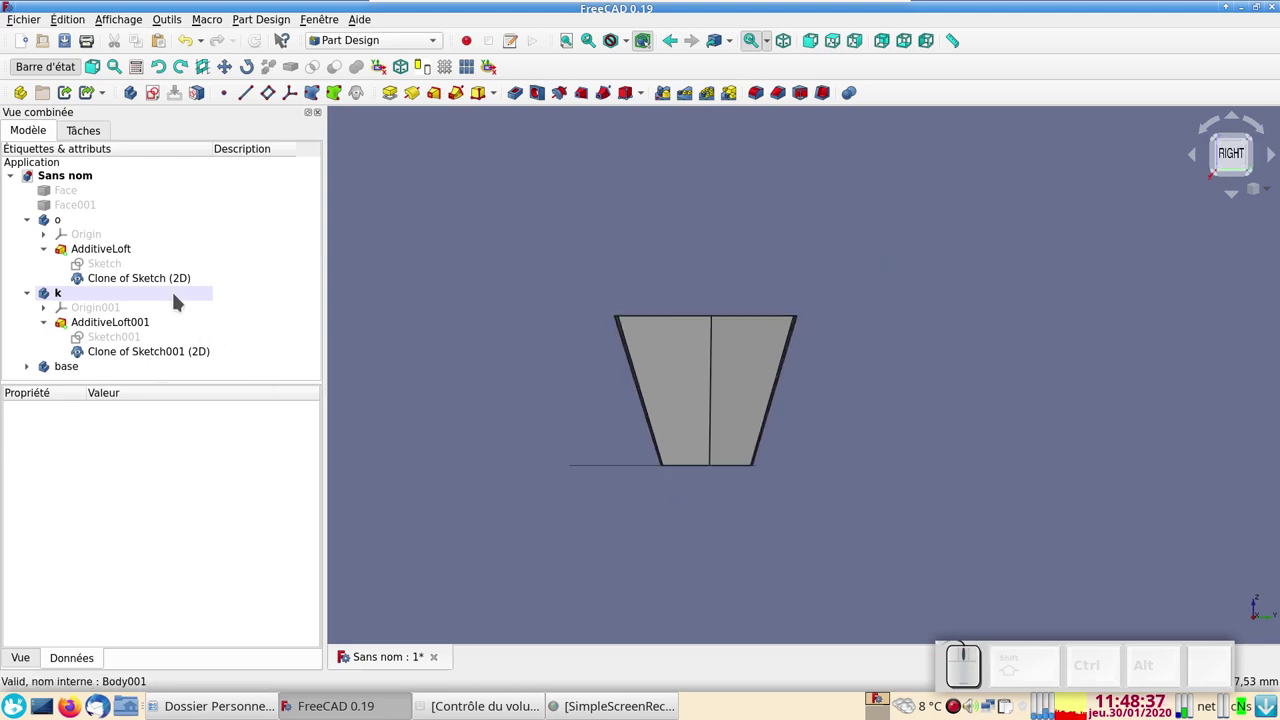
Select both top outline clones and switch to the Draft workbench.
click(177, 280)
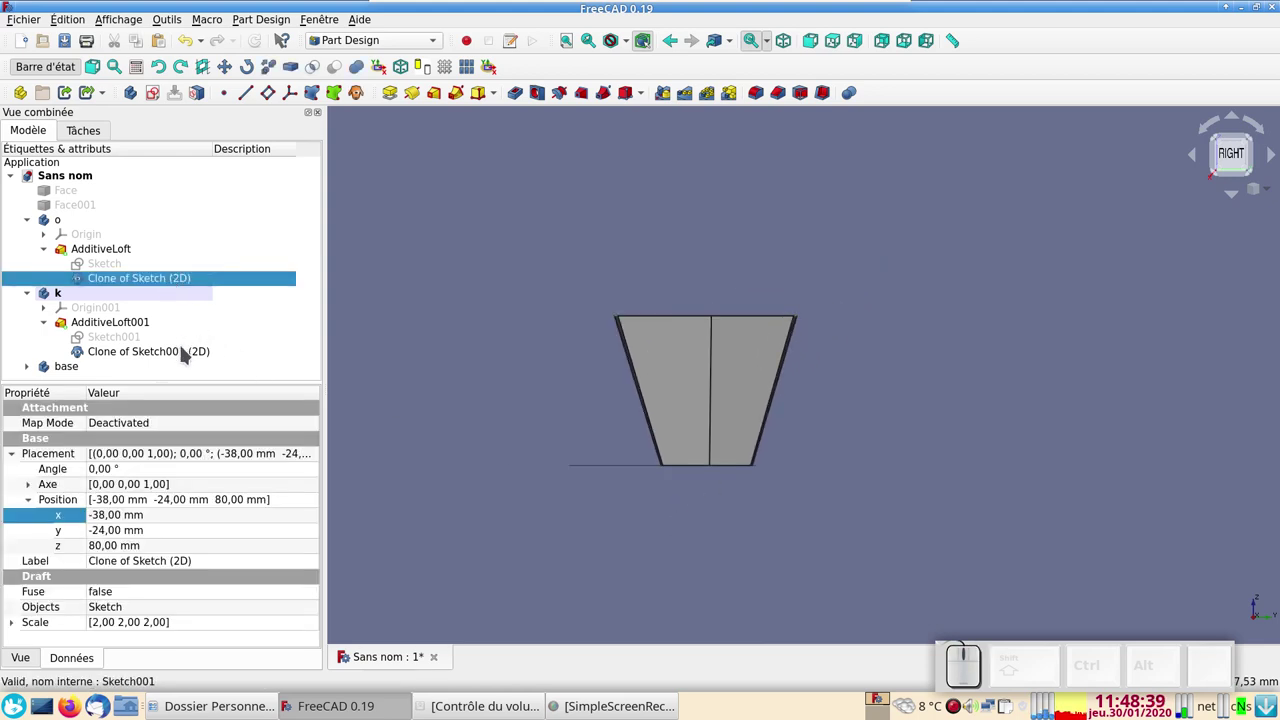
click(191, 352)
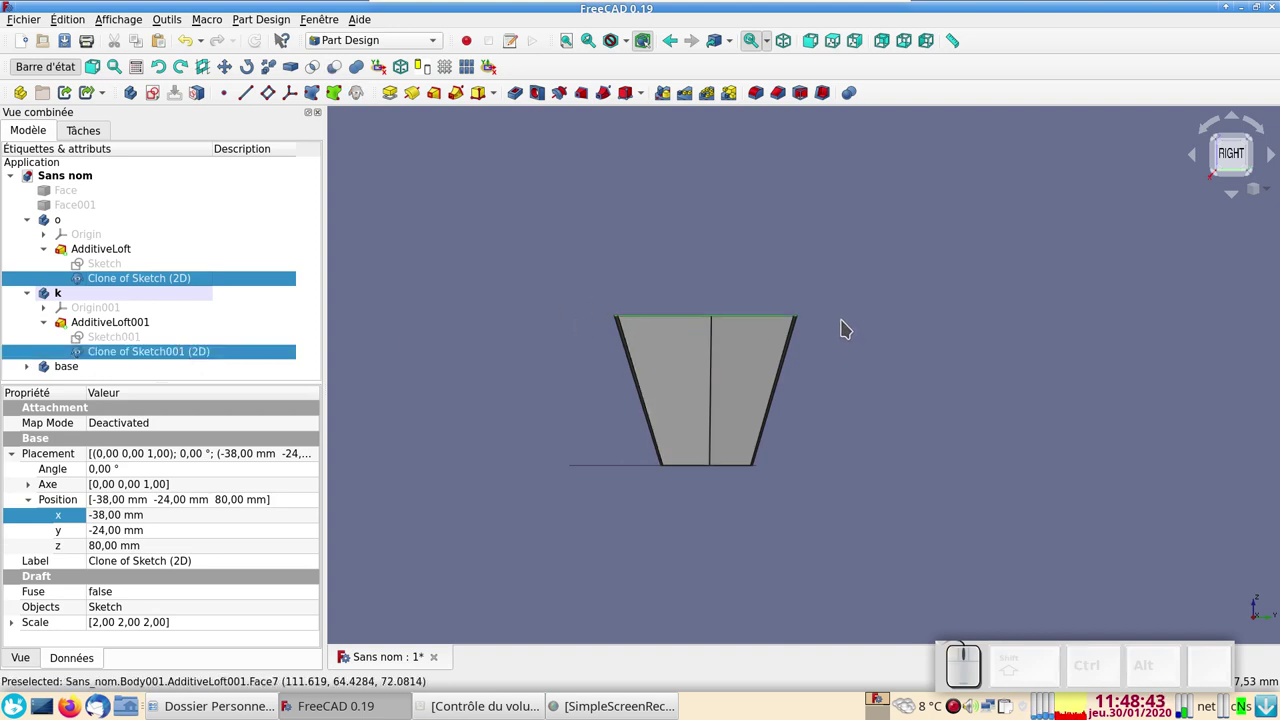
click(403, 37)
click(384, 1)
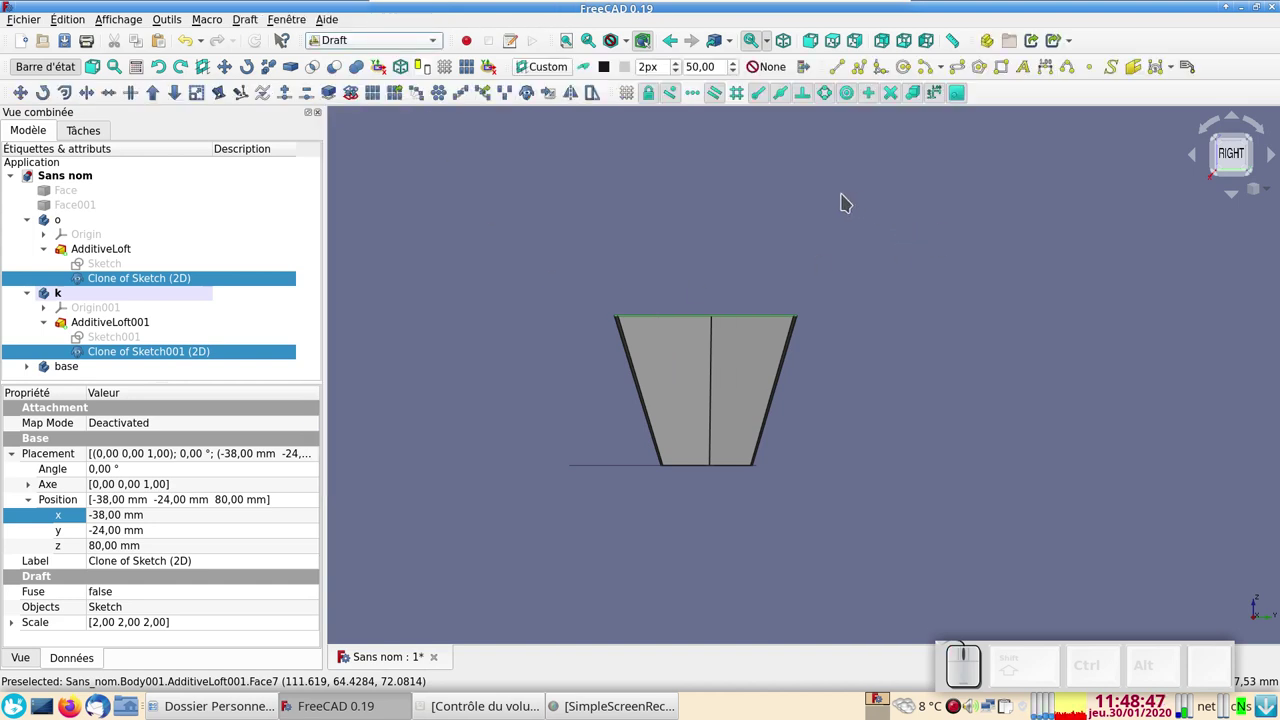
click(558, 67)
click(558, 67)
click(215, 320)
click(215, 320)
click(557, 62)
click(157, 338)
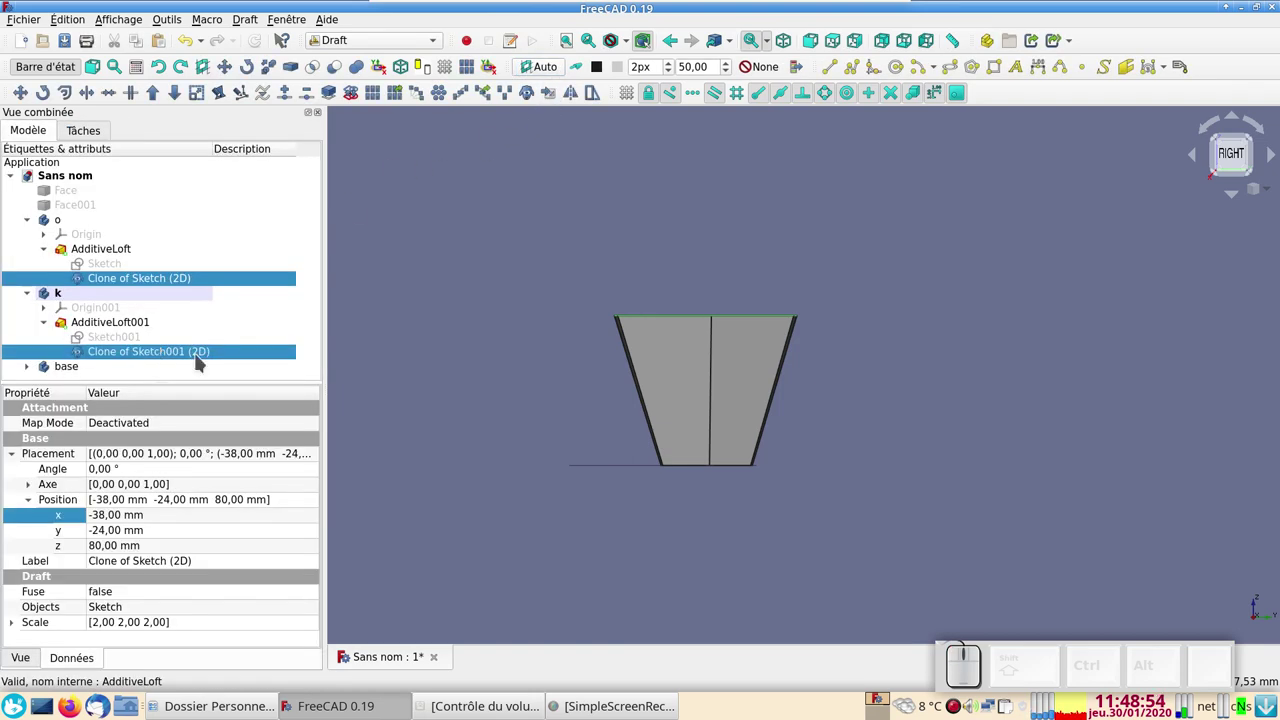
click(505, 408)
Set the Draft working plane from an axonometric view, applying it automatically with its grid.
drag(525, 395, 433, 380)
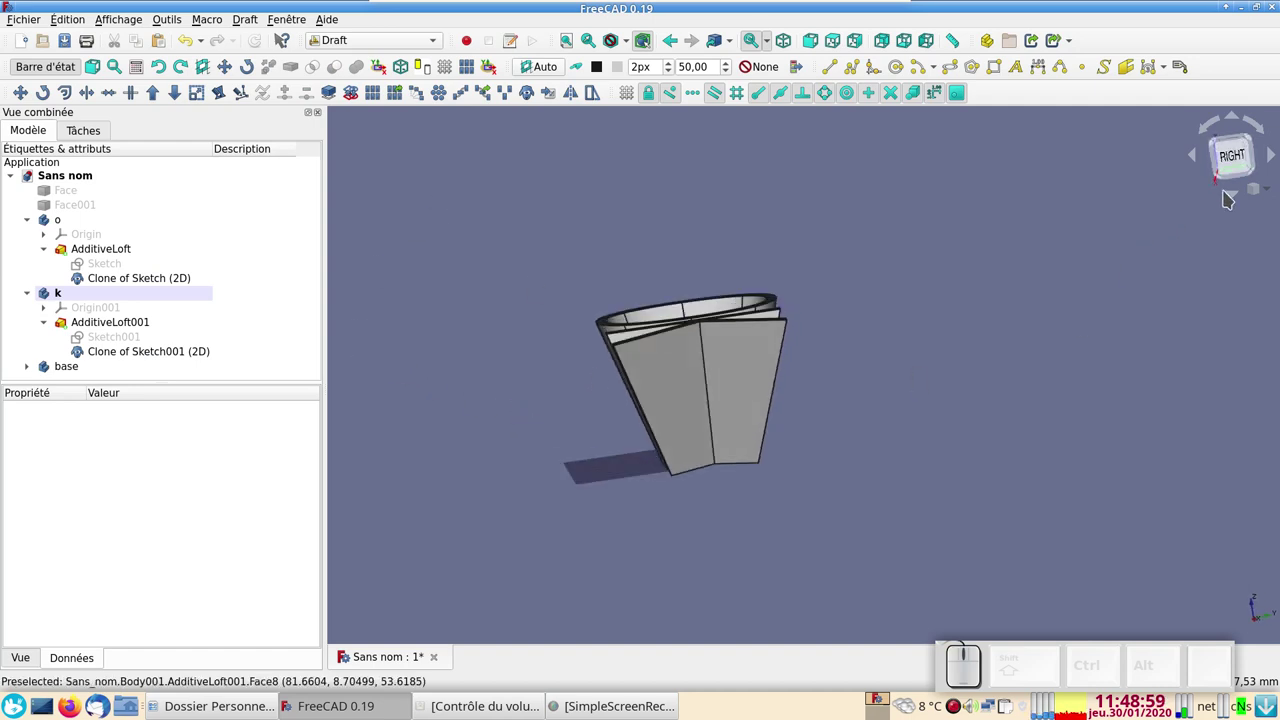
click(1245, 162)
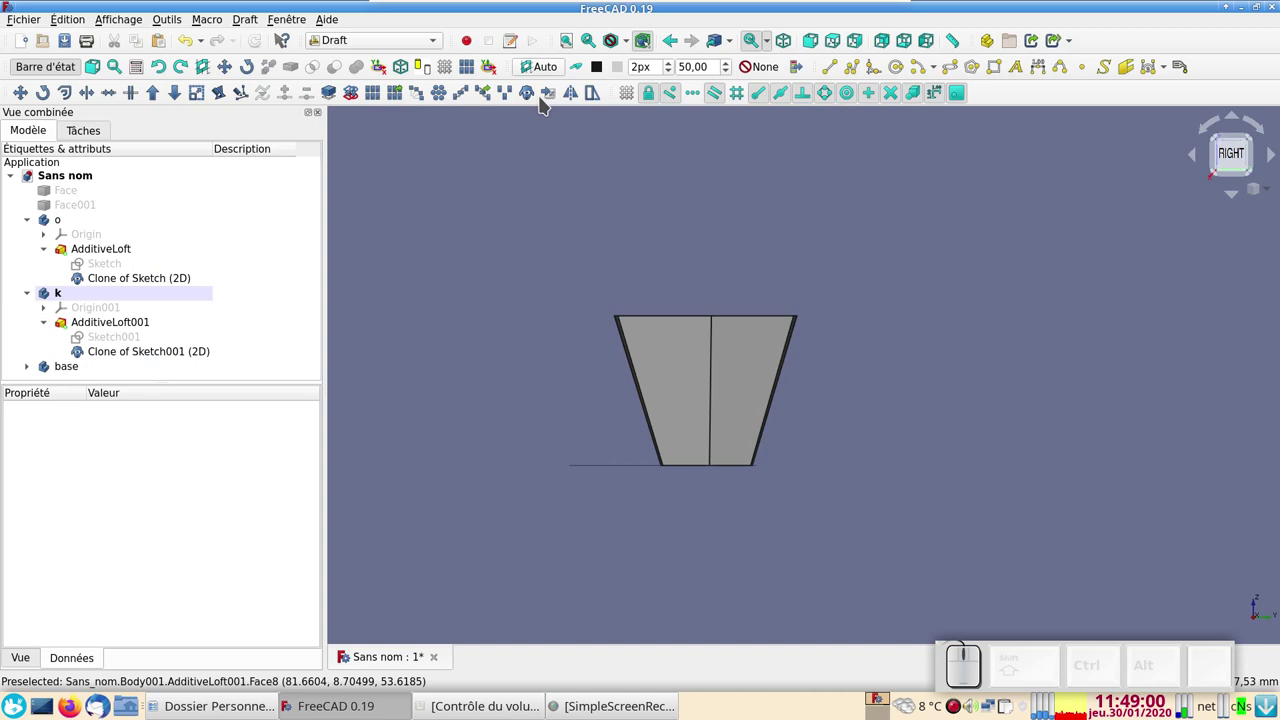
click(561, 74)
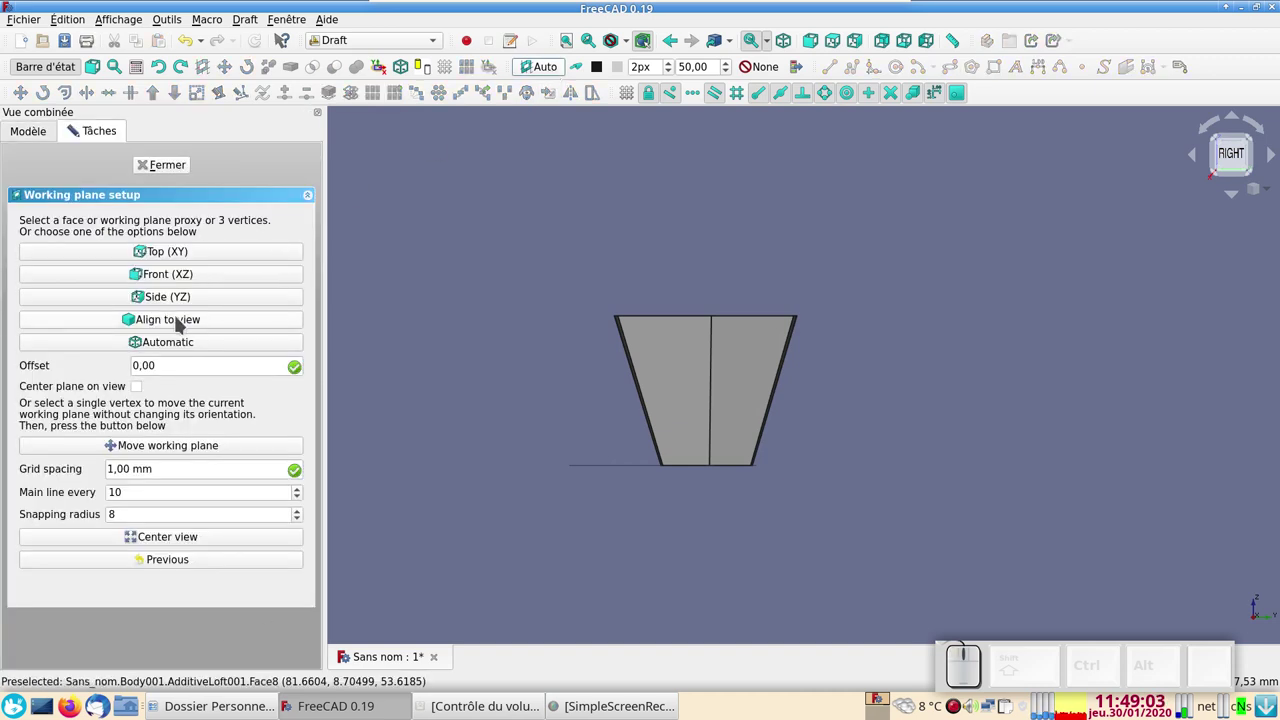
click(191, 325)
click(191, 325)
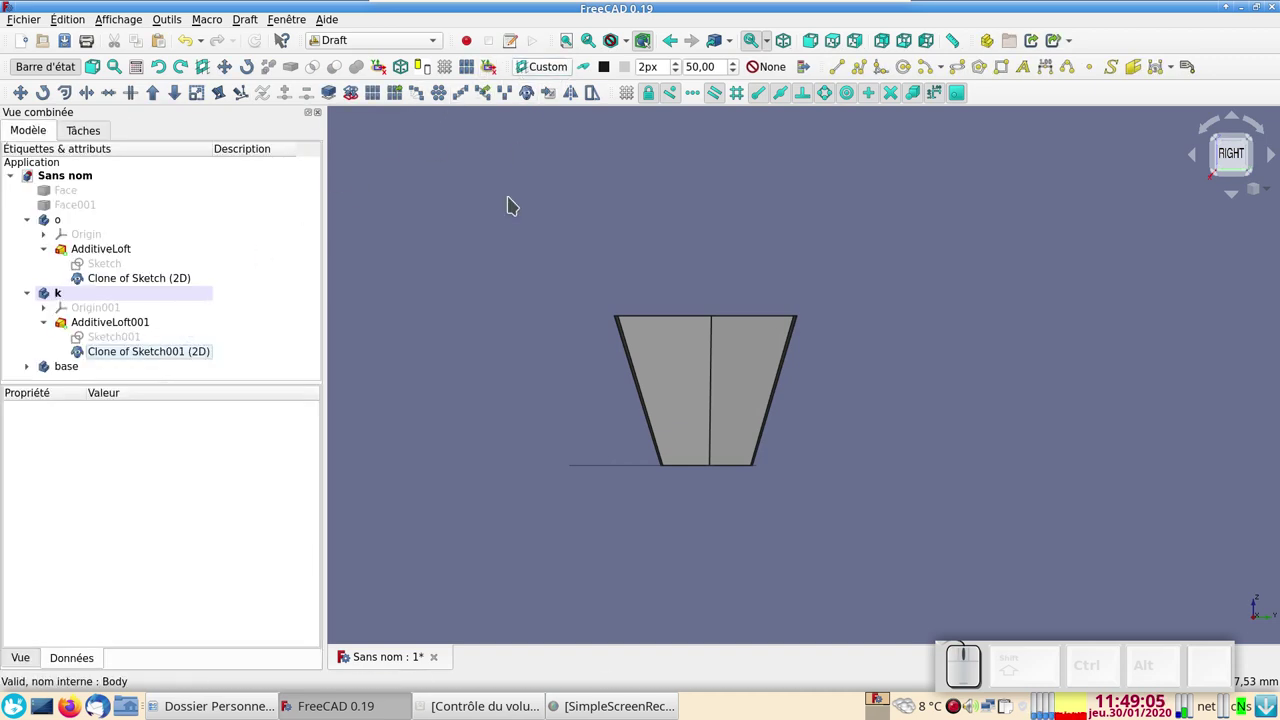
click(426, 332)
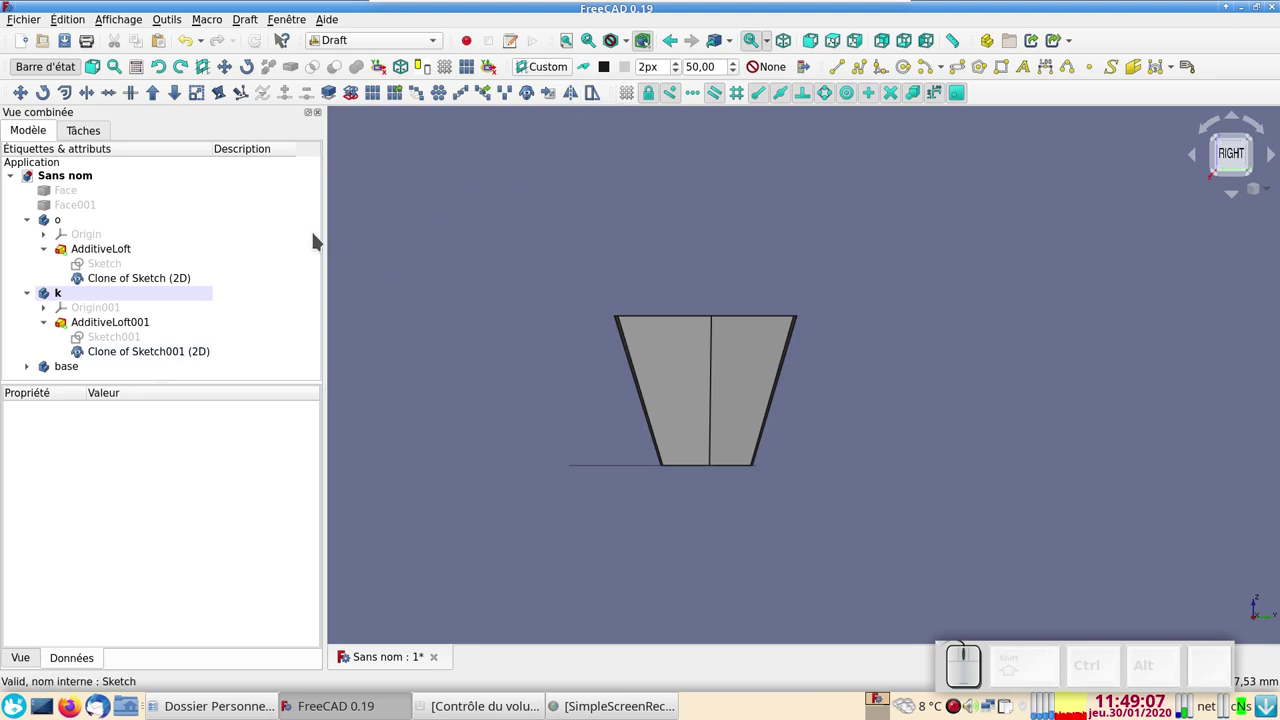
click(567, 72)
click(275, 275)
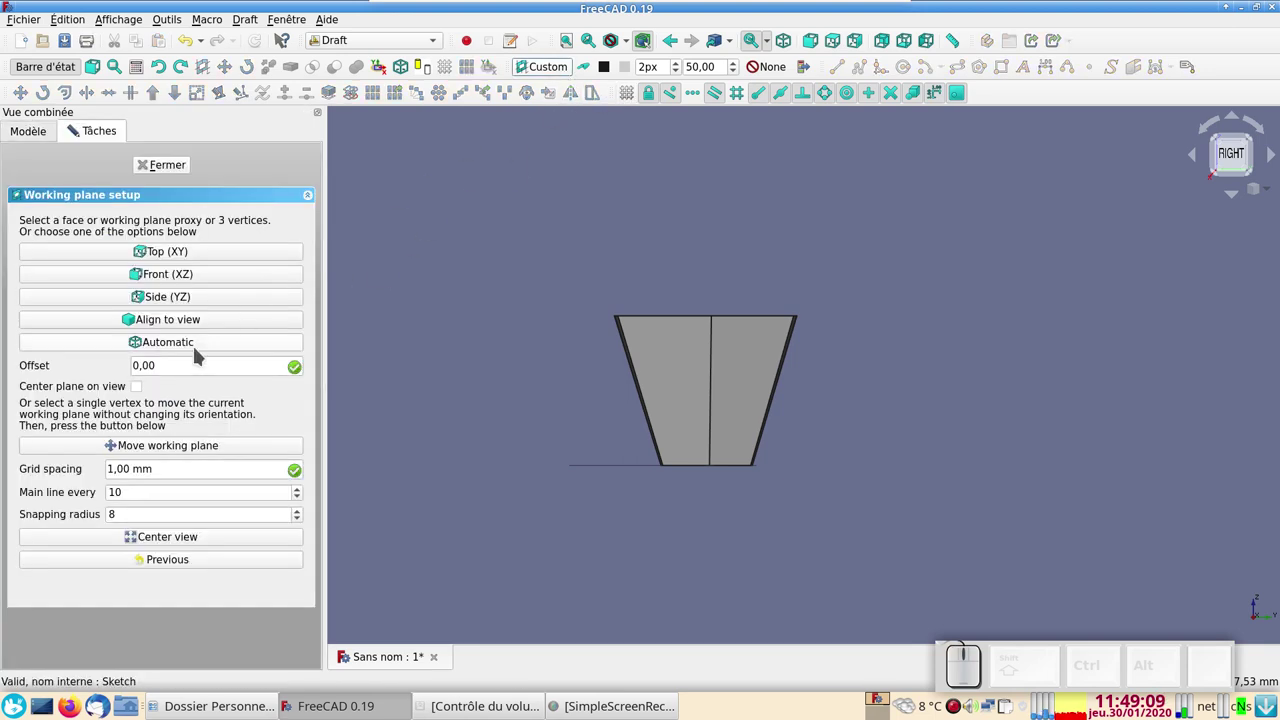
click(203, 346)
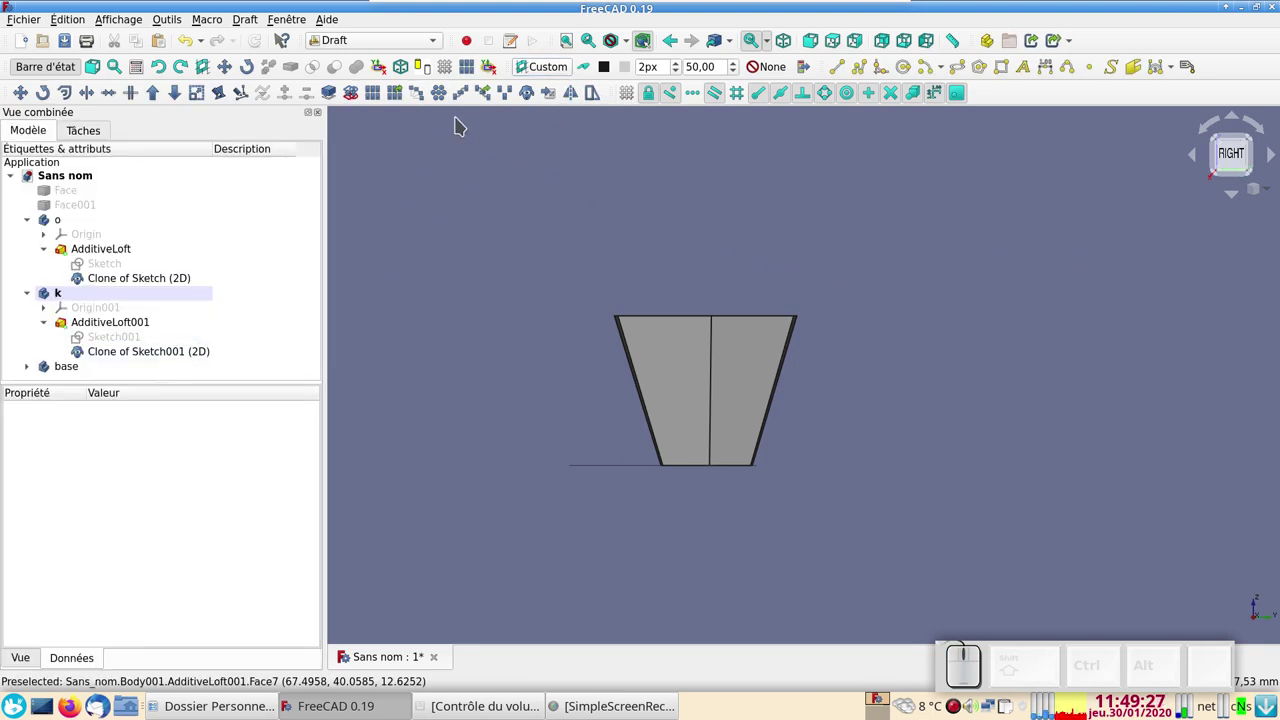
click(565, 65)
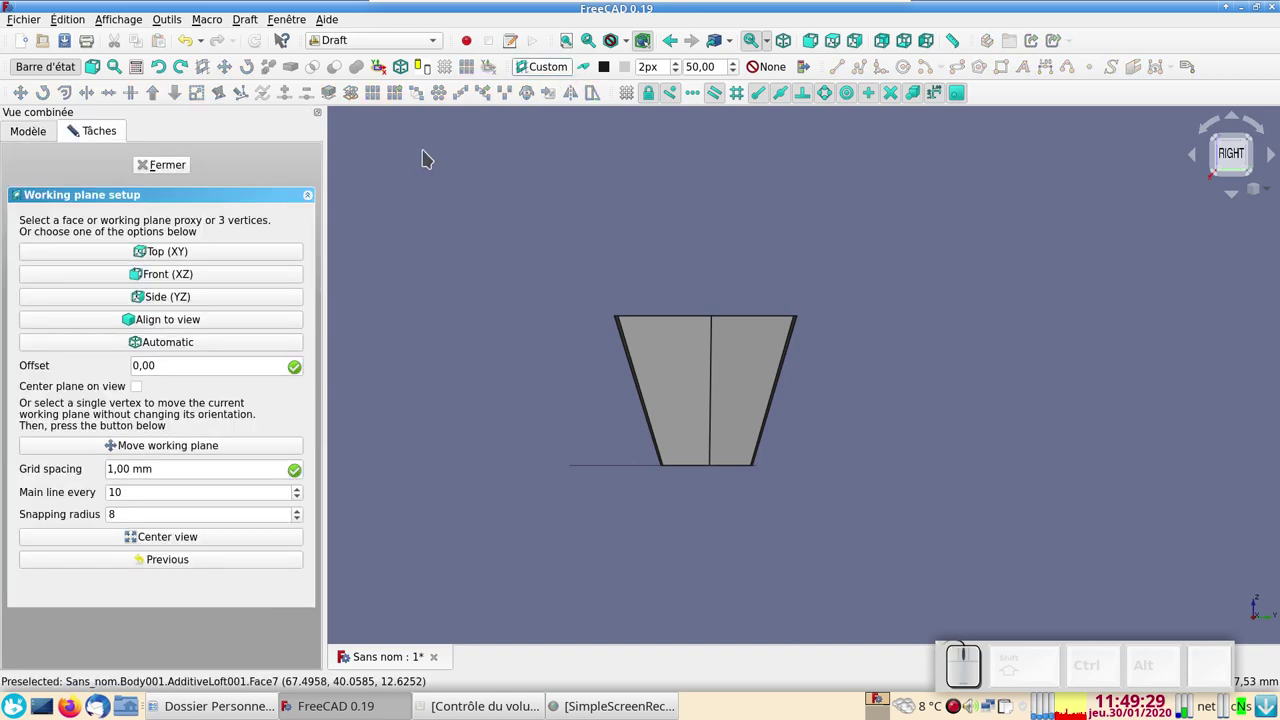
click(231, 321)
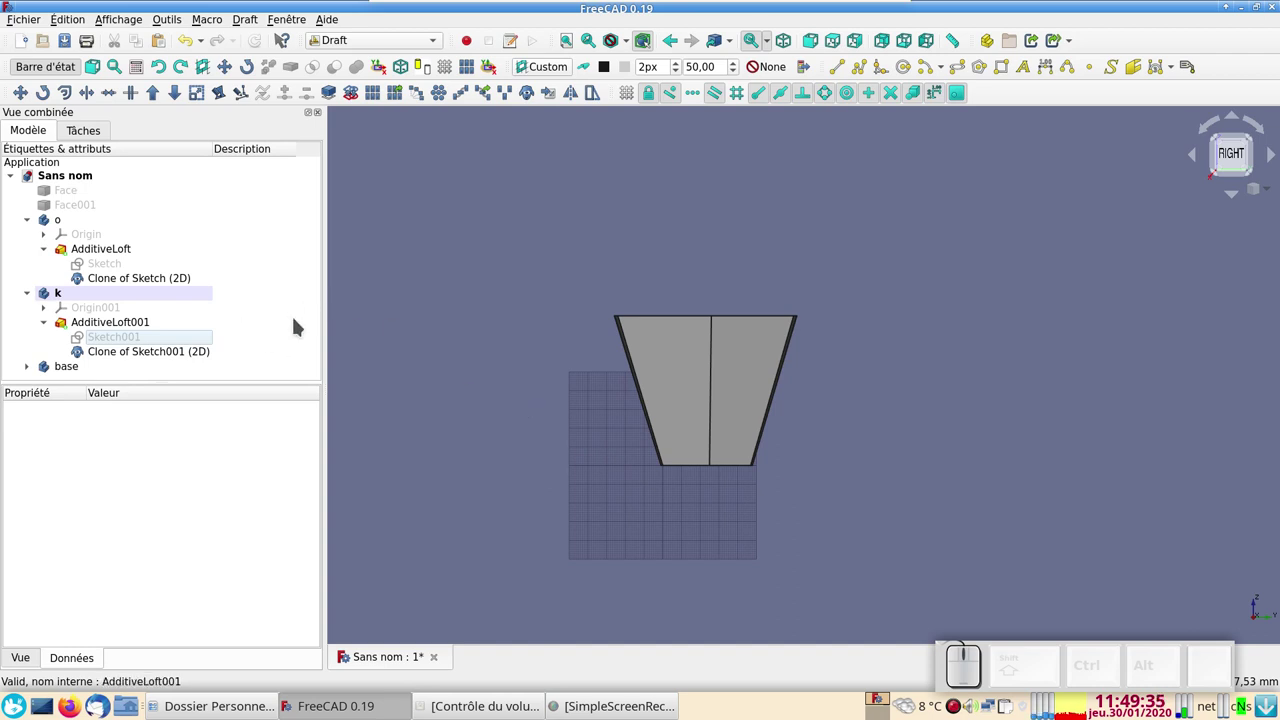
Start a Draft Rotate on the O and K top outline clones.
click(108, 282)
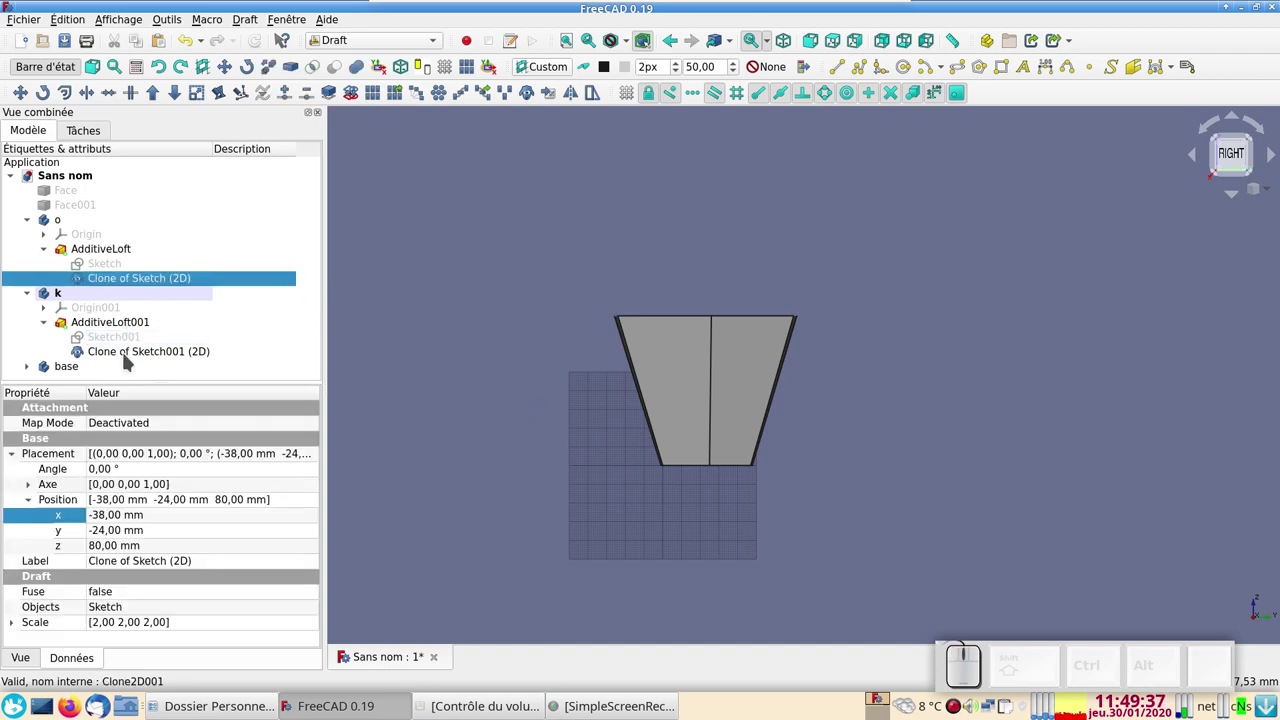
click(131, 356)
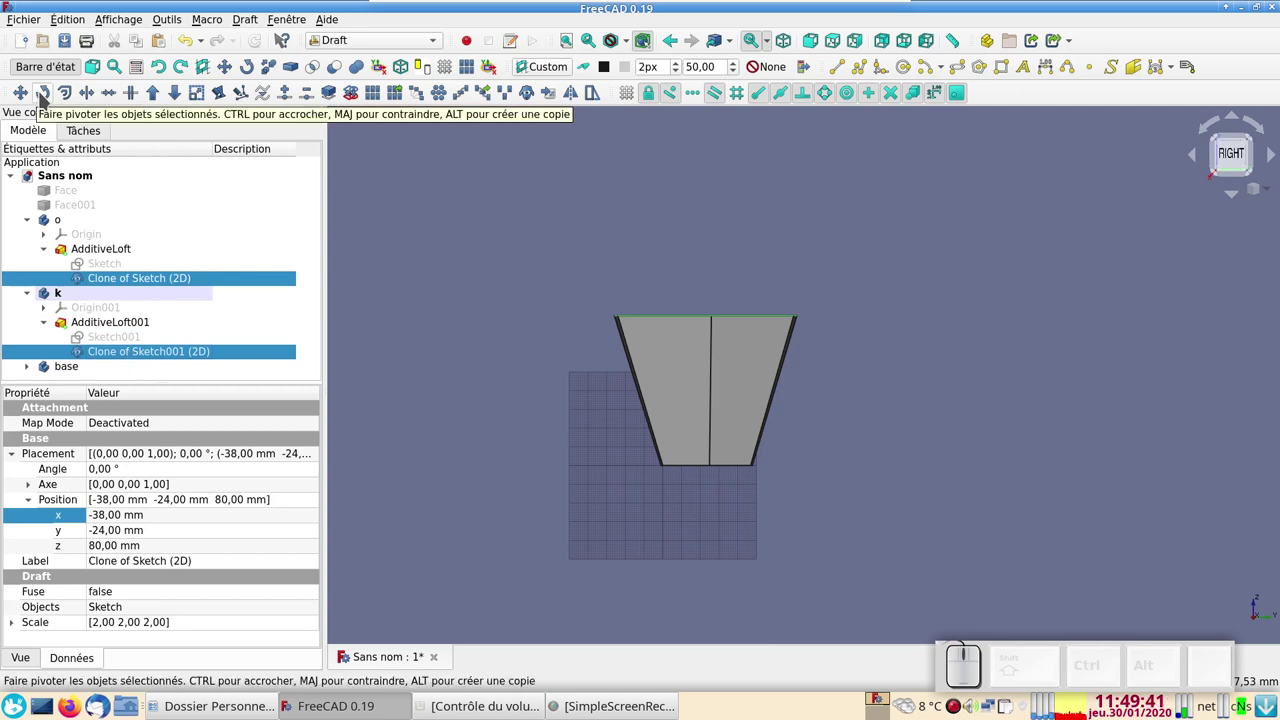
click(46, 90)
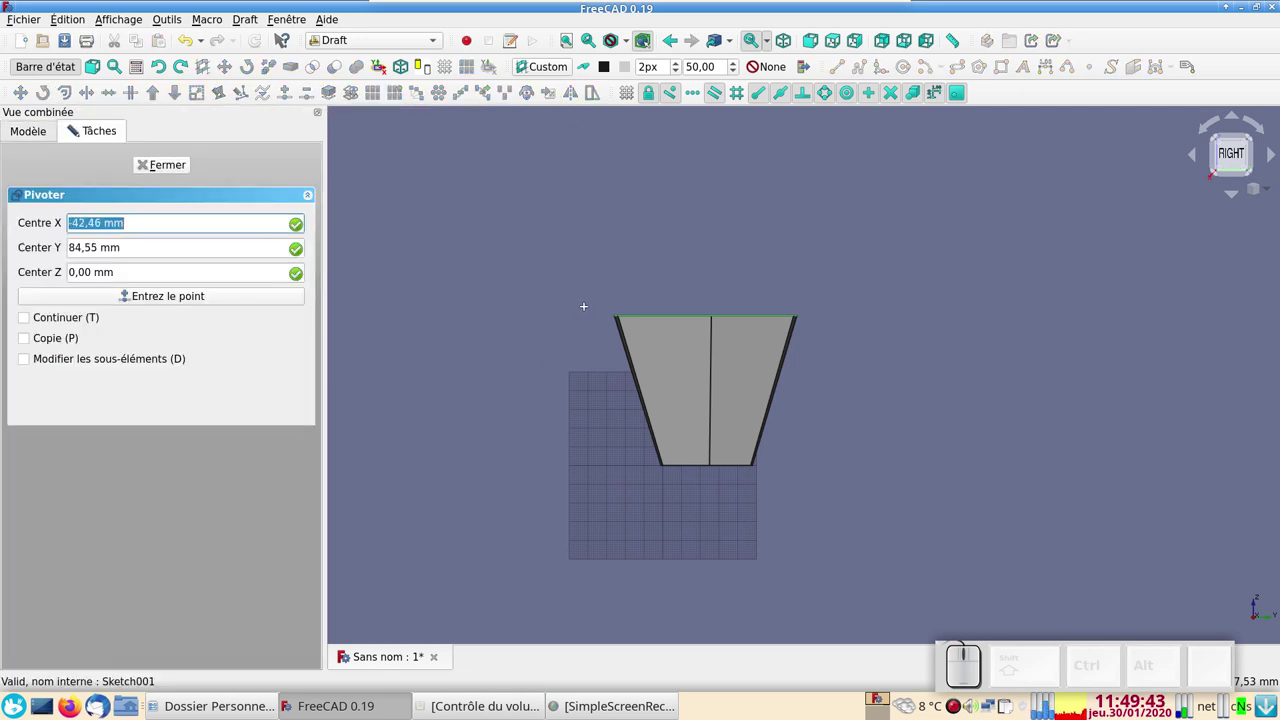
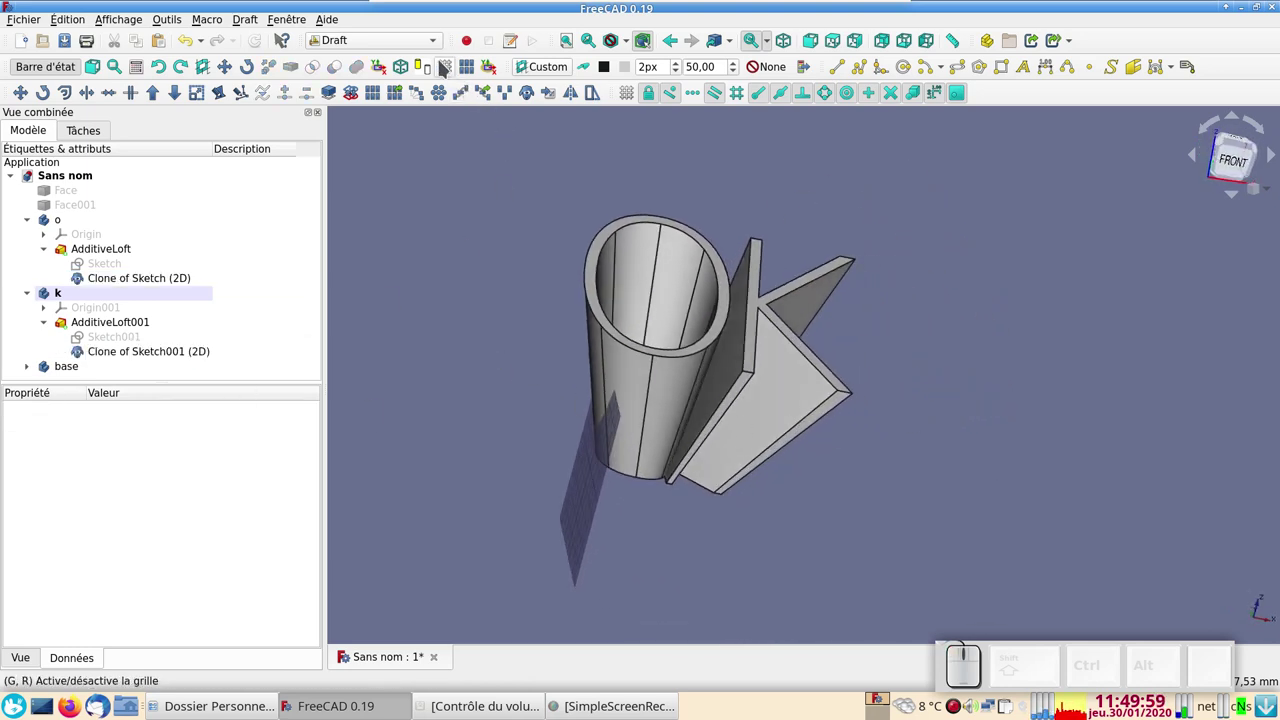
Toggle the base body active from its tree context menu and return to the Model tab.
click(444, 64)
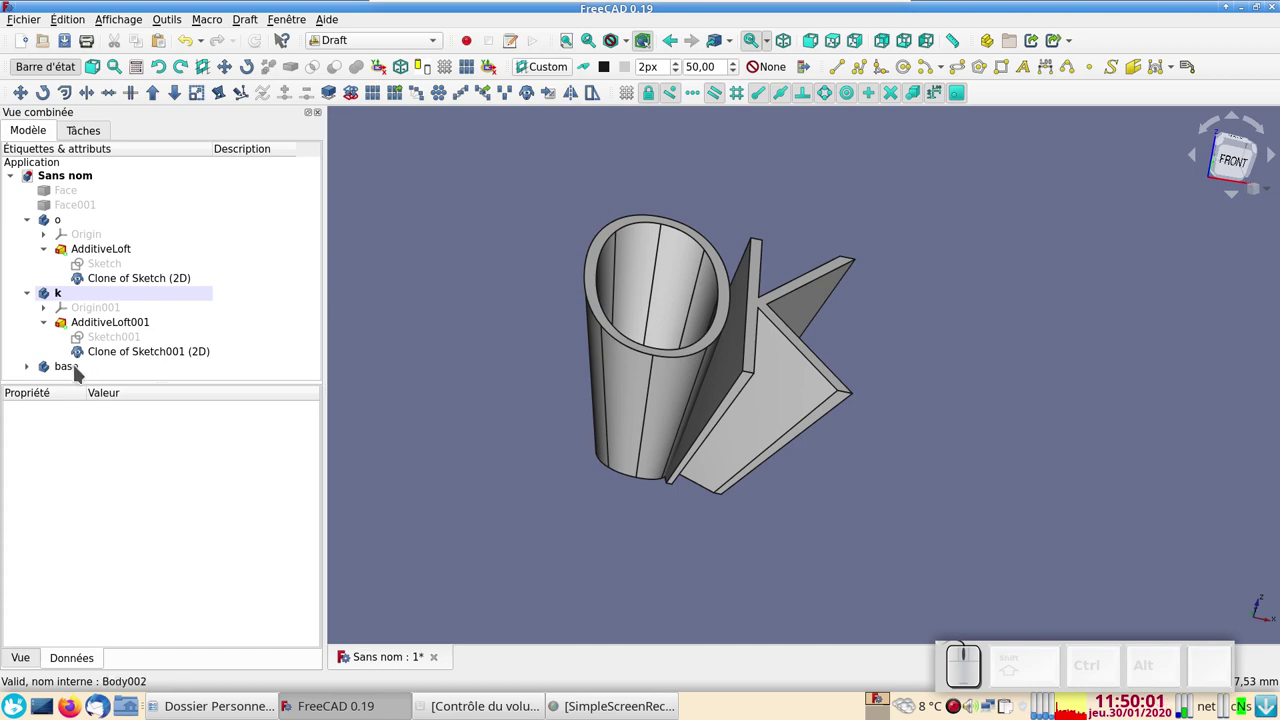
click(79, 369)
right_click(79, 369)
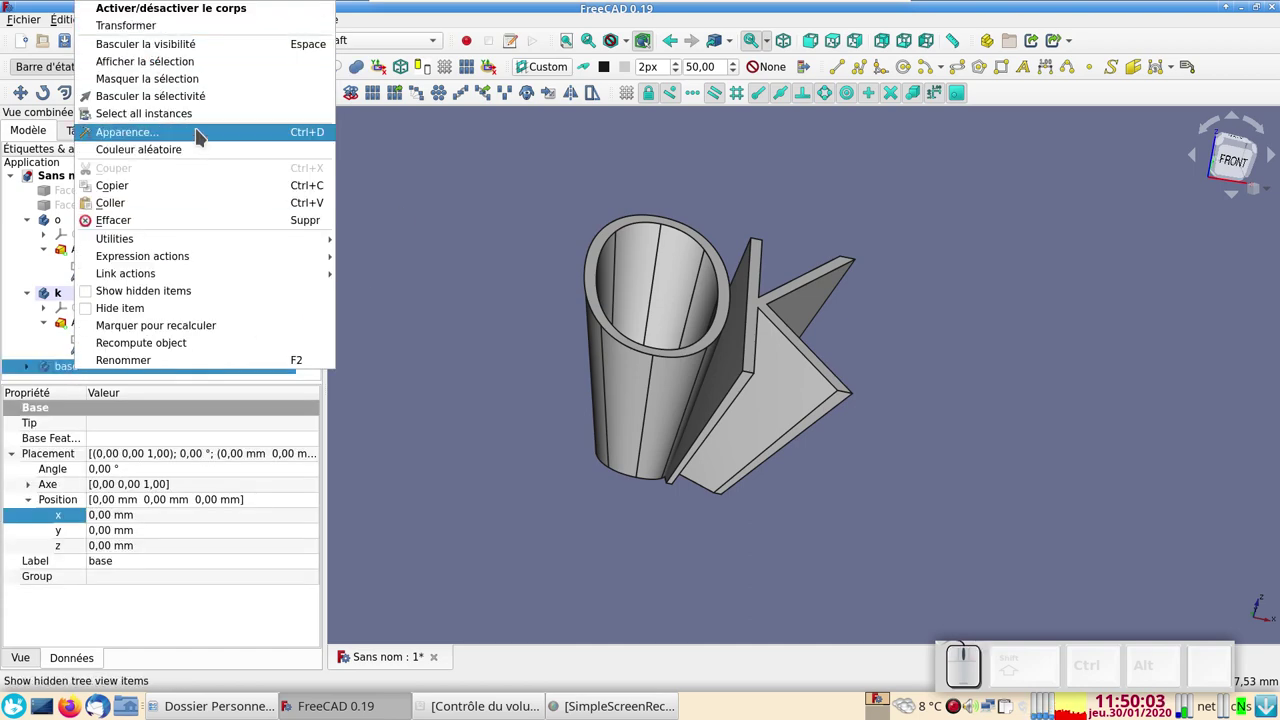
click(201, 18)
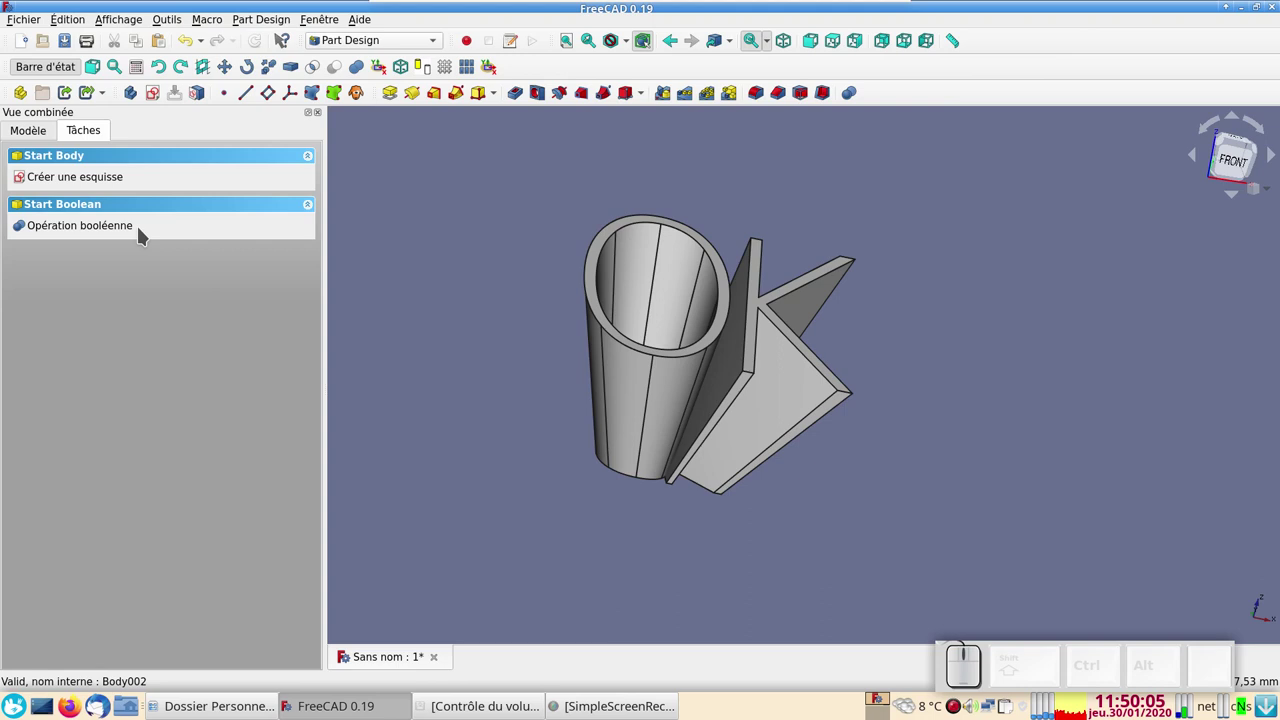
click(28, 126)
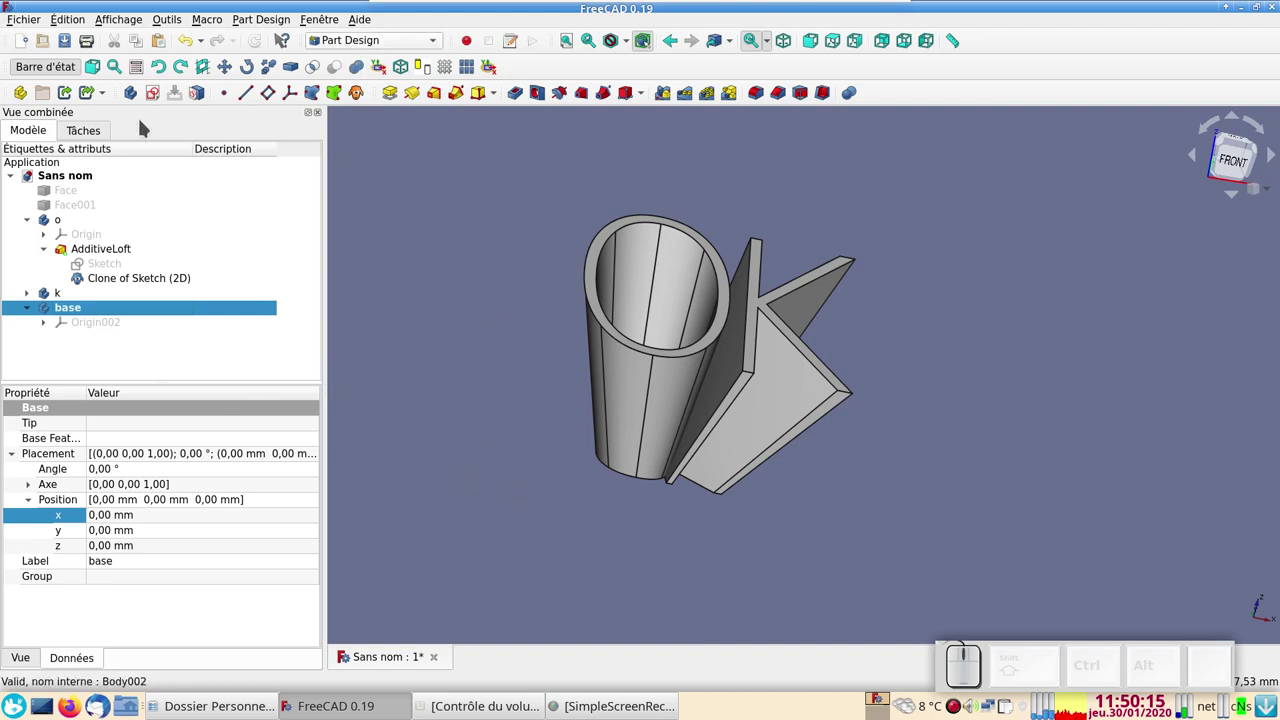
Create a new sketch on the XY plane in the base body.
click(158, 90)
click(113, 214)
click(201, 164)
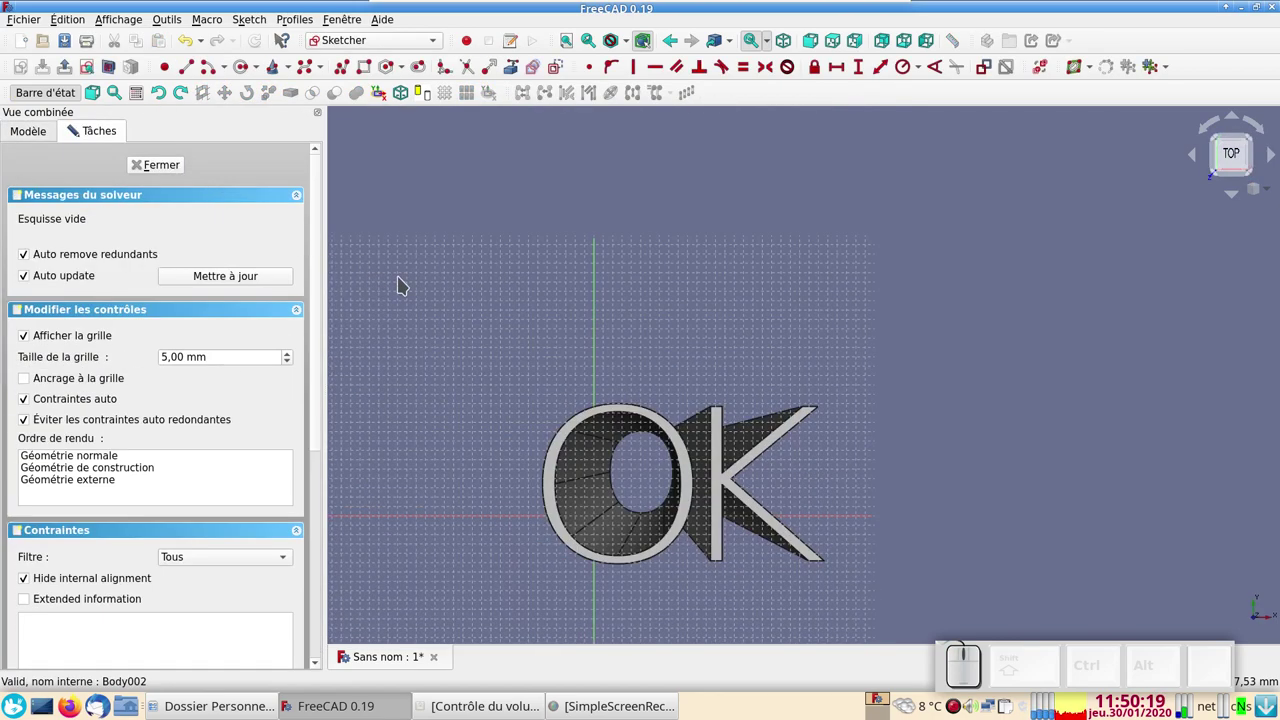
scroll(up, 3)
drag(619, 366, 552, 214)
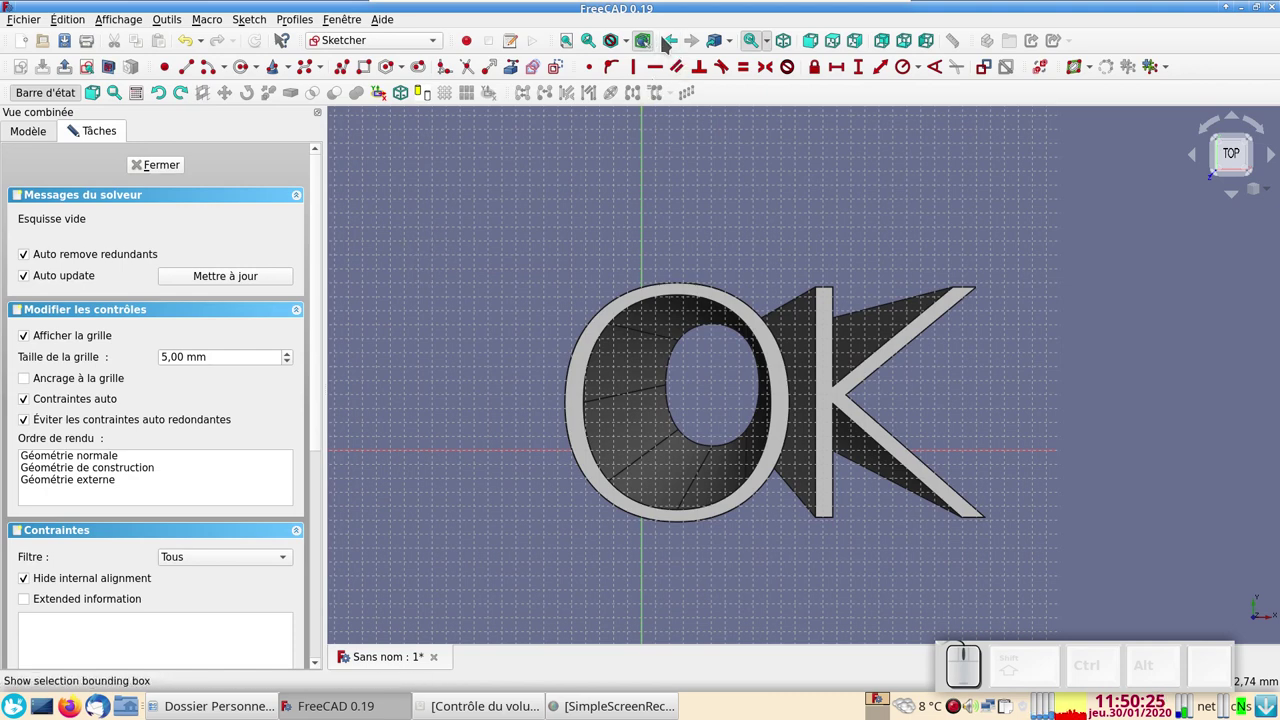
Show the letters as wireframe and pick the slot tool for the oval outline.
click(630, 43)
click(647, 120)
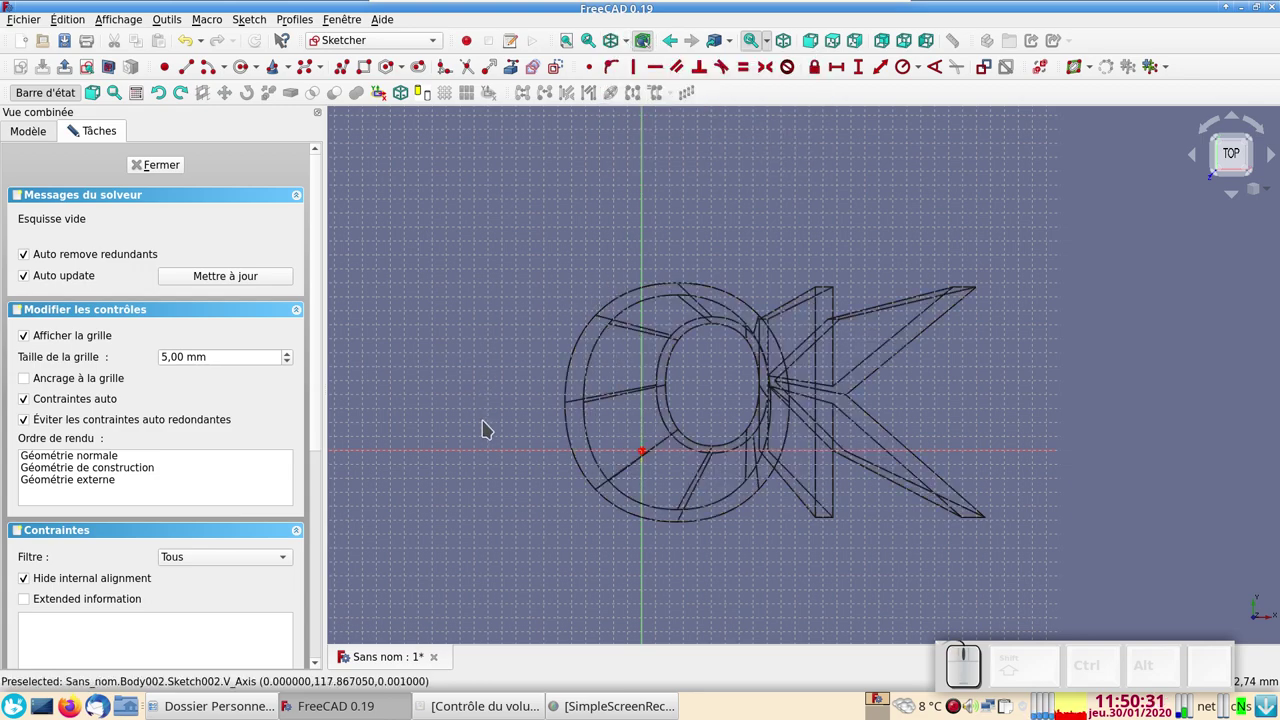
scroll(up, 3)
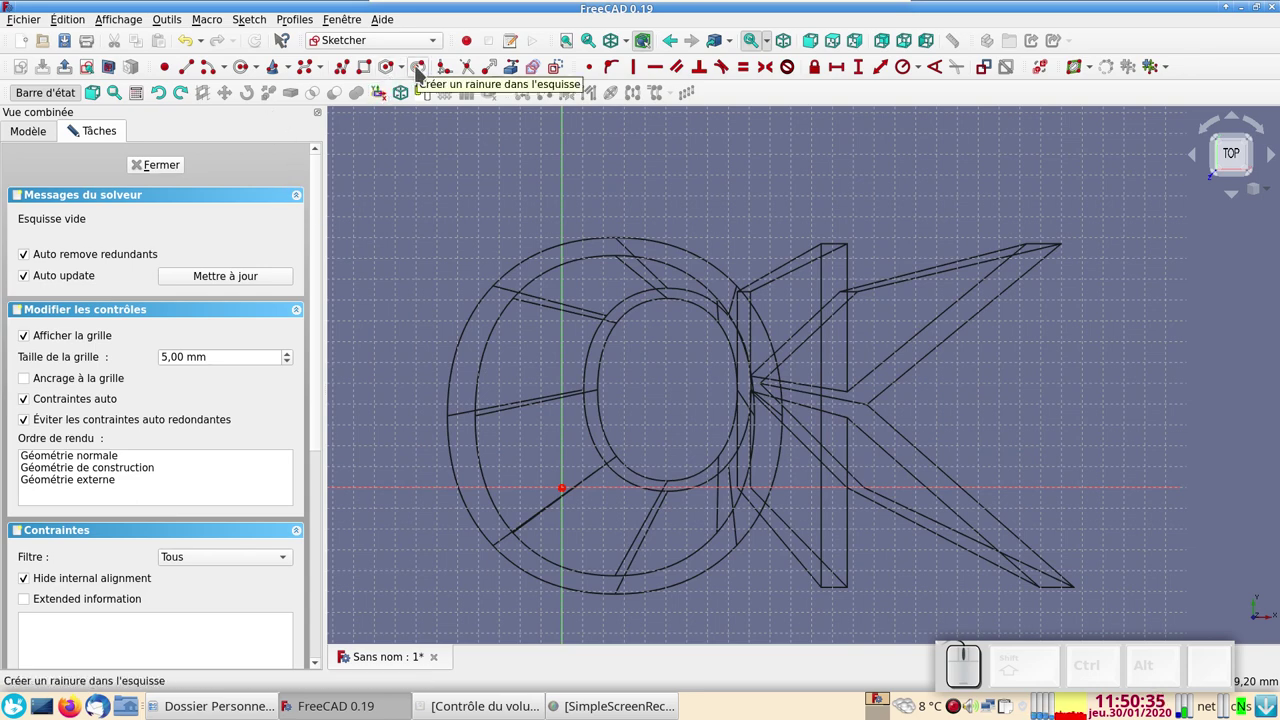
click(422, 71)
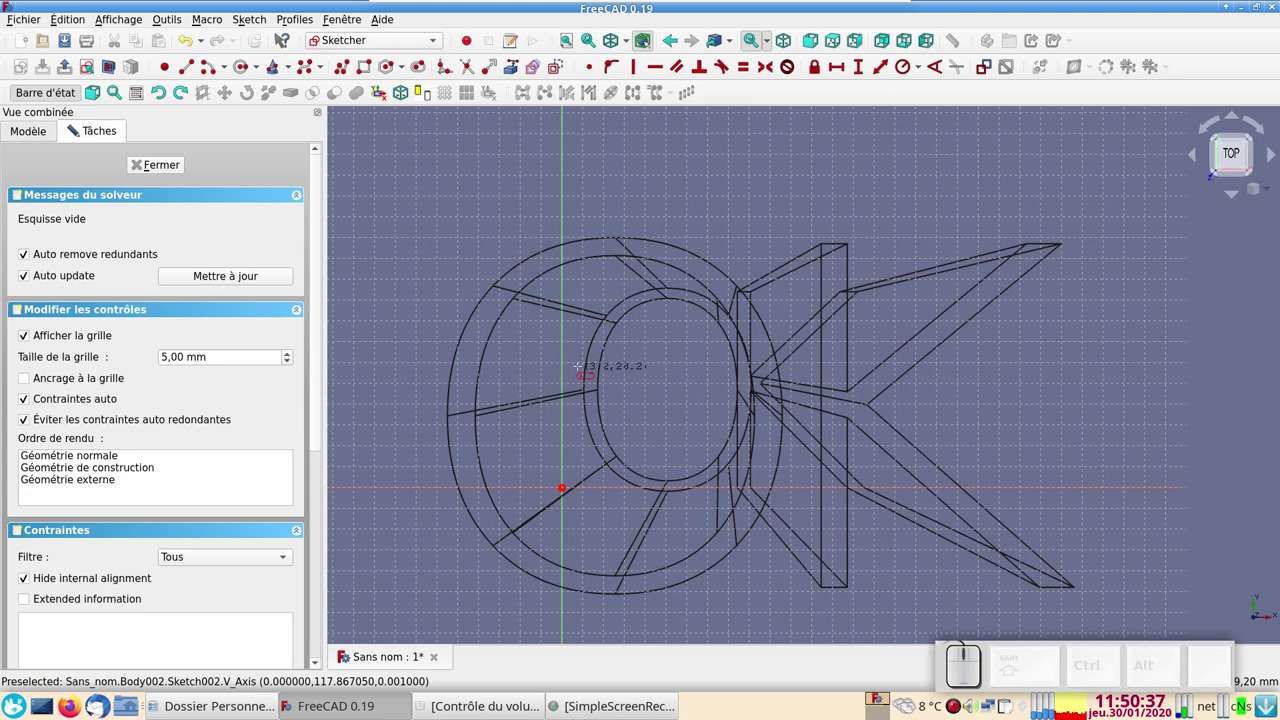
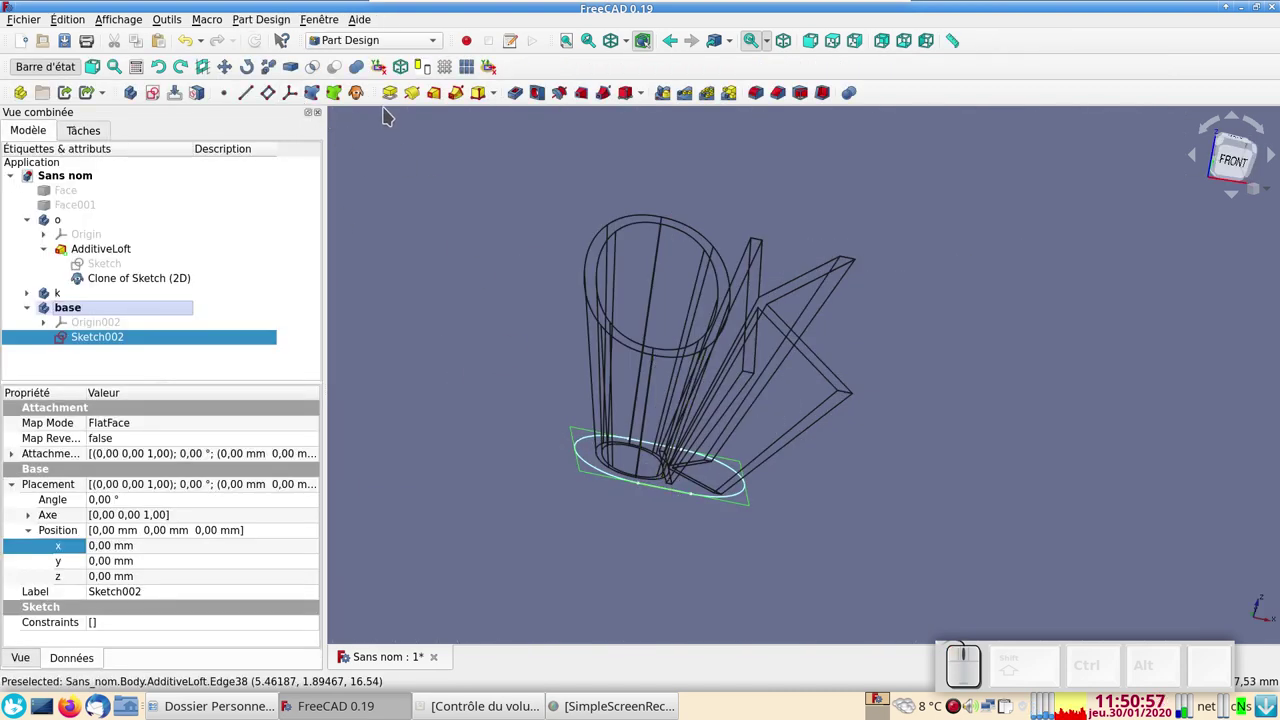
Pad Sketch002 8 mm reversed into a base plate beneath the letters.
click(394, 94)
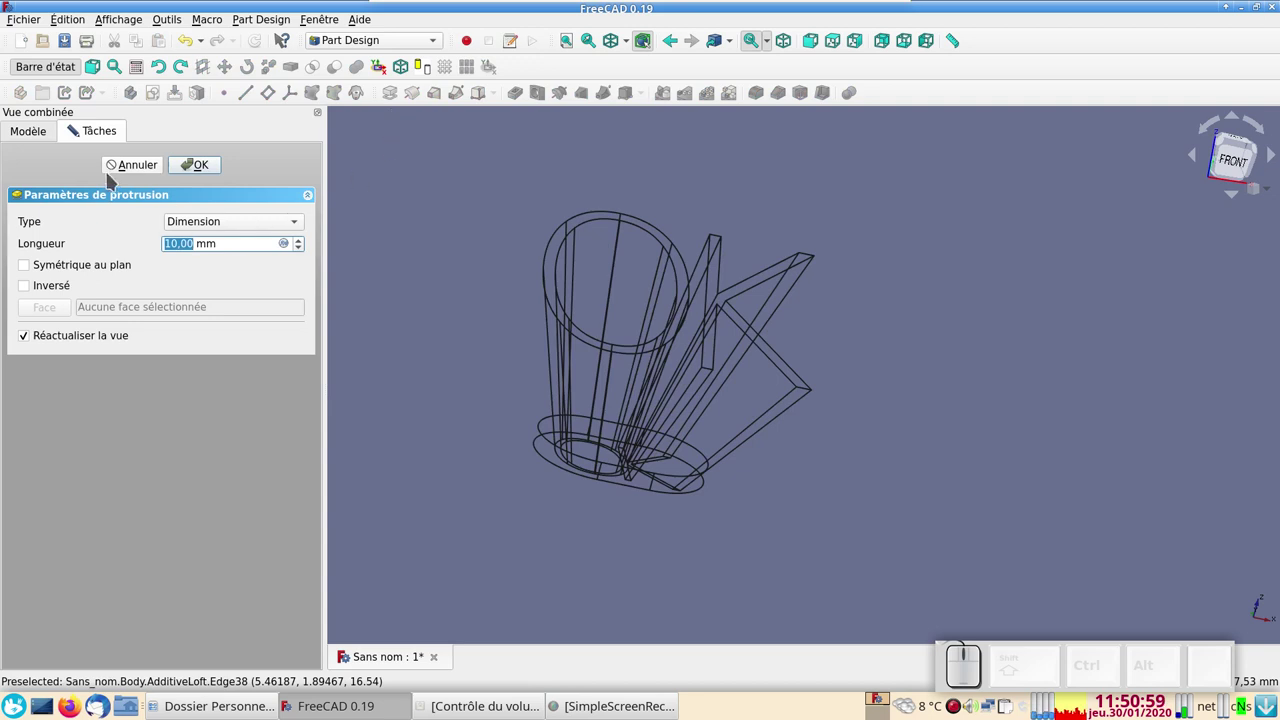
click(27, 285)
scroll(down, 3)
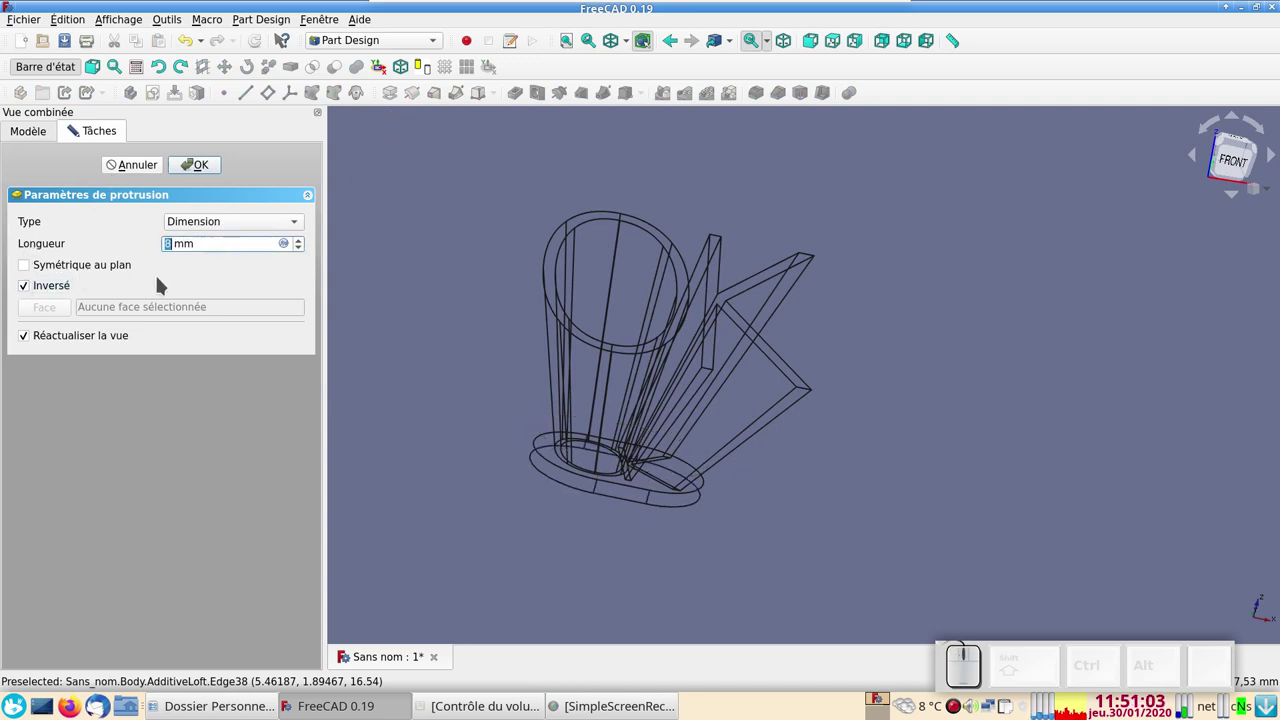
click(31, 291)
double_click(32, 286)
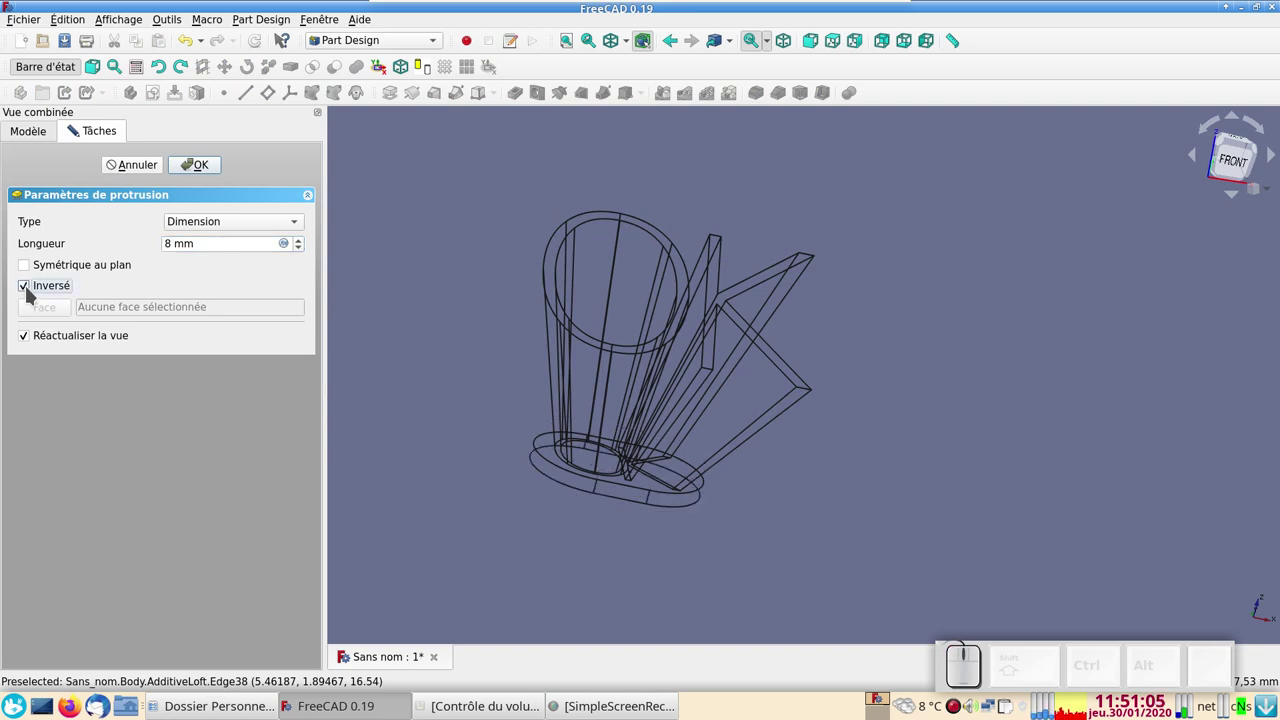
scroll(down, 3)
scroll(down, 3)
click(206, 163)
click(211, 172)
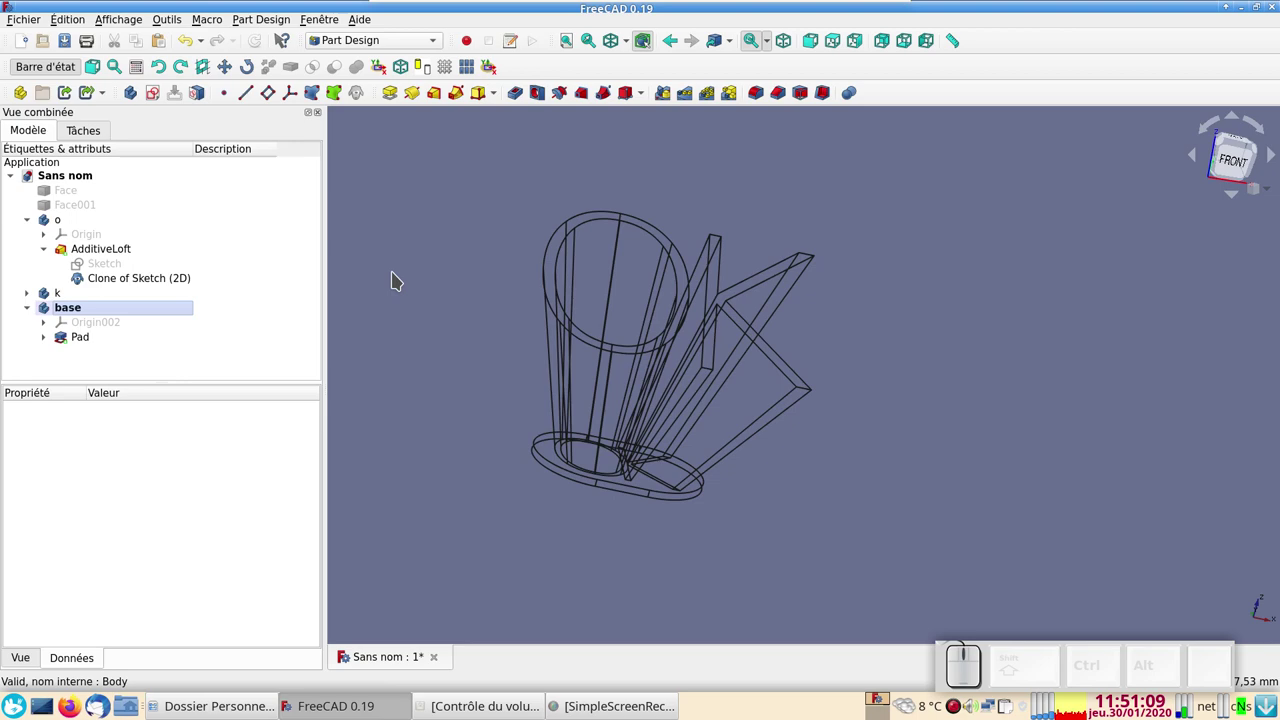
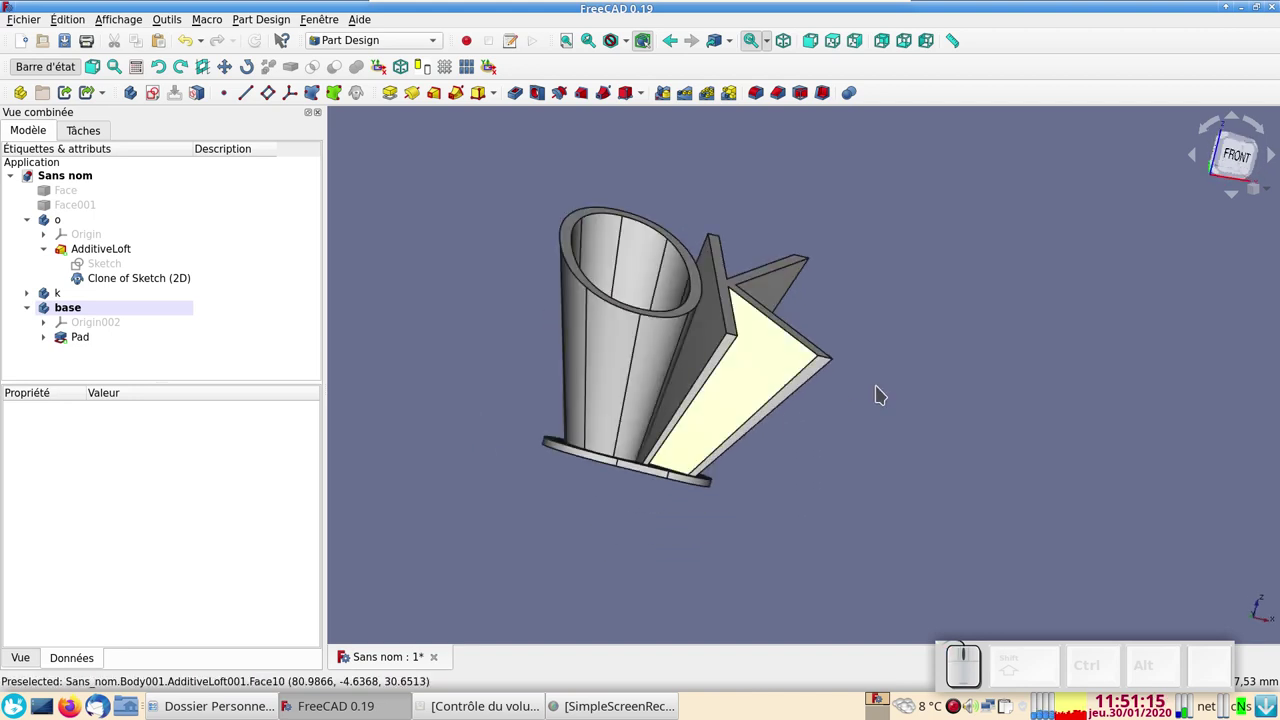
drag(903, 357, 819, 383)
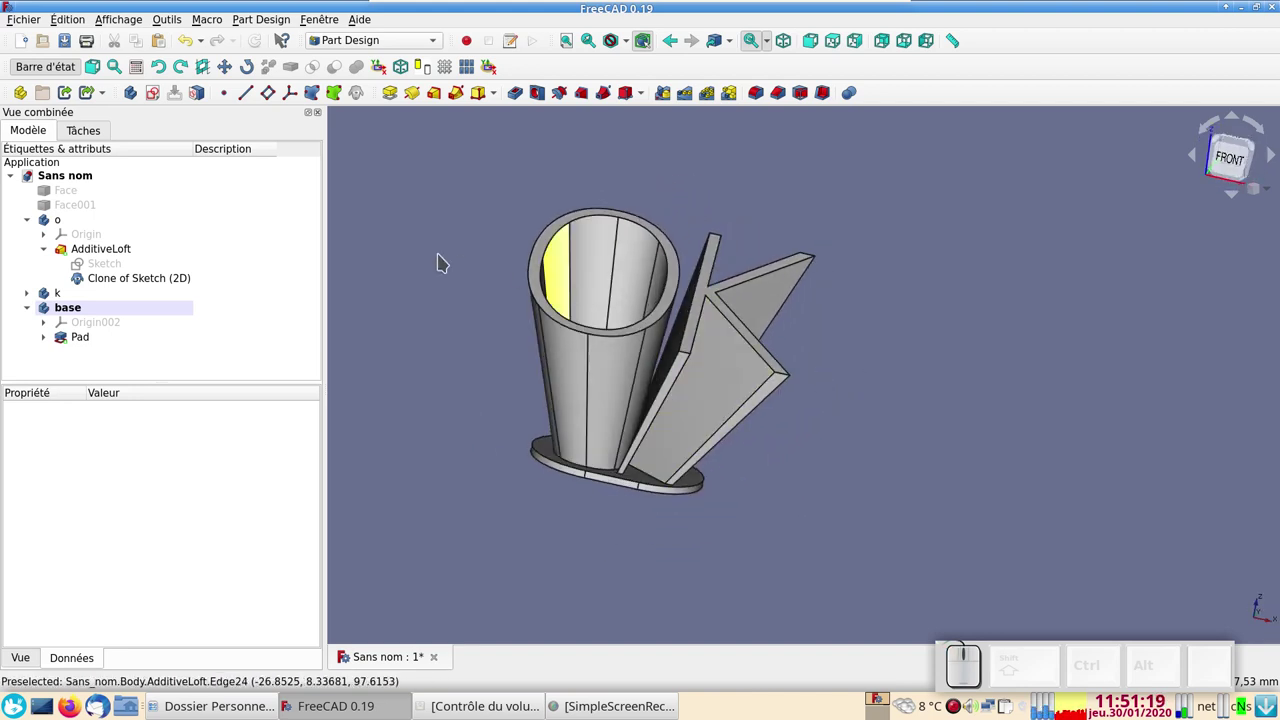
drag(466, 271, 464, 216)
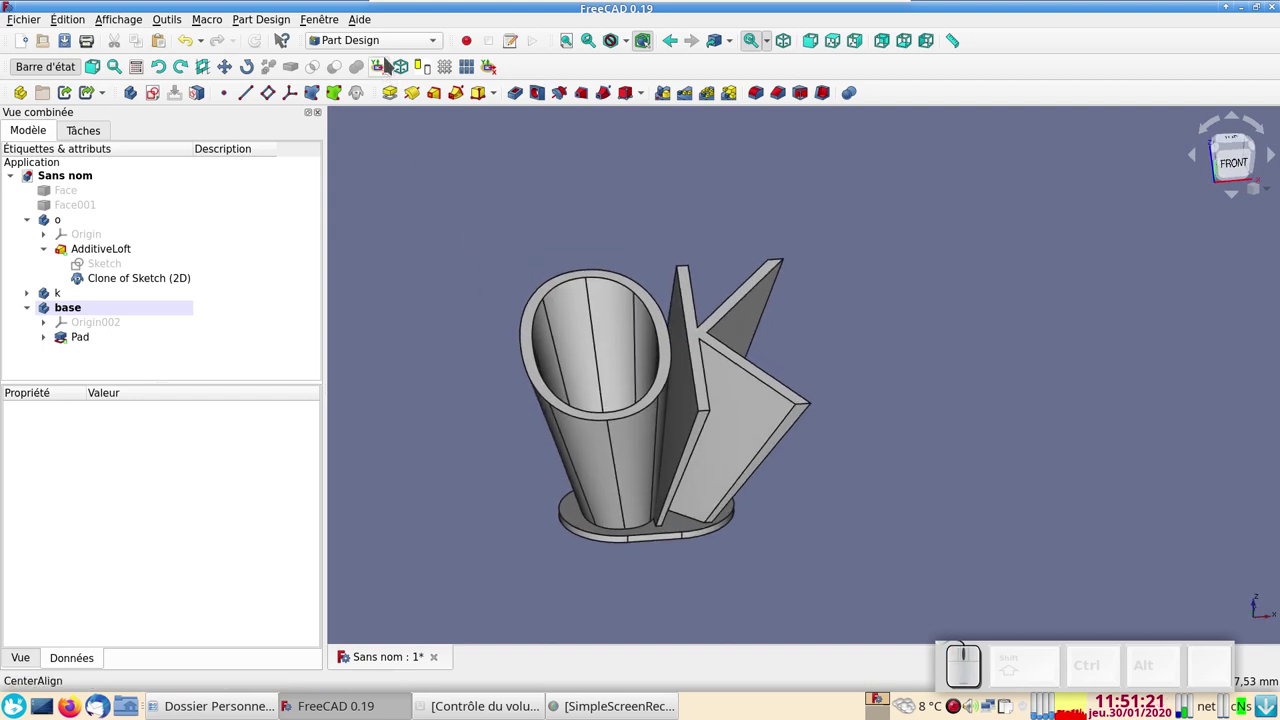
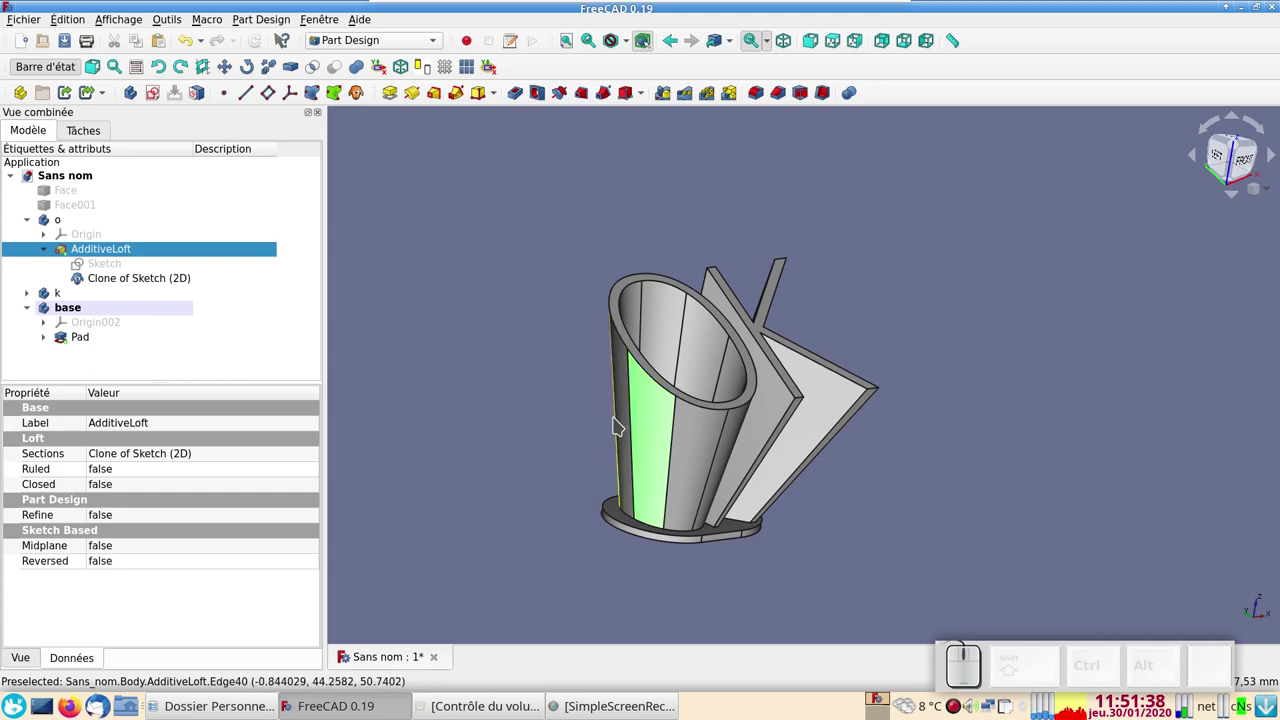
Colour the O letter body blue via its Apparence shape colour.
key(shift+d)
click(650, 424)
key(shift+d)
click(651, 429)
key(shift+d)
click(652, 424)
key(shift+d)
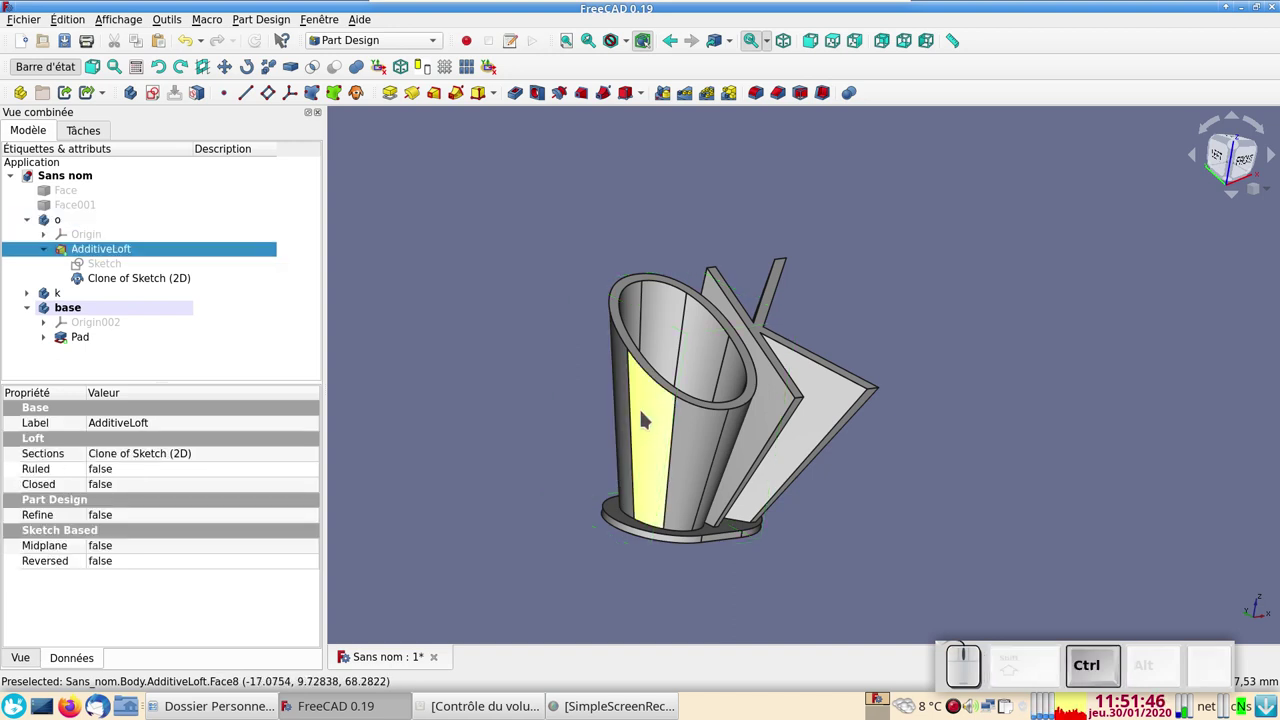
key(ctrl+d)
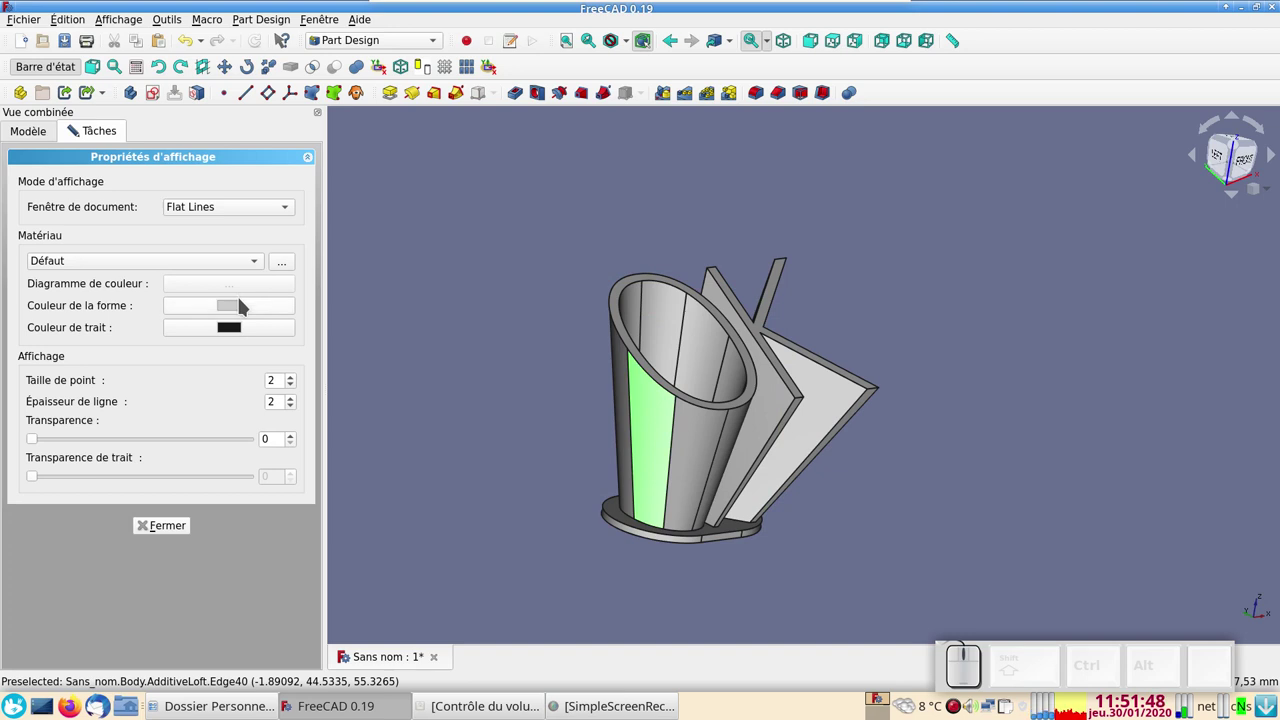
click(245, 304)
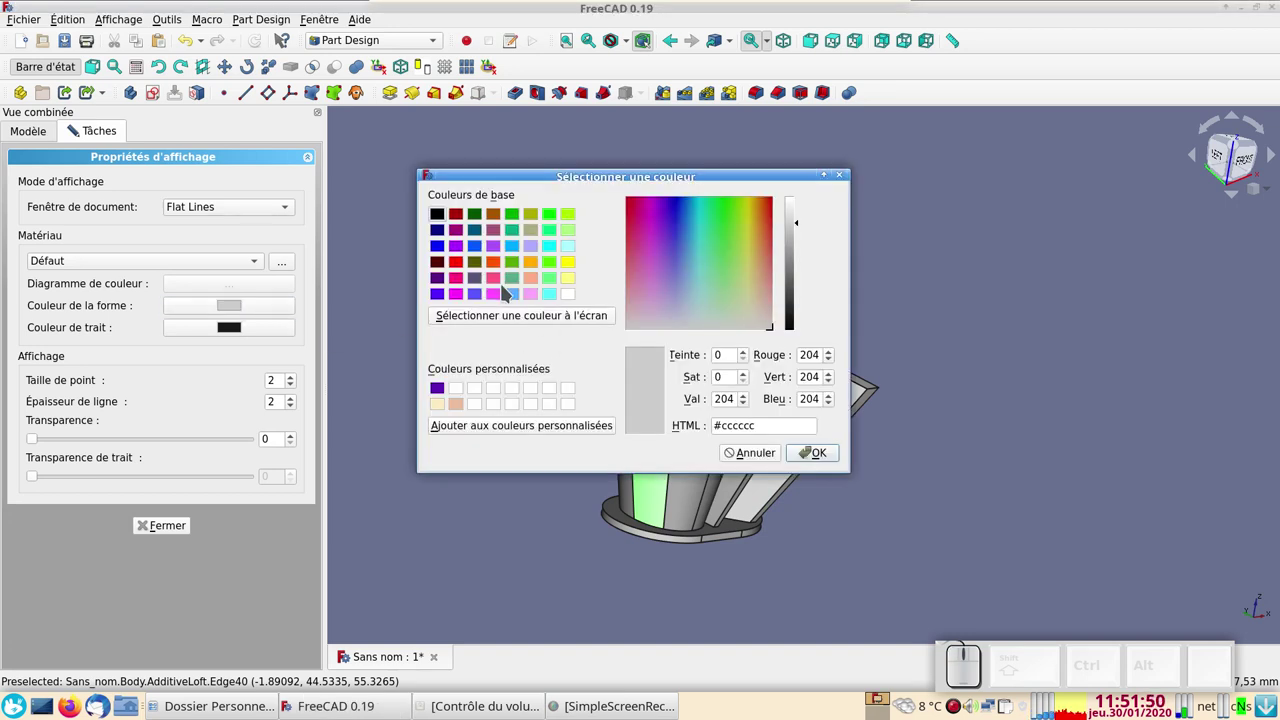
click(525, 299)
click(834, 457)
click(177, 528)
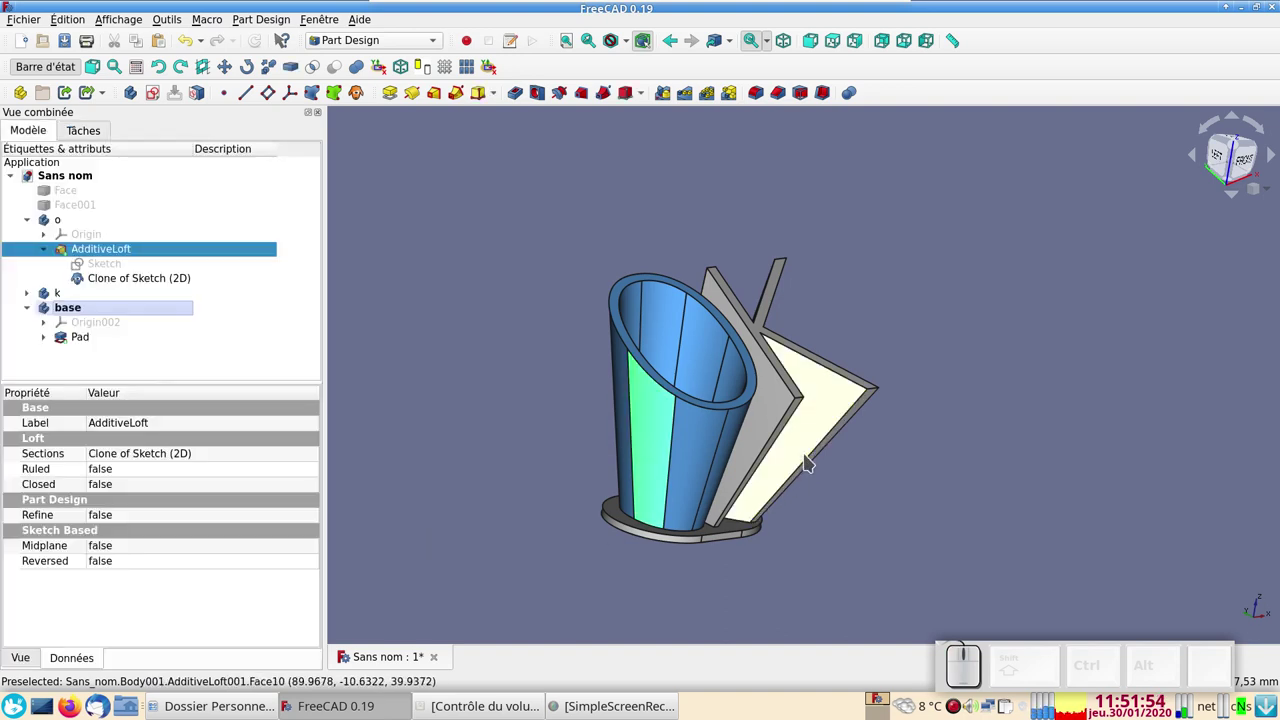
Colour the K letter body cyan.
click(809, 453)
key(ctrl+d)
click(214, 304)
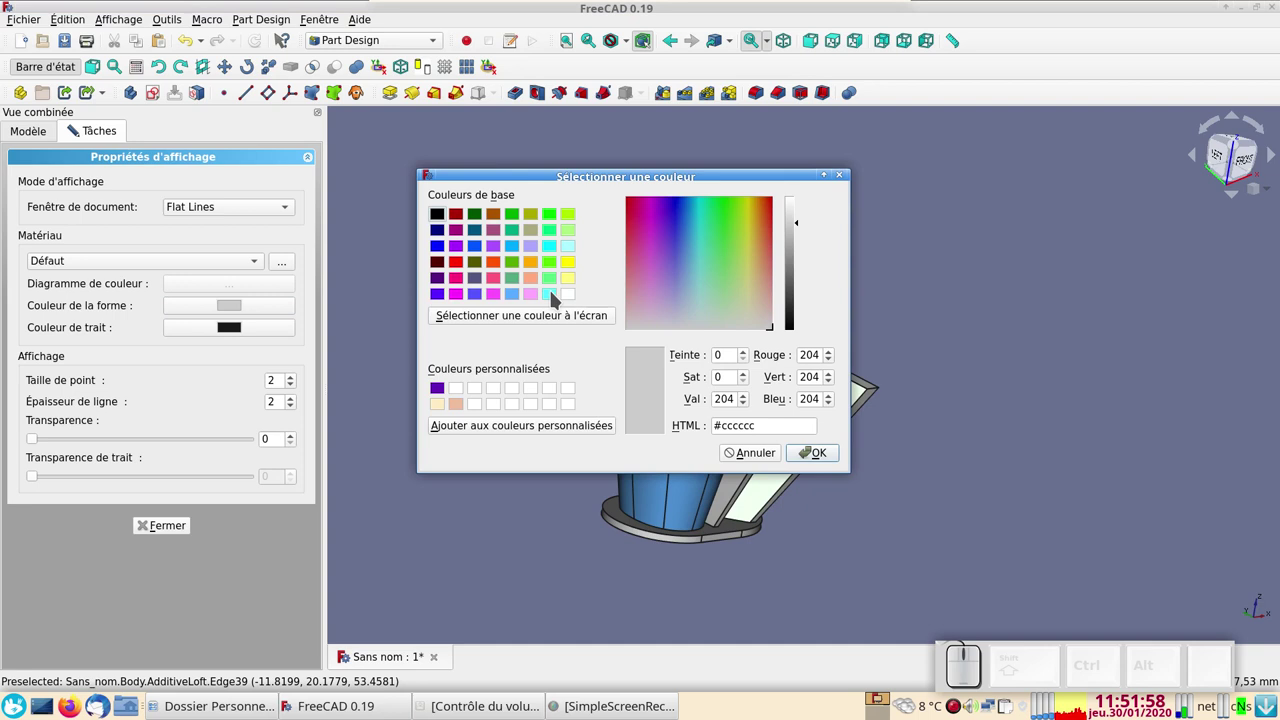
click(556, 295)
click(829, 454)
click(552, 426)
click(163, 526)
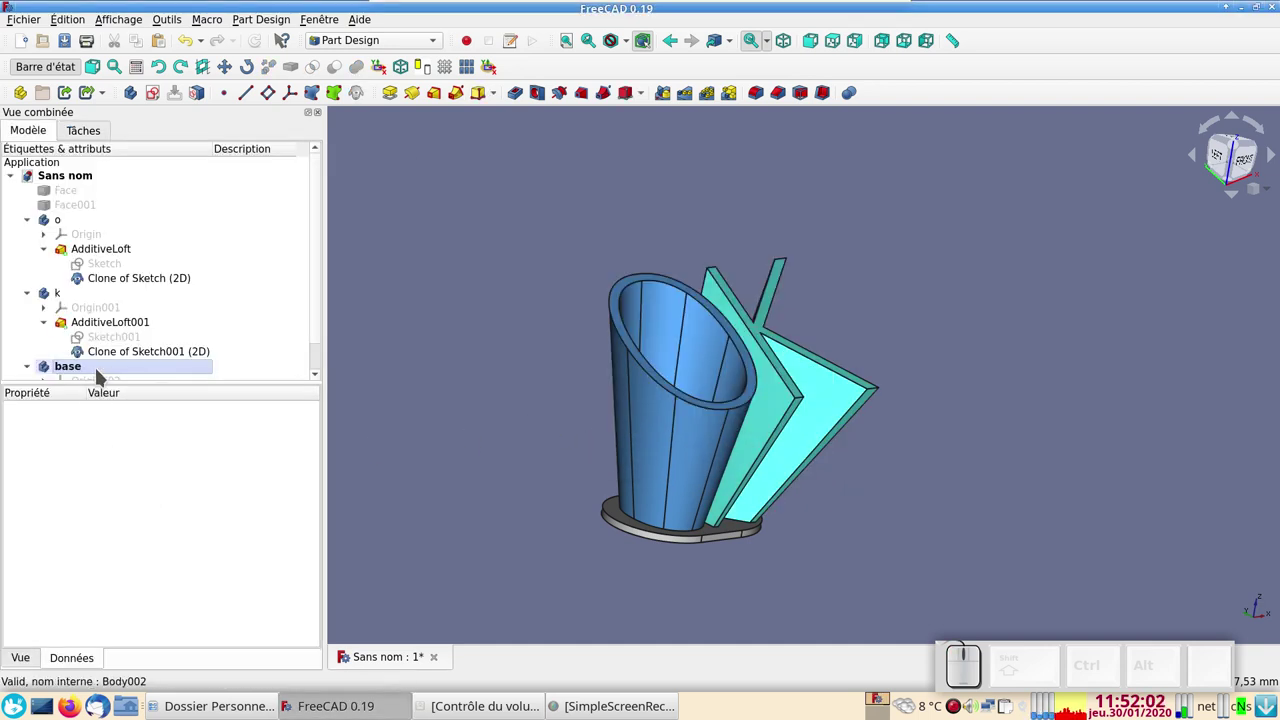
Colour the oval base plate body magenta.
click(107, 370)
click(626, 532)
key(ctrl+d)
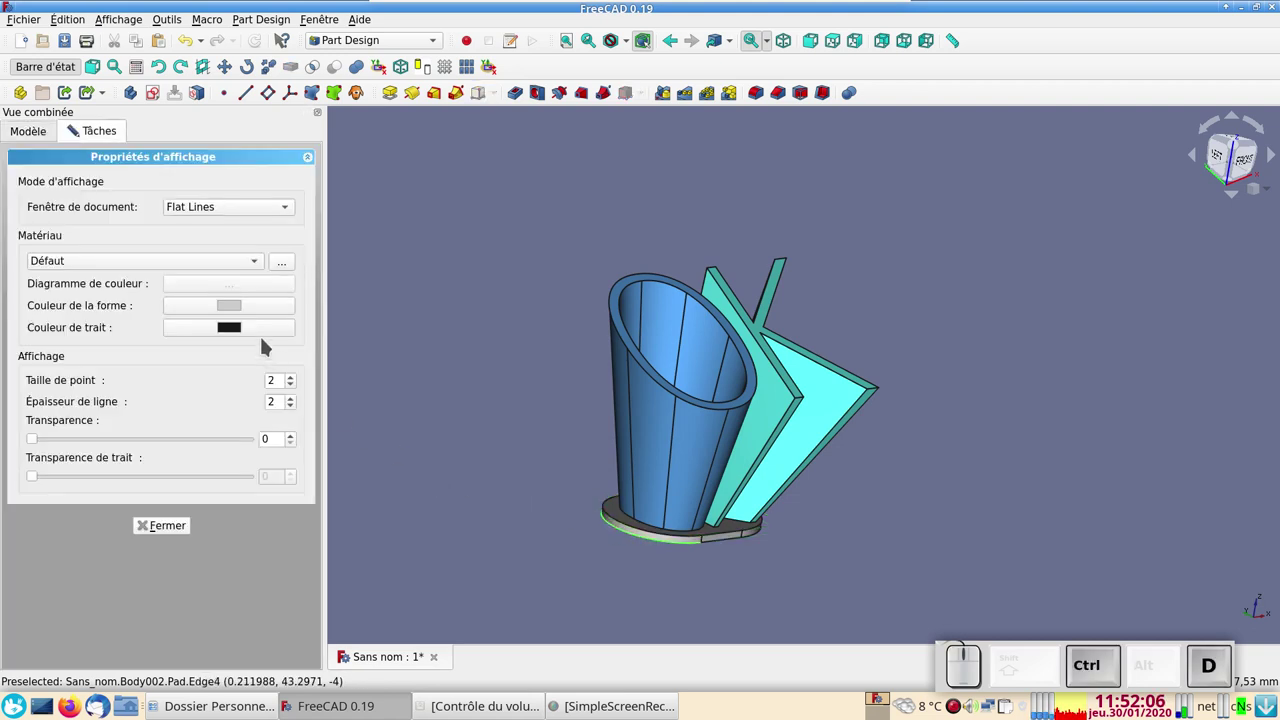
click(258, 311)
click(508, 296)
click(835, 453)
click(1004, 488)
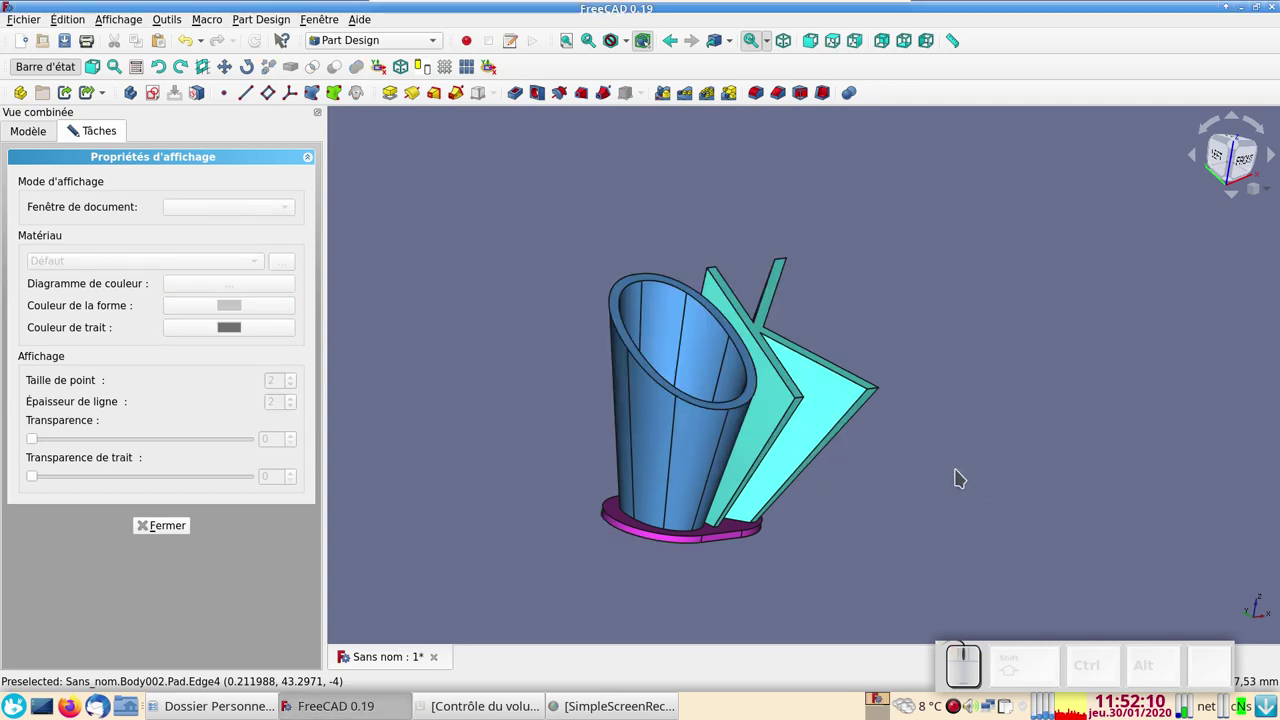
click(1019, 398)
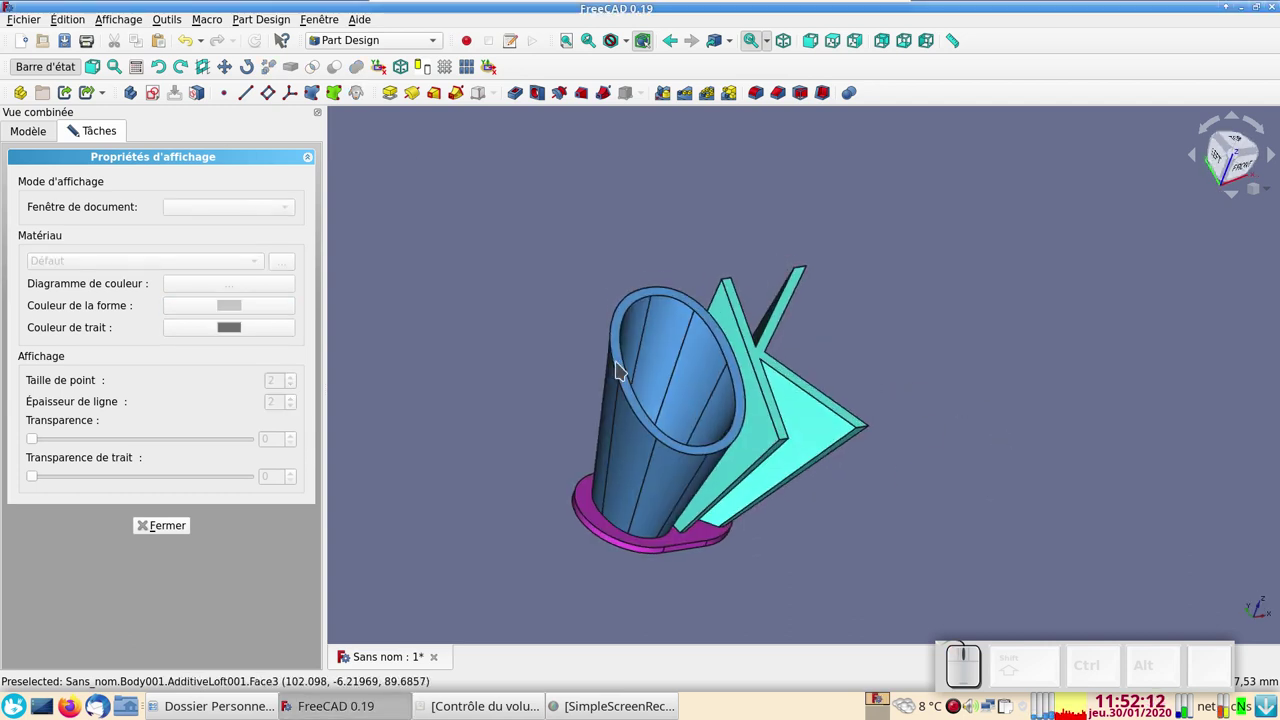
click(154, 524)
click(636, 466)
Colour the O loft's top rim face orange via Définir les couleurs.
right_click(146, 229)
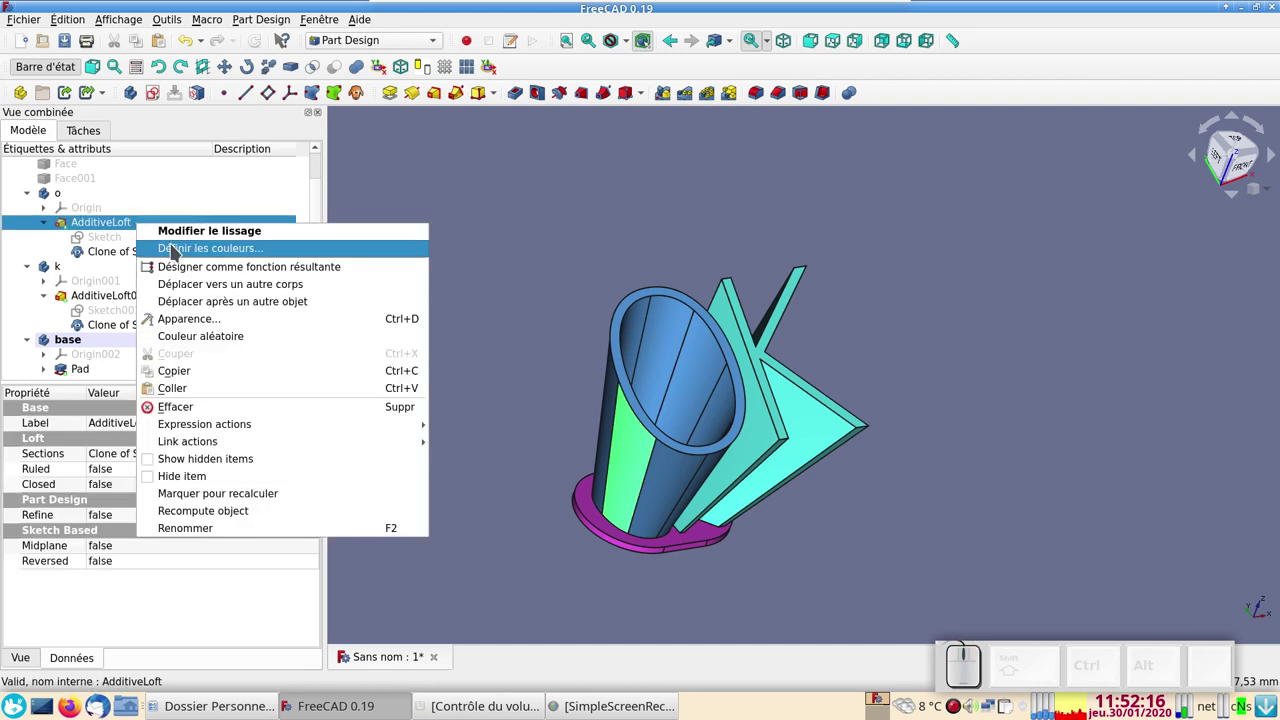
click(177, 247)
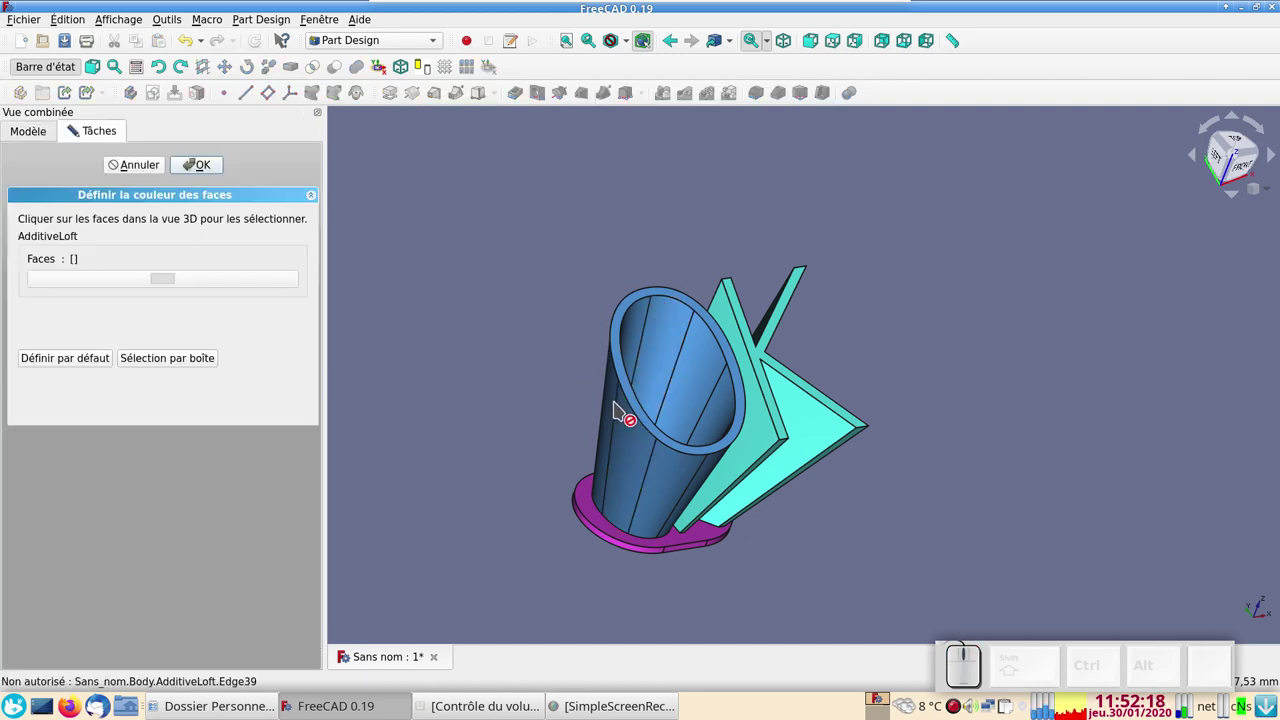
click(633, 394)
click(238, 280)
click(499, 268)
click(808, 451)
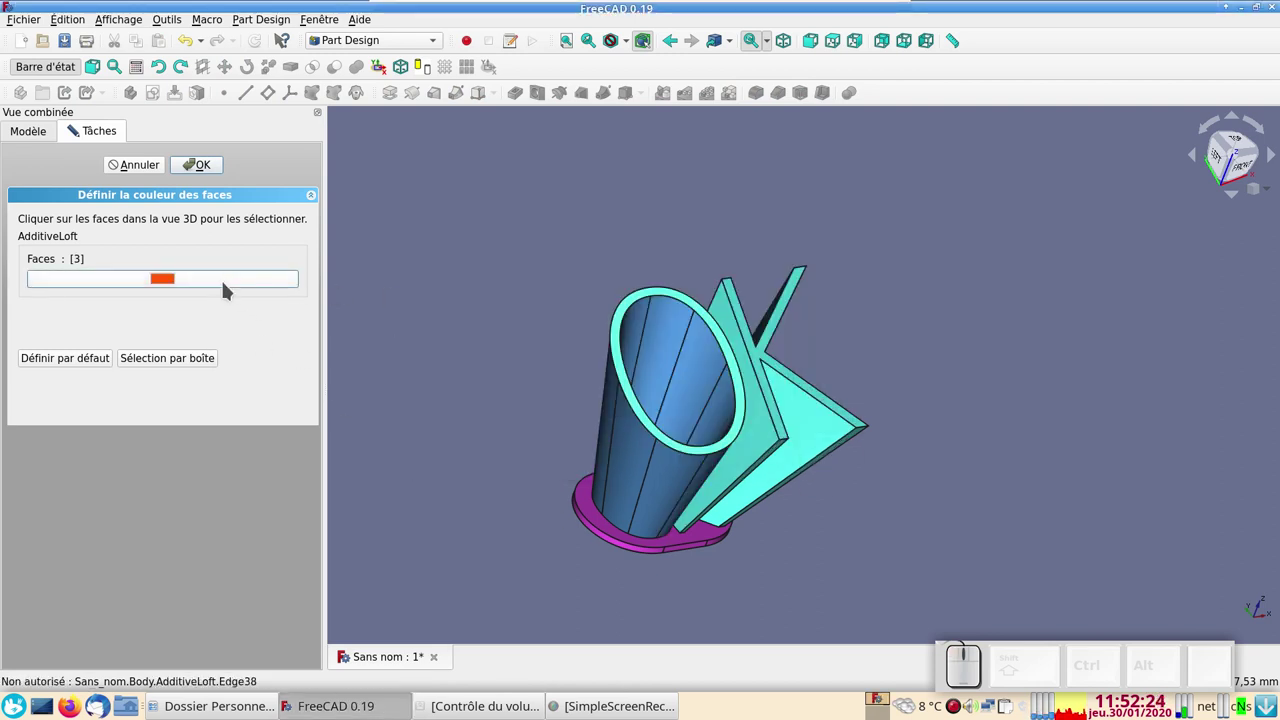
click(454, 463)
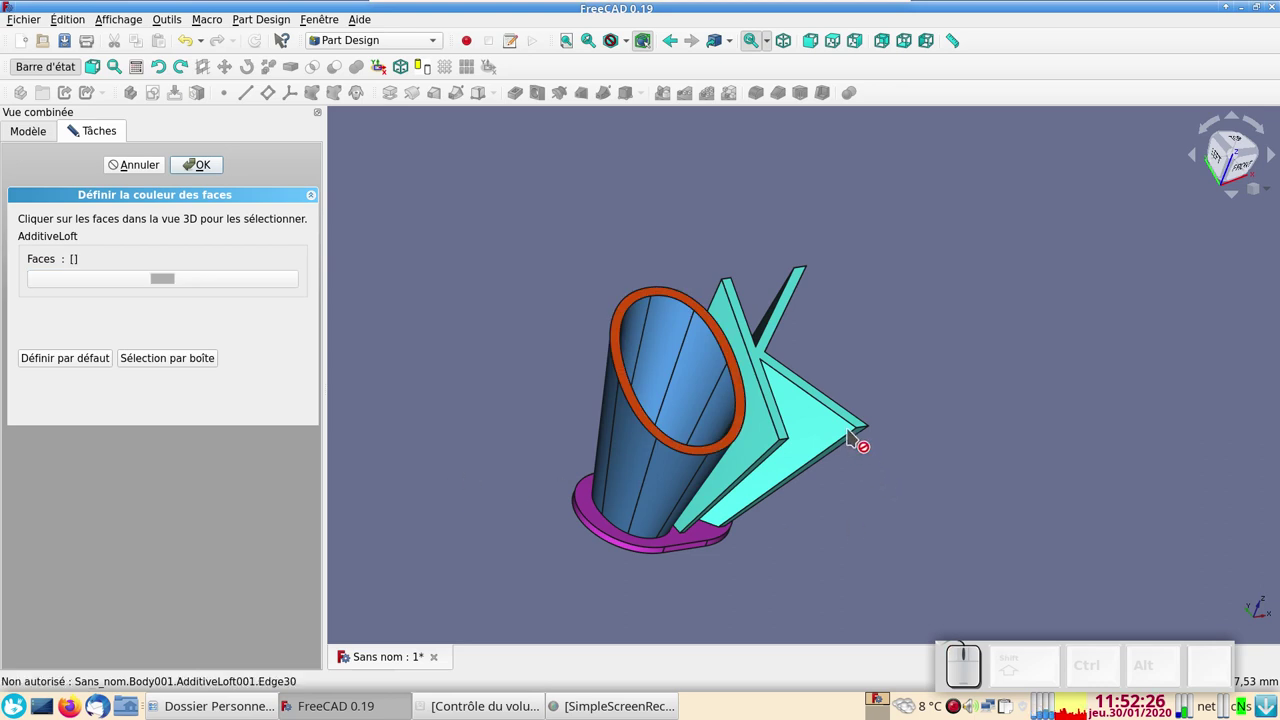
click(217, 172)
Pick the K loft's narrow edge faces and choose green for them.
click(798, 445)
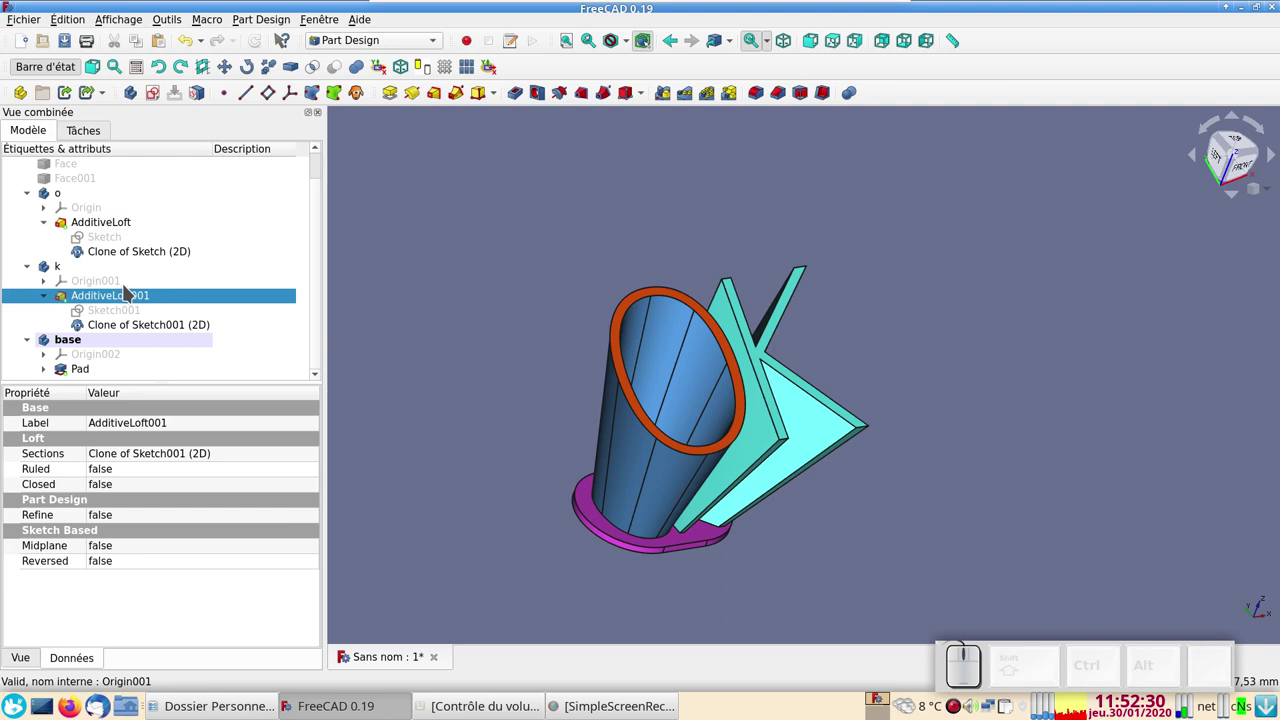
right_click(138, 294)
click(174, 319)
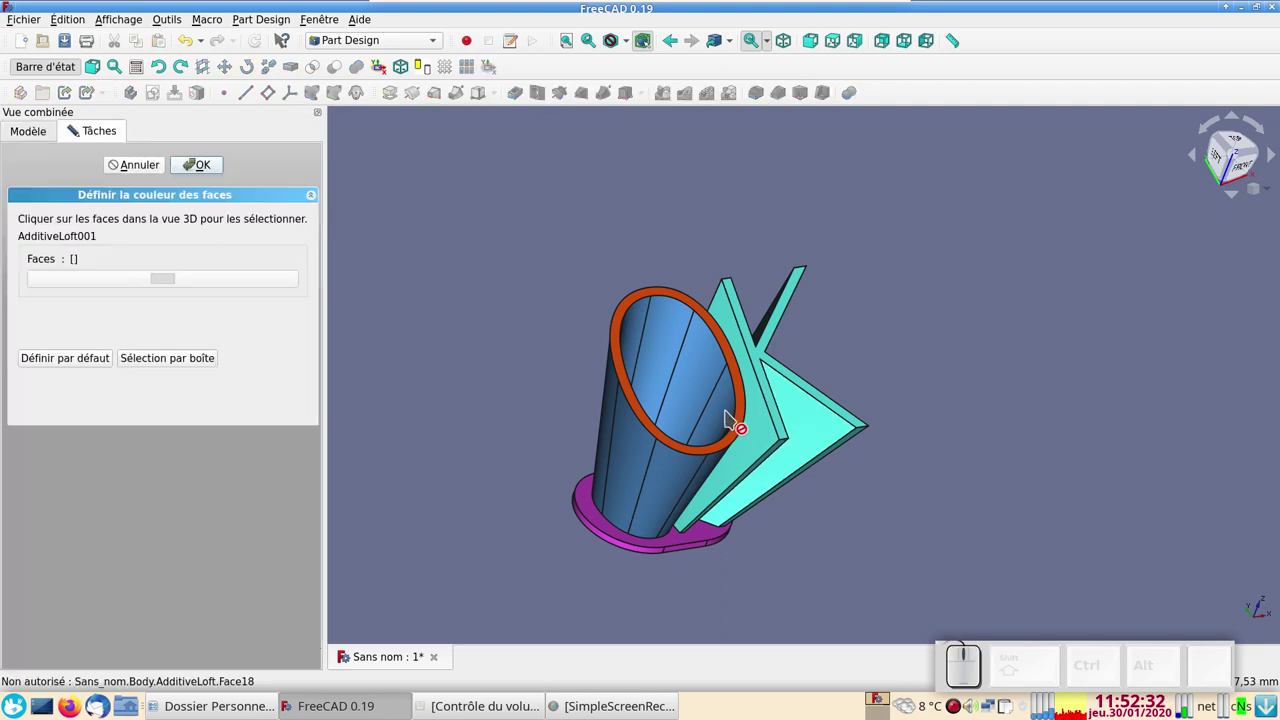
click(817, 391)
click(175, 280)
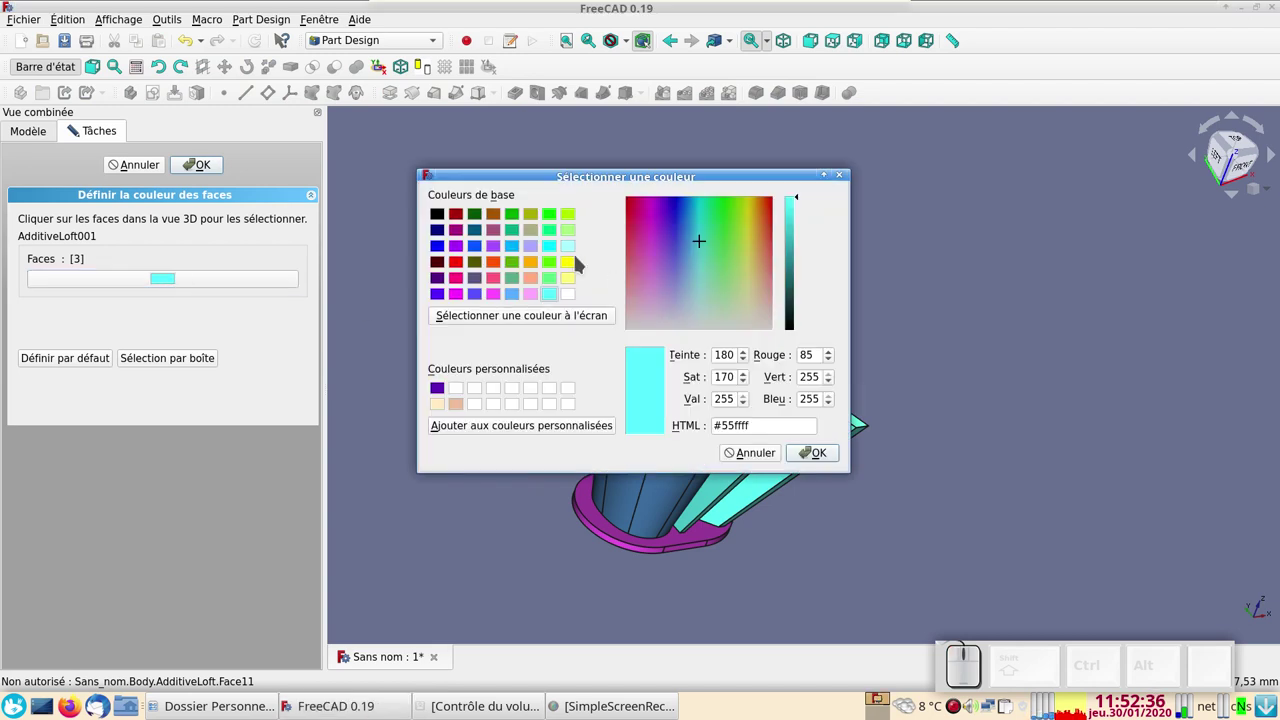
click(553, 230)
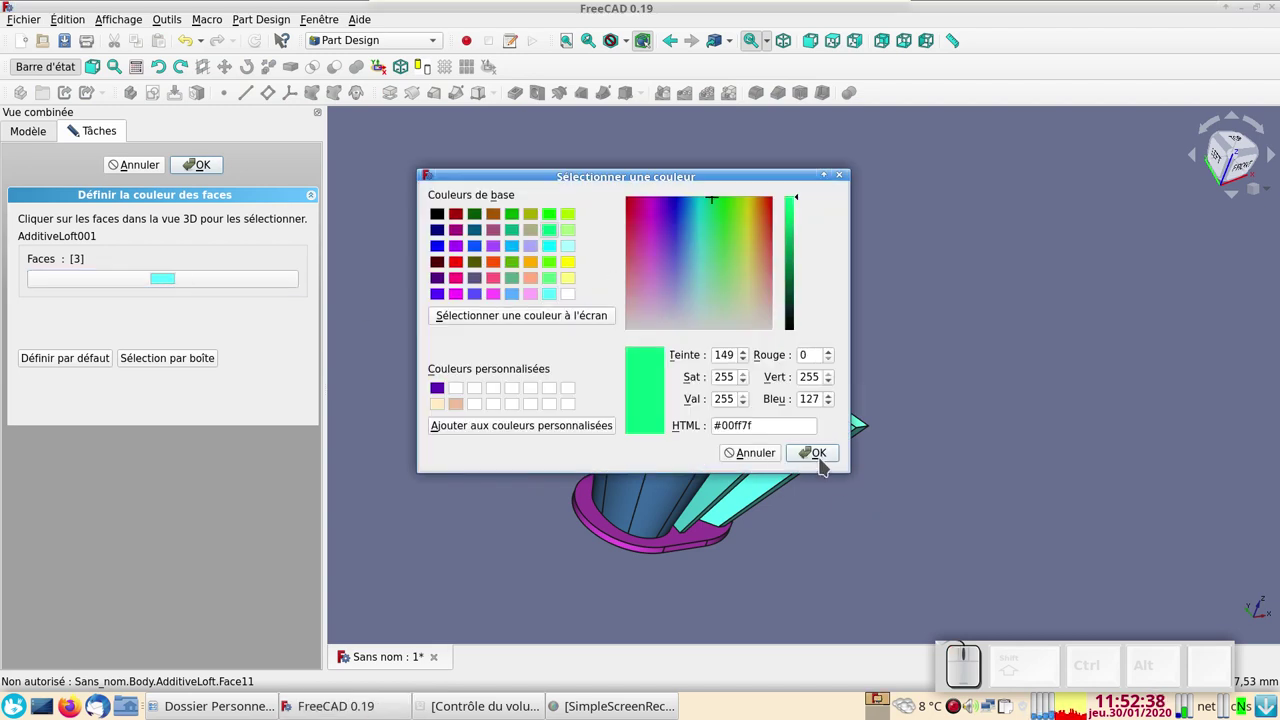
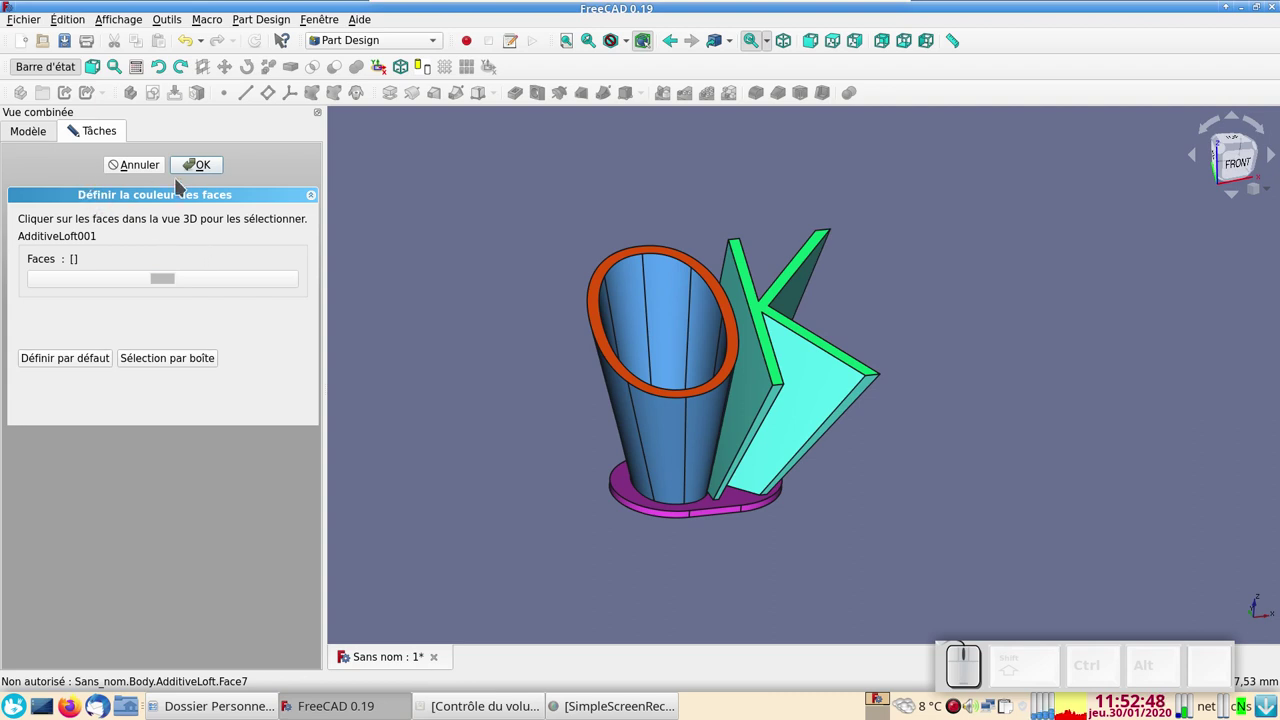
click(213, 159)
drag(430, 306, 475, 316)
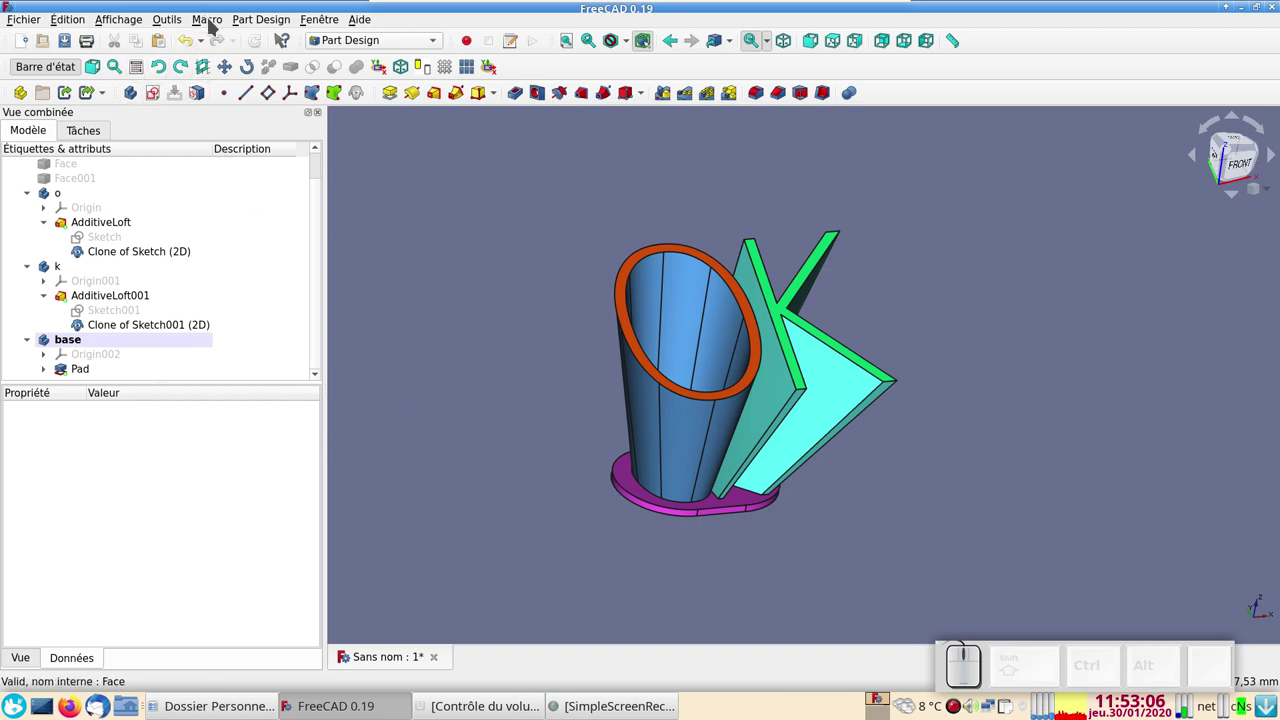
click(213, 21)
click(512, 200)
click(385, 41)
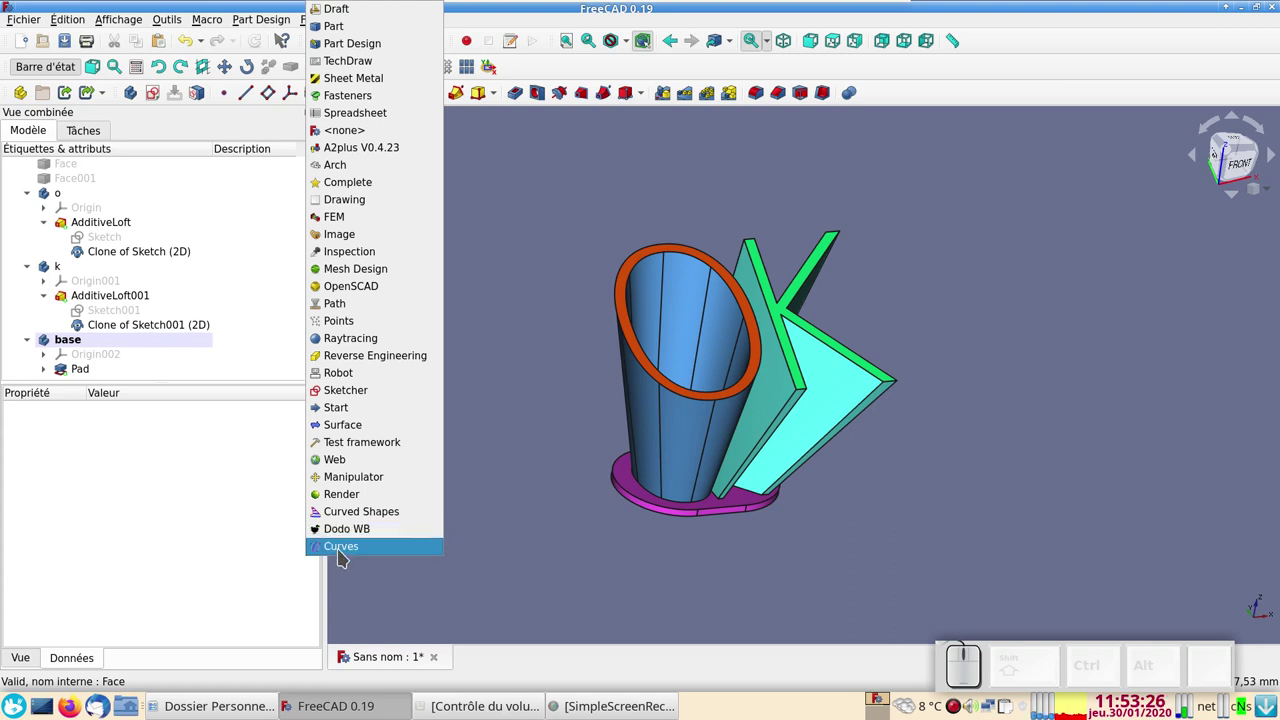
click(402, 576)
scroll(up, 3)
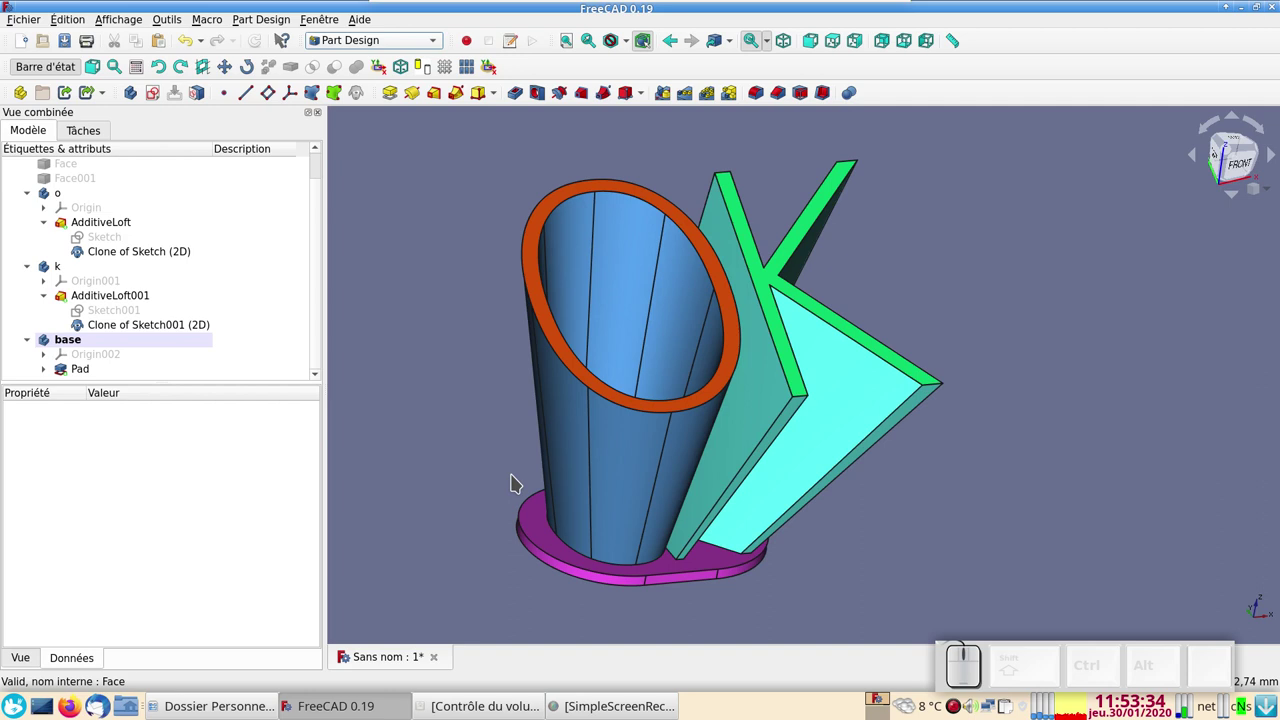
click(426, 275)
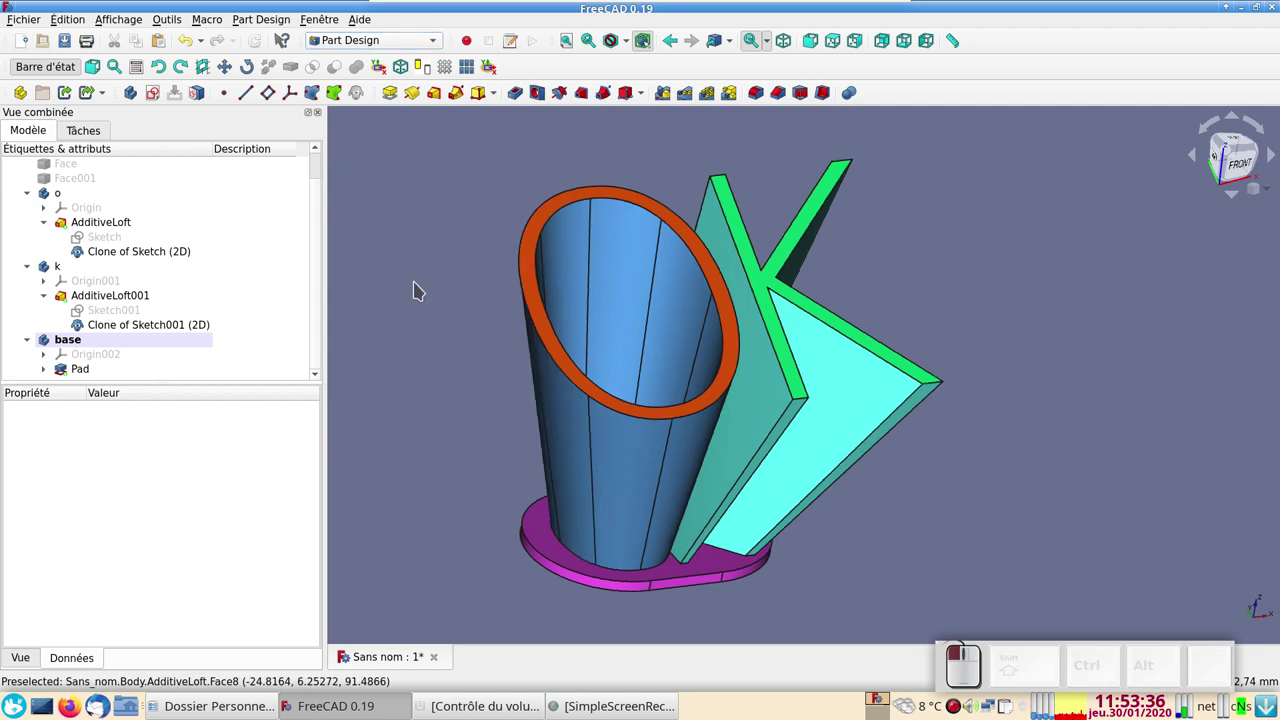